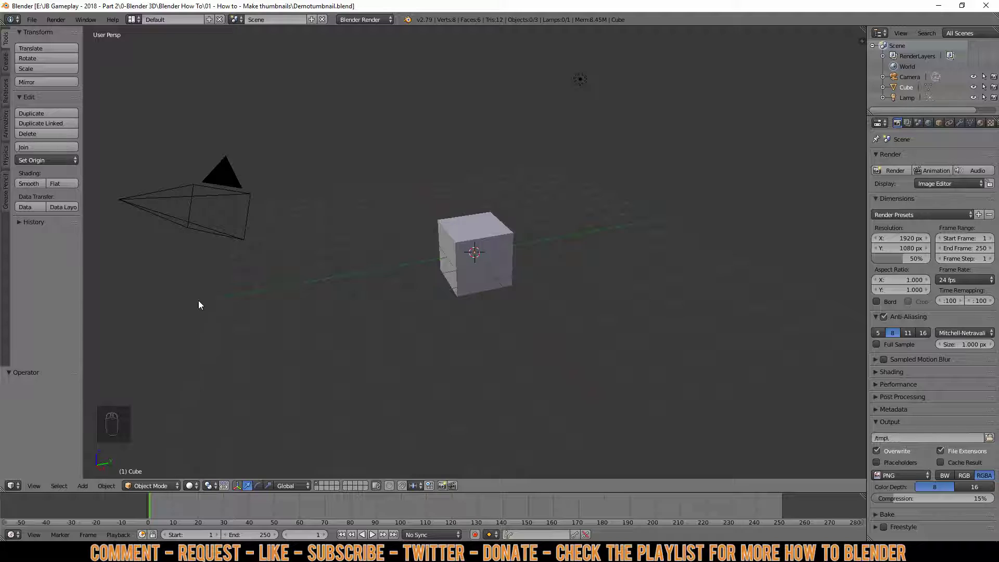
Step: Centre the 3D cursor and delete the lamp from the default scene
drag(228, 192, 117, 424)
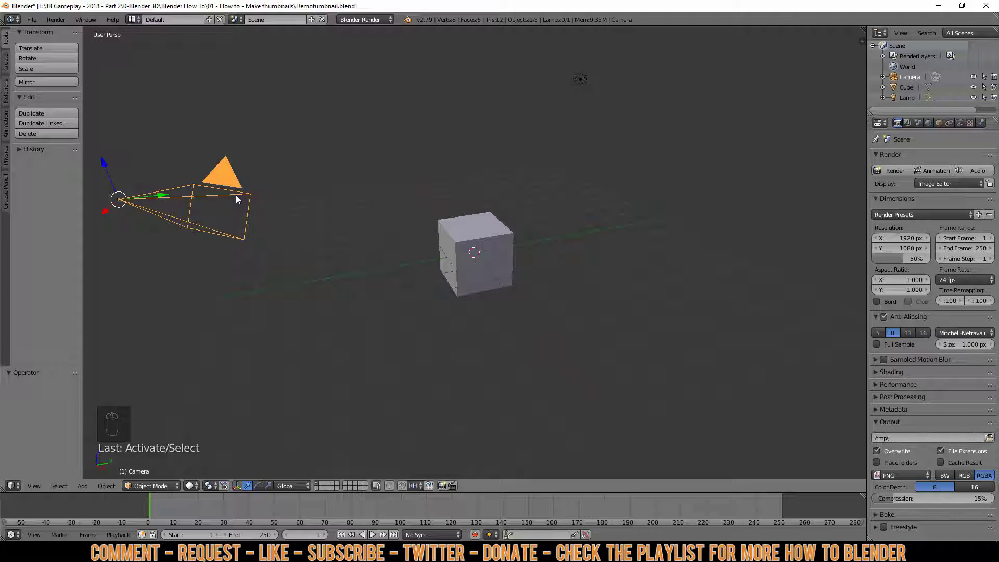
drag(494, 234, 247, 176)
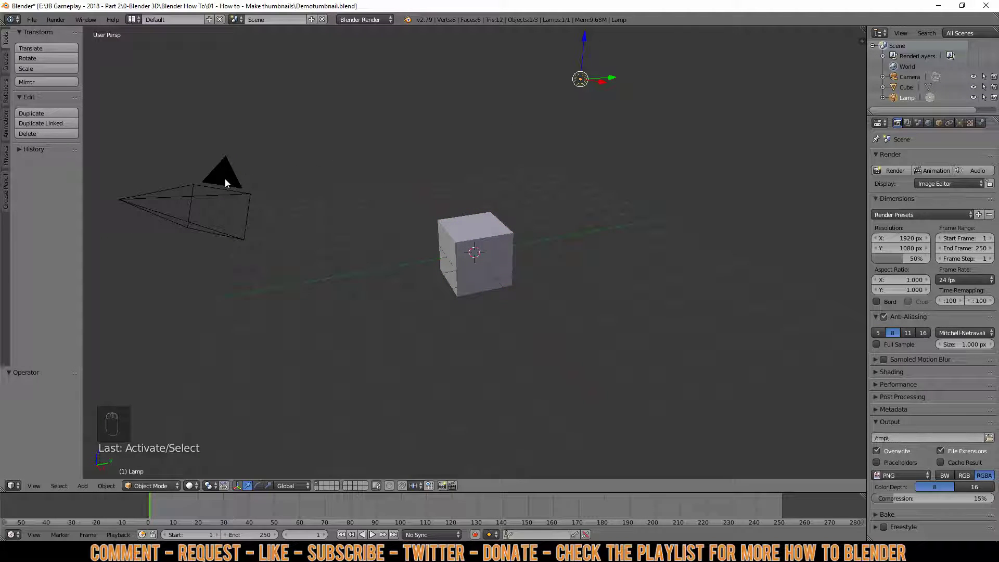
middle_click(221, 186)
drag(224, 172, 223, 179)
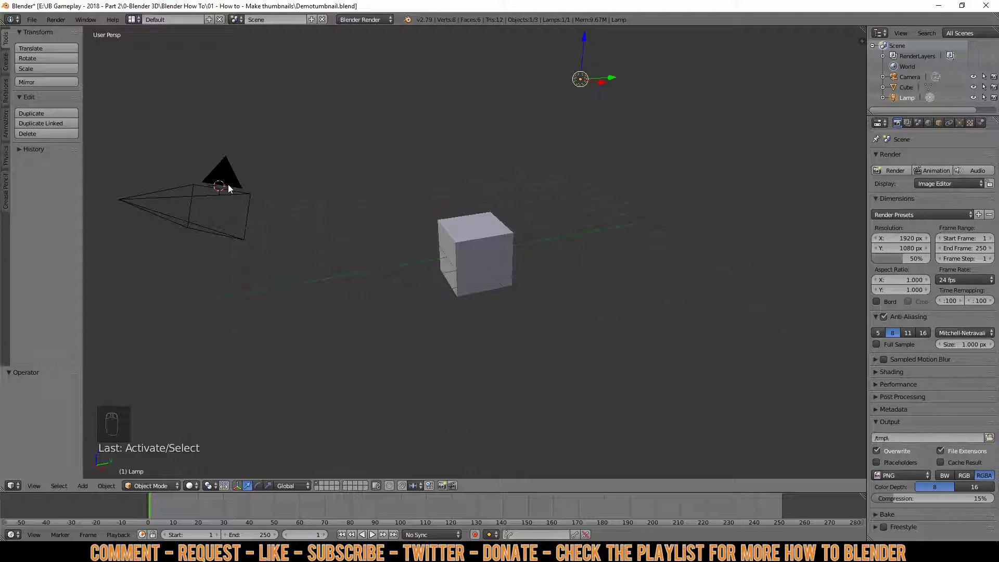
middle_click(333, 156)
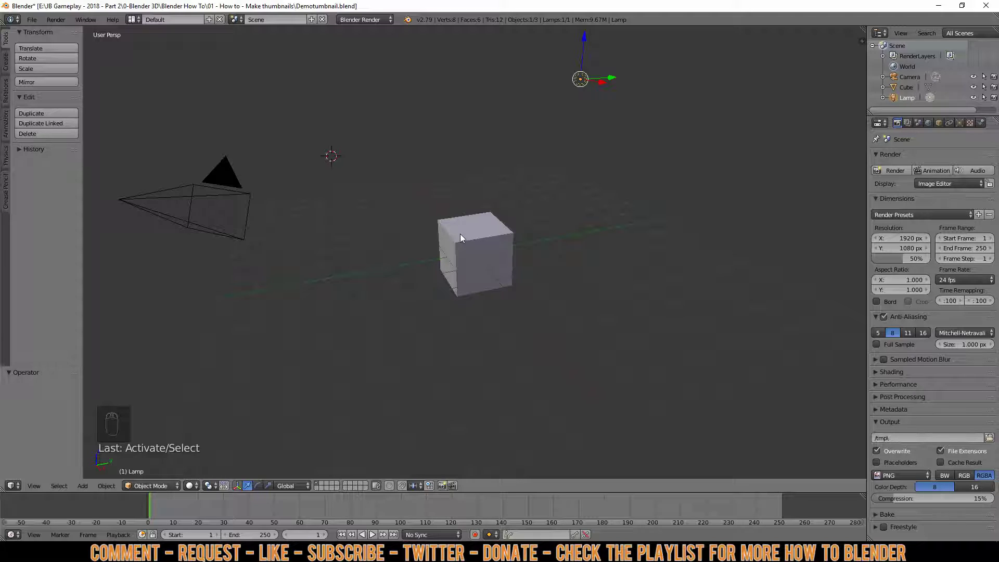
key(shift+s)
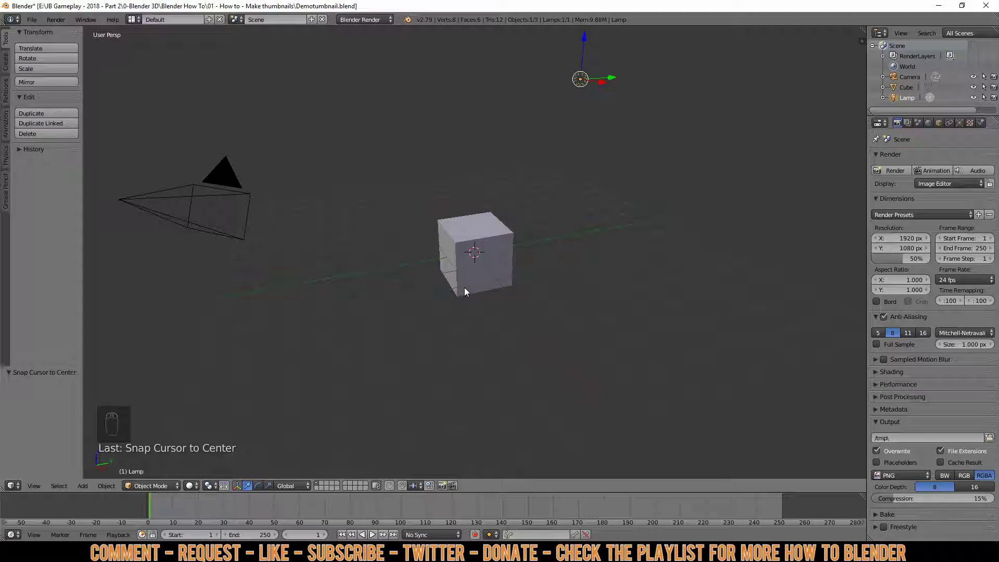
drag(580, 81, 581, 93)
key(Delete)
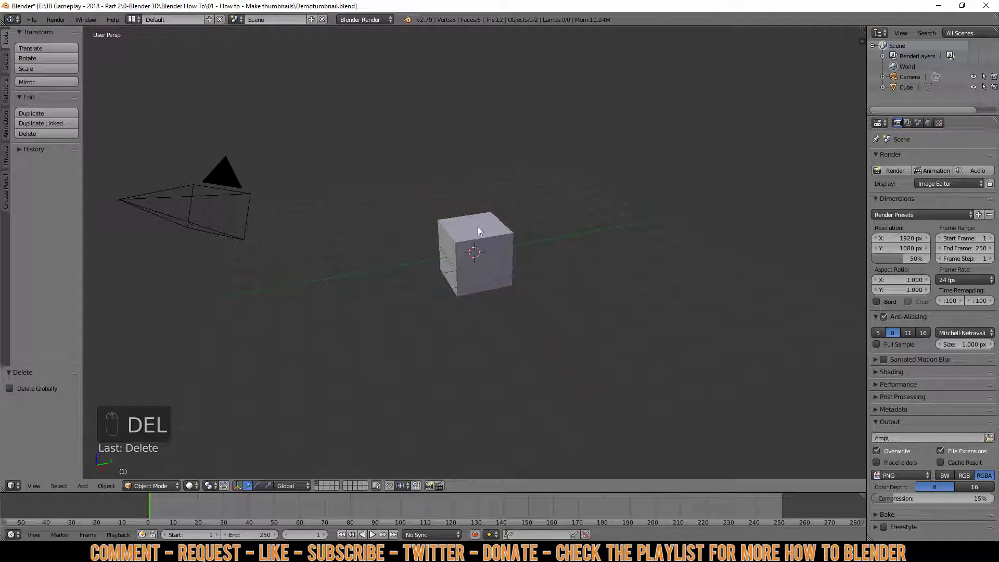
Step: Delete the default cube, leaving only the camera
right_click(481, 227)
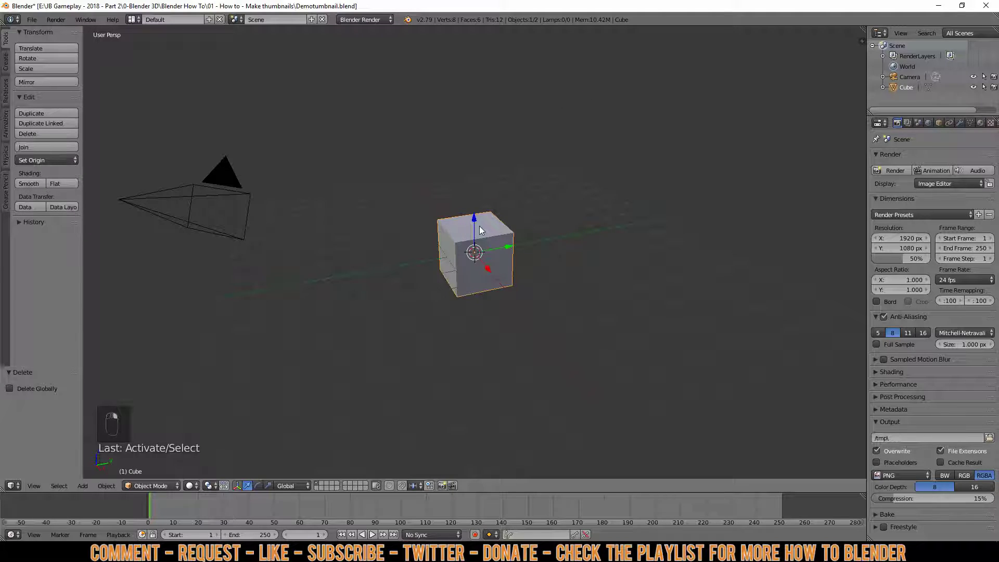
key(Delete)
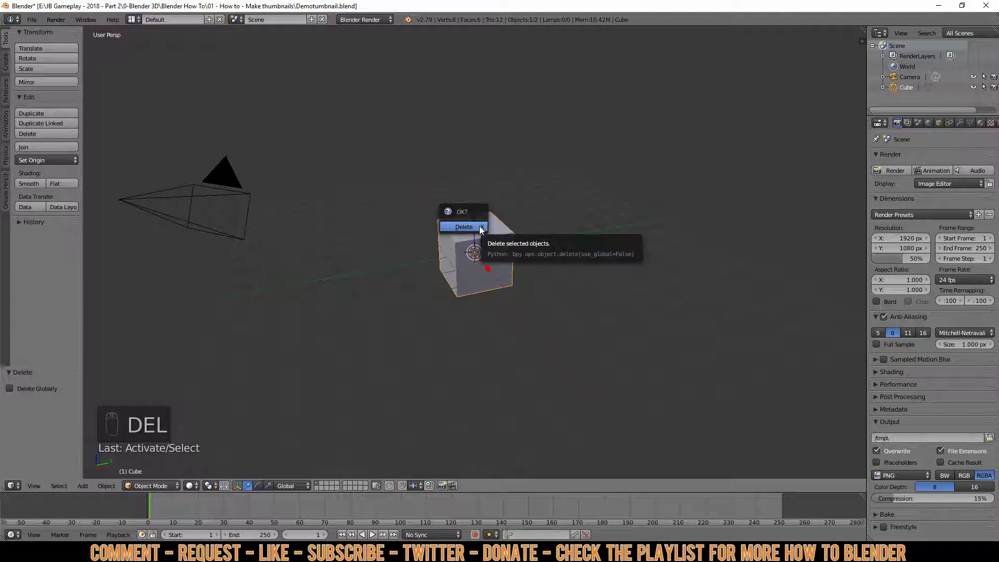
click(481, 227)
key(shift+s)
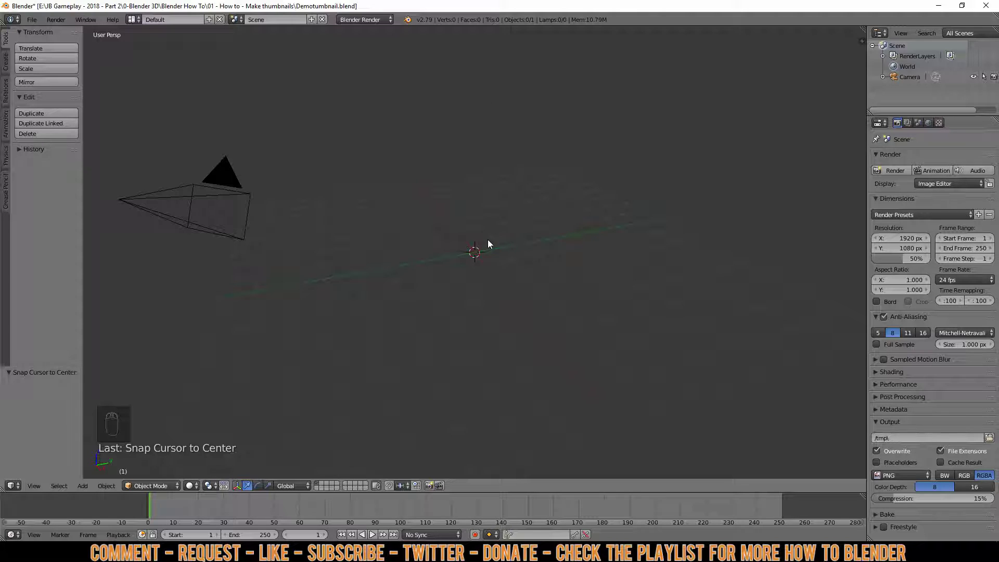
Step: Switch to top orthographic view and align the camera to it
key(KP_7)
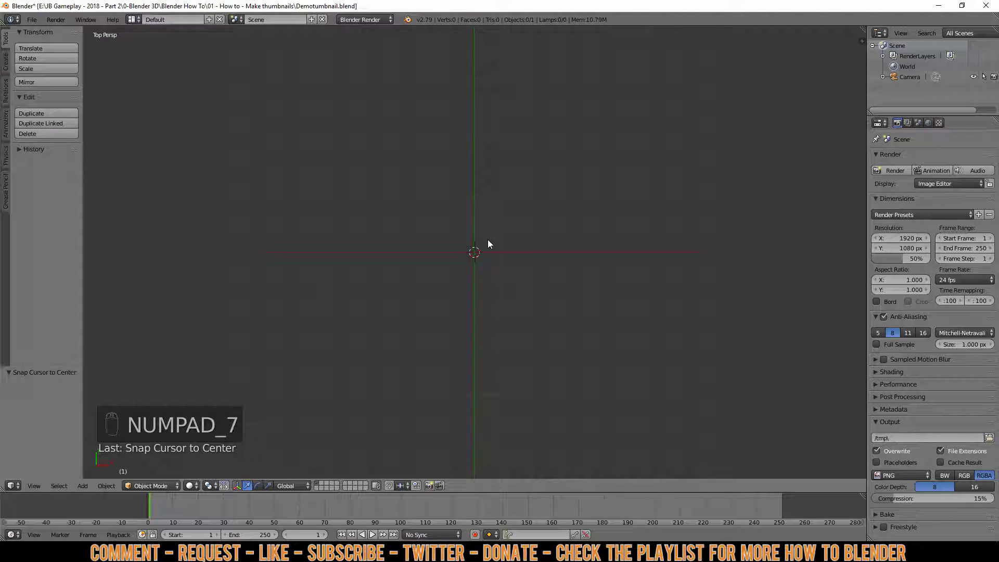
key(KP_5)
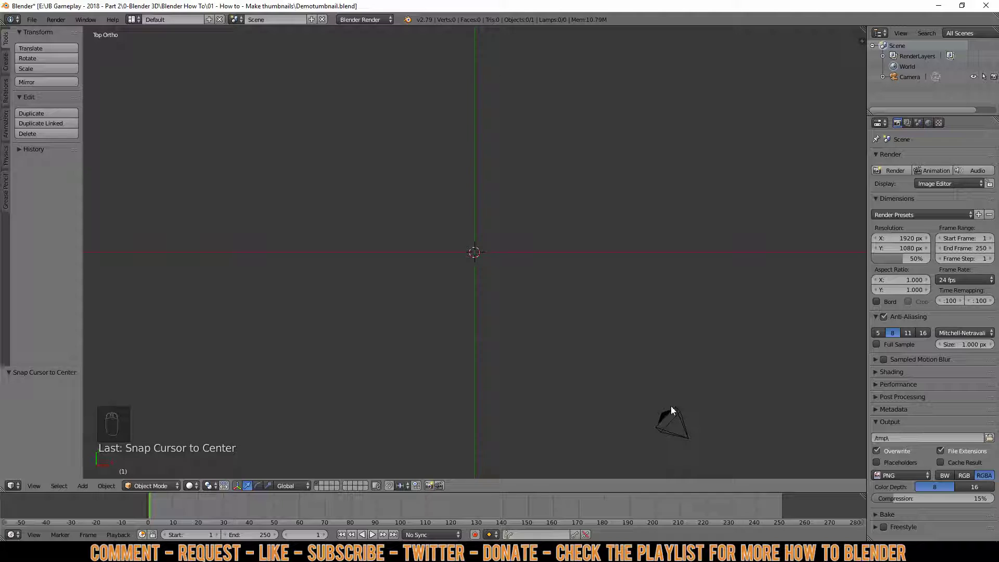
drag(676, 410, 702, 386)
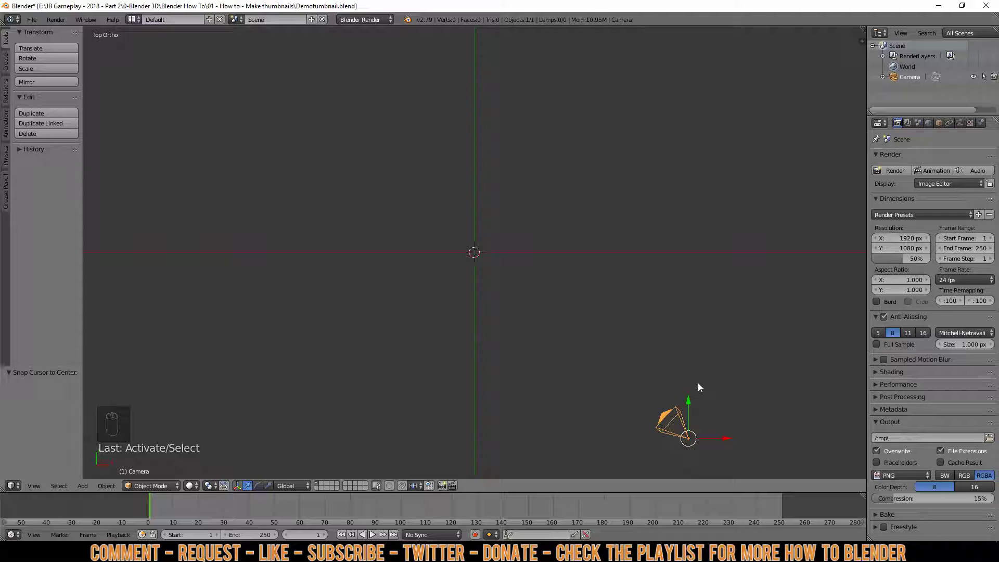
key(ctrl+alt+KP_0)
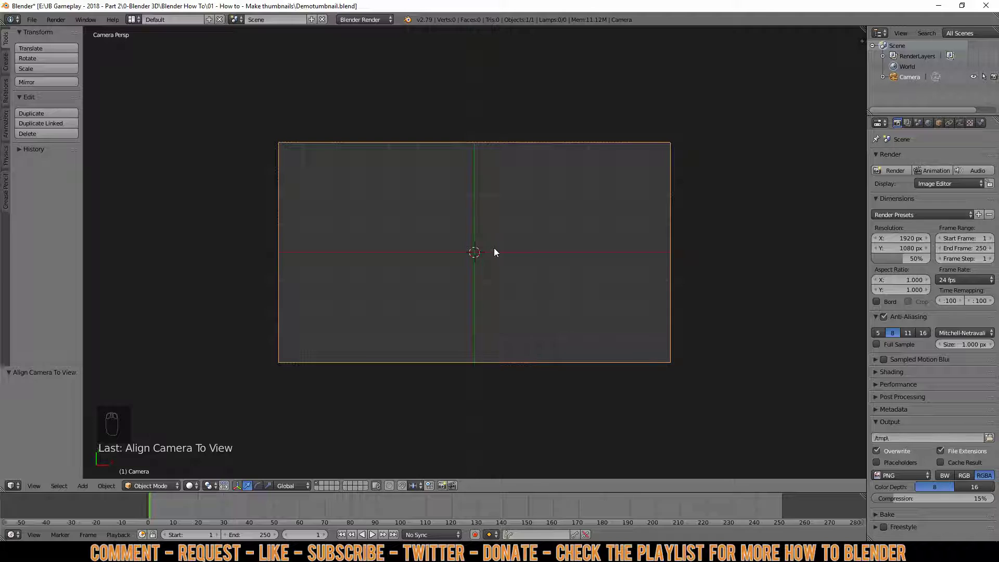
Step: Set the render width to 1280 and enable the Import Images as Planes add-on
drag(901, 238, 896, 229)
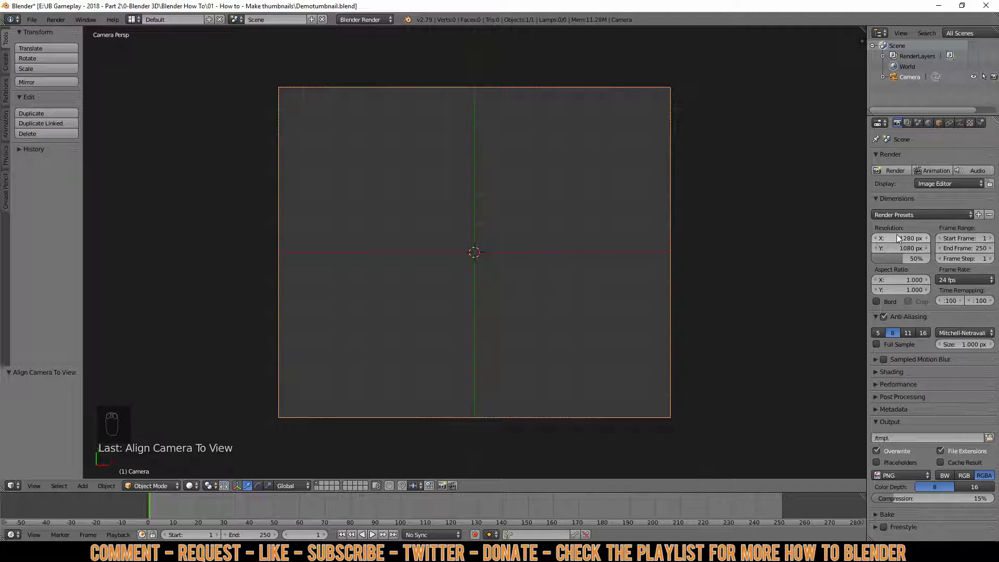
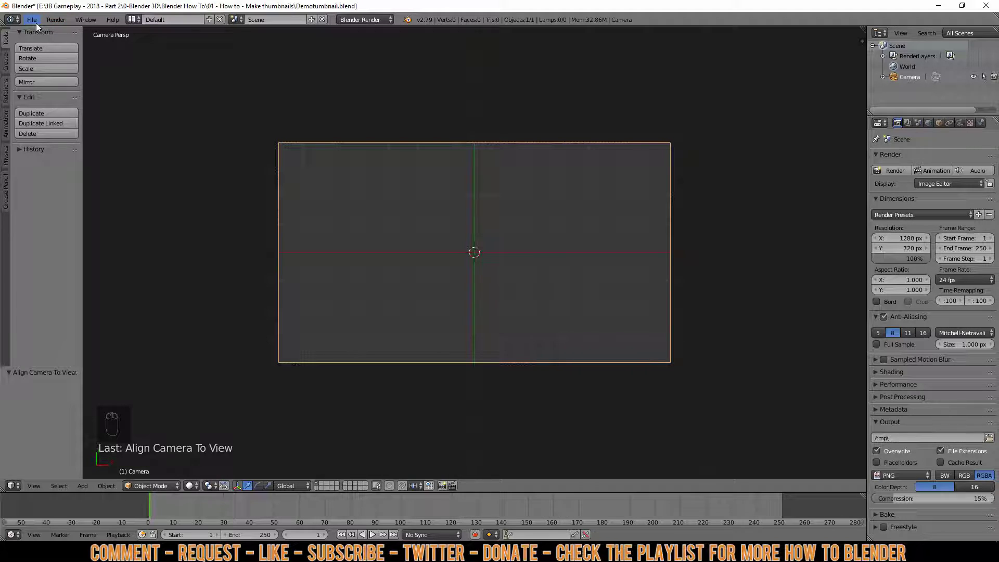
drag(36, 28, 94, 139)
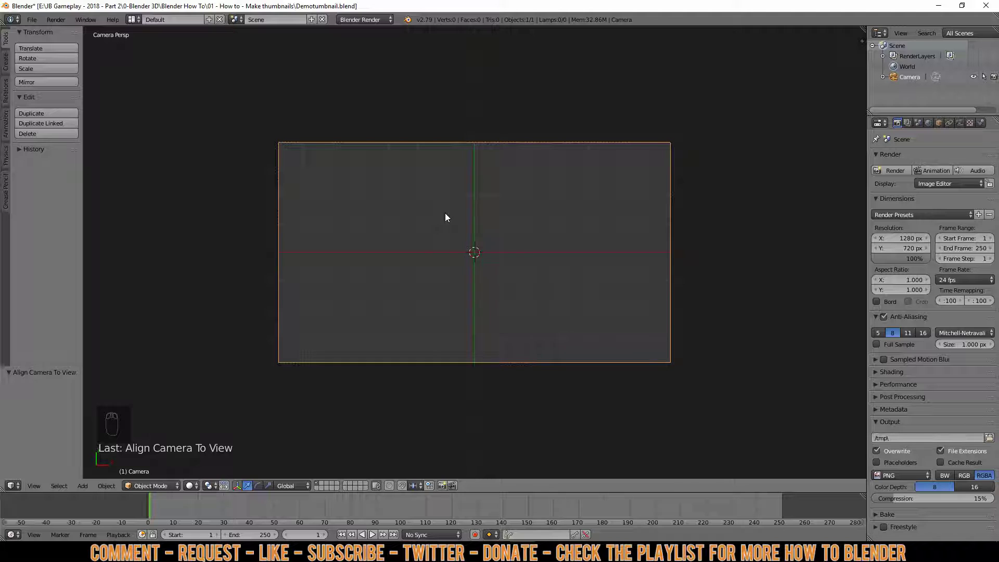
Step: Import the 01-Cheeseburger image as a plane and scale it about 7.9 times
key(shift+a)
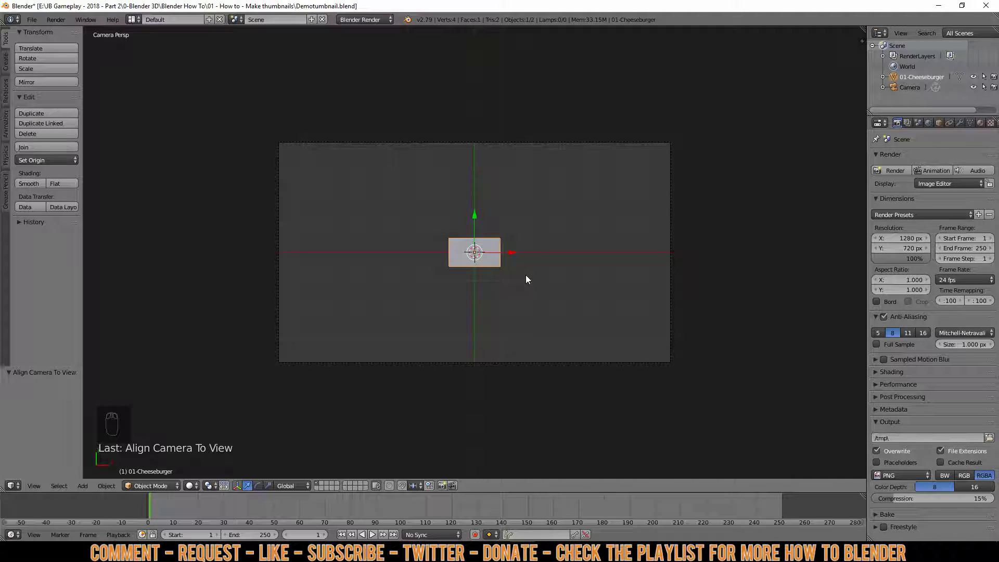
key(s)
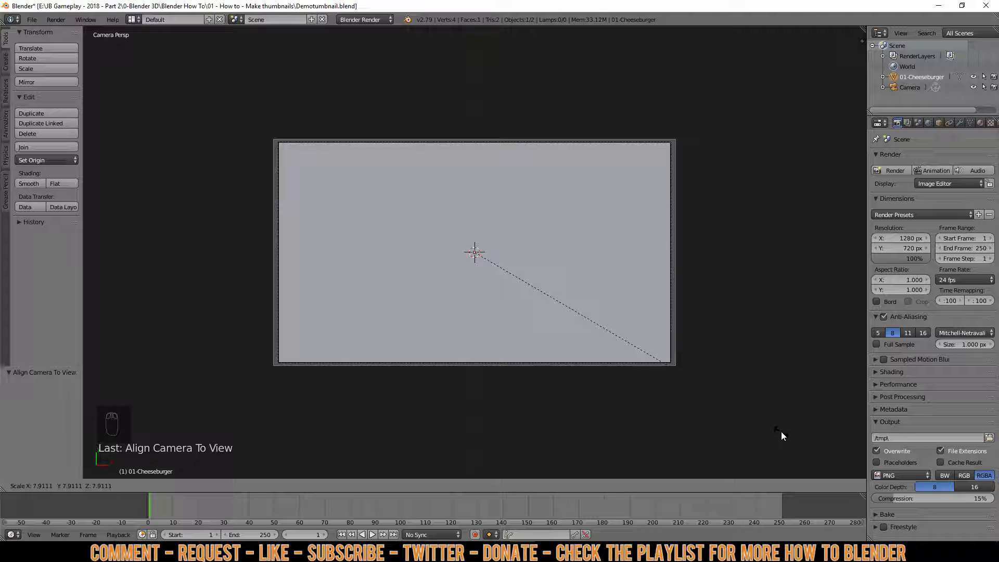
middle_click(786, 437)
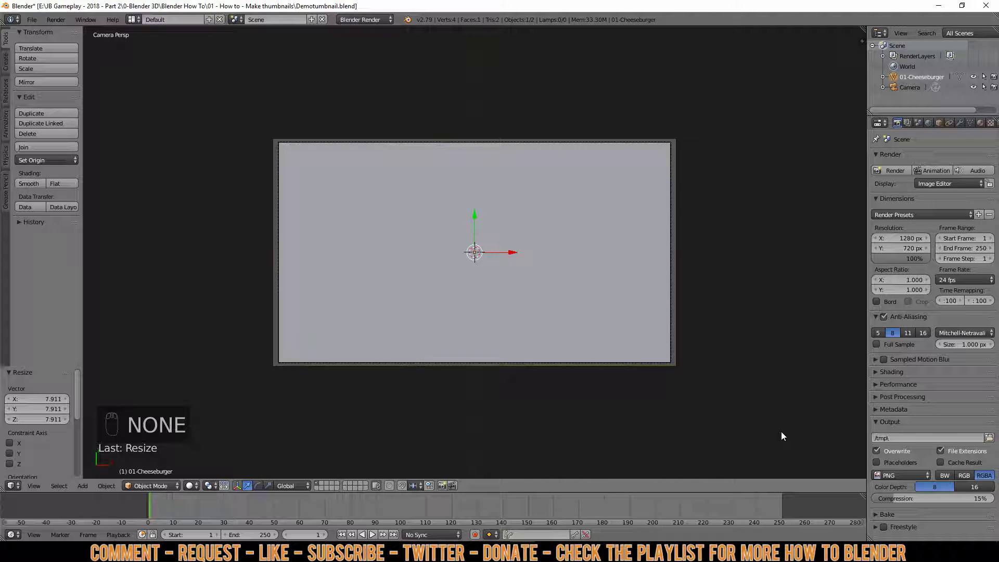
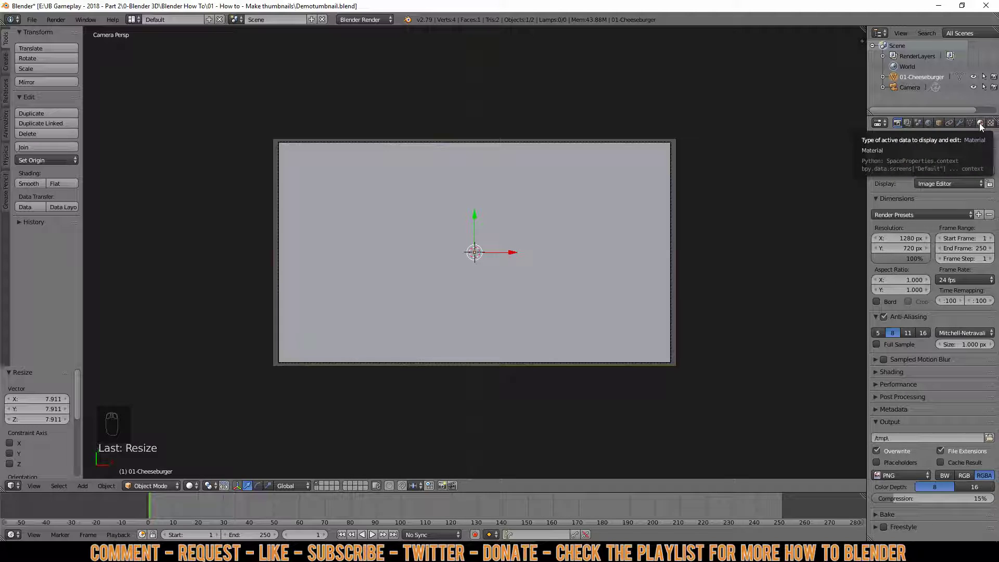
Step: Raise the image material's Emit to 1.00 and check a test render
drag(986, 127, 907, 389)
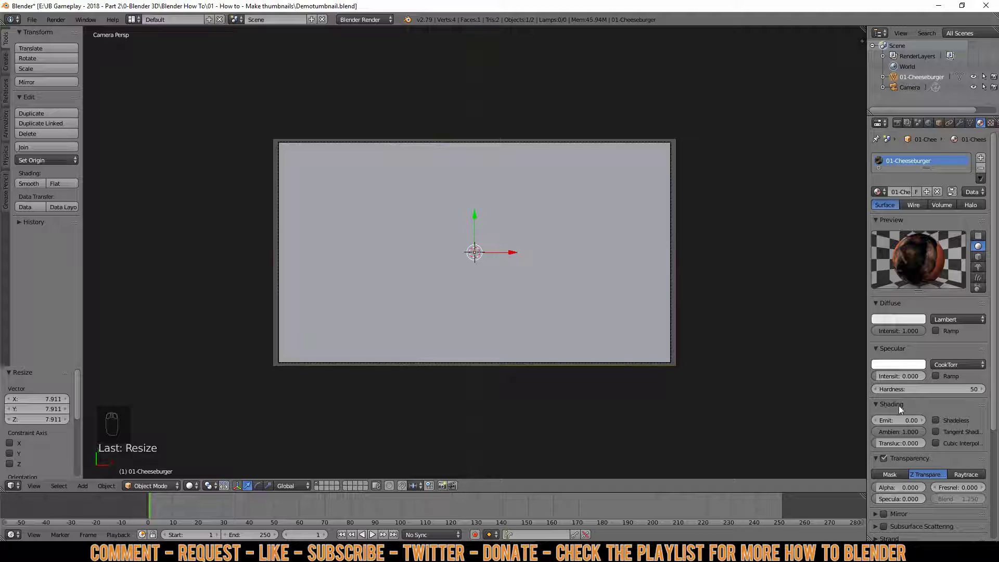
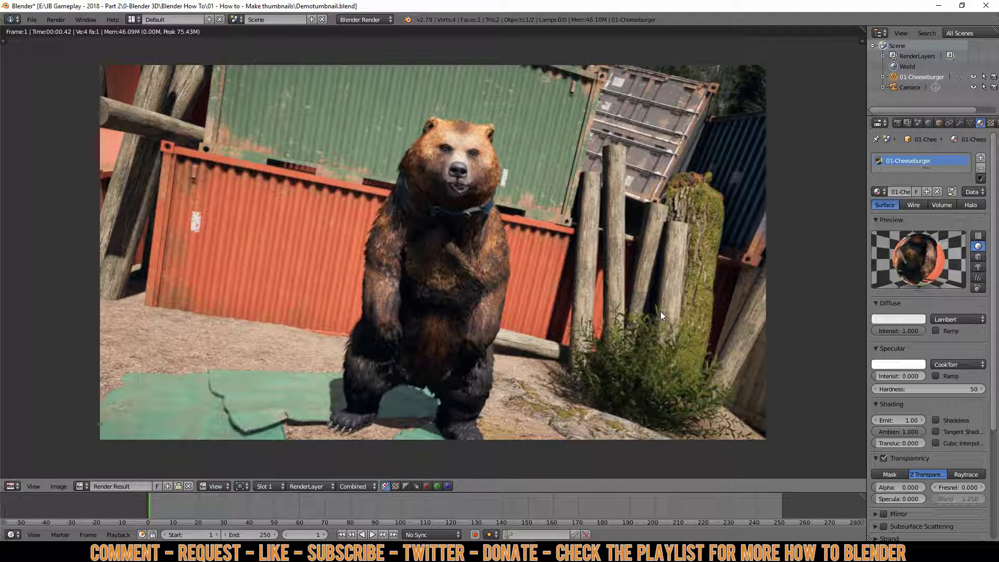
key(Escape)
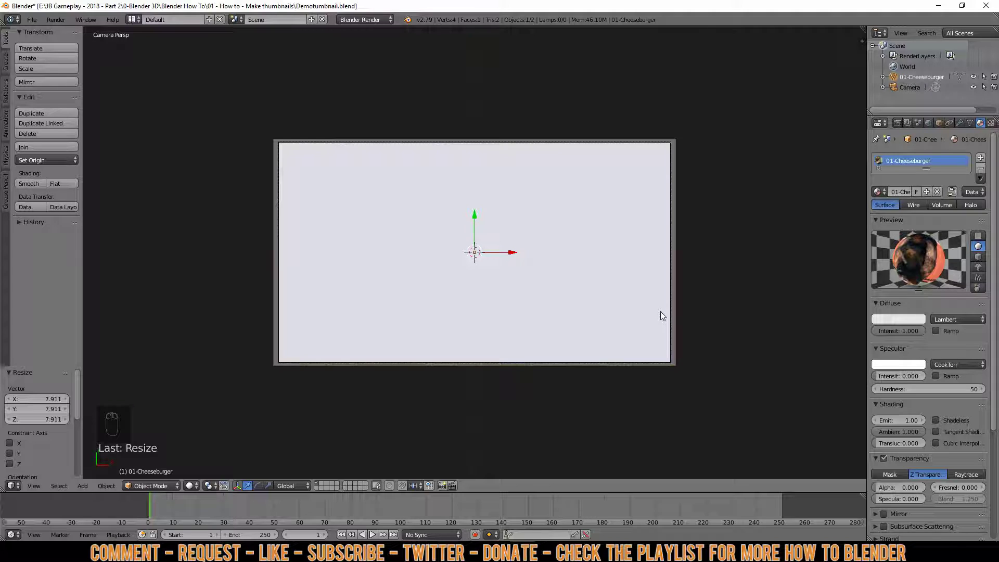
Step: Add a text object in the camera frame and enter edit mode
key(shift+a)
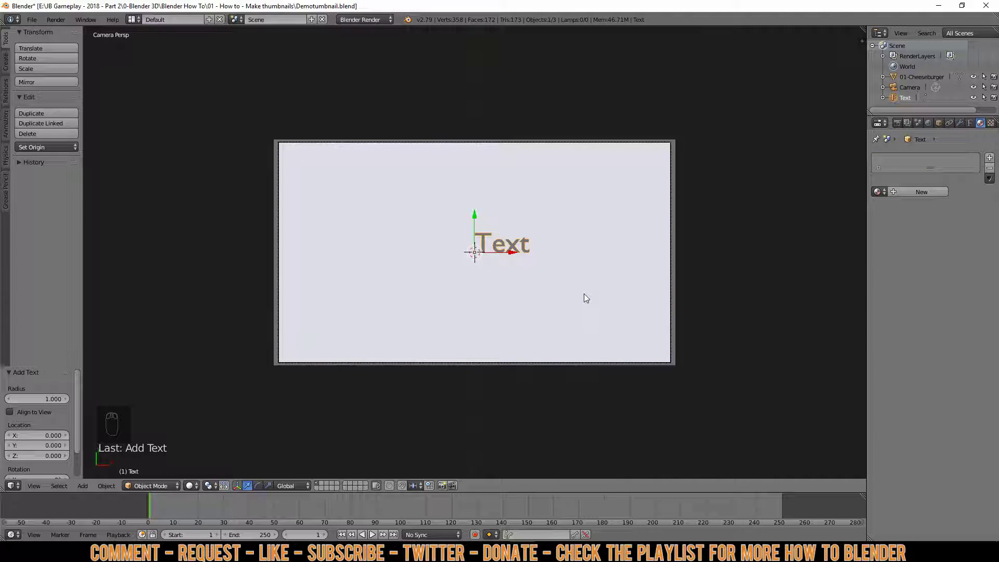
middle_click(587, 298)
drag(588, 298, 446, 165)
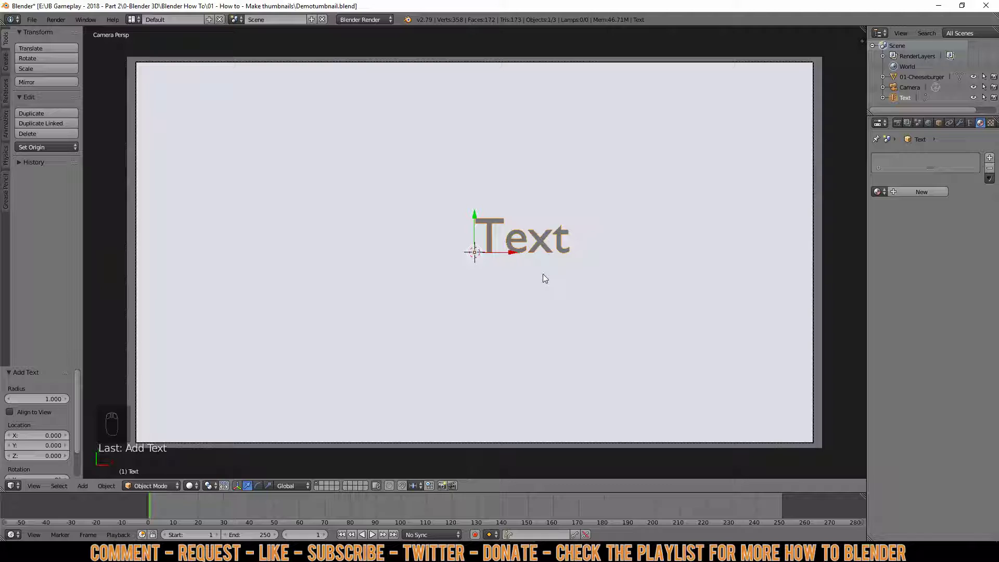
key(Tab)
Step: Replace the default text with the title 'Part I'
key(BackSpace)
key(BackSpace)
key(BackSpace)
key(BackSpace)
key(shift+p)
key(a)
key(t)
key(space)
key(1)
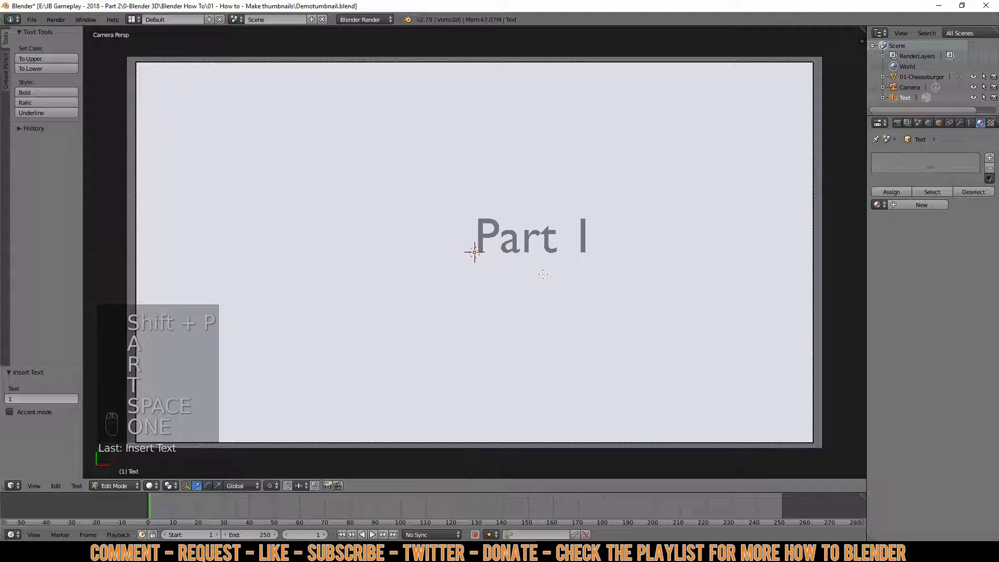
key(Tab)
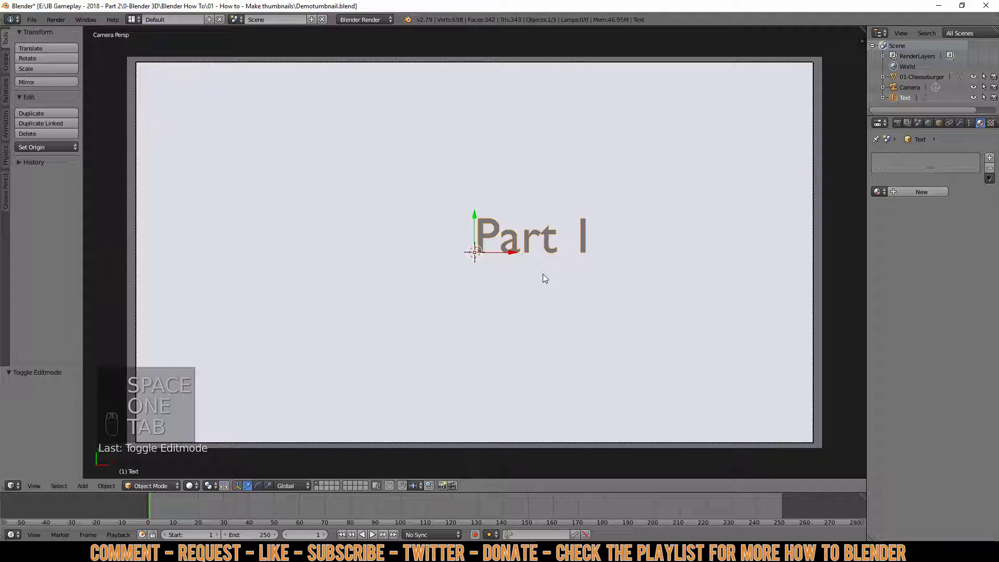
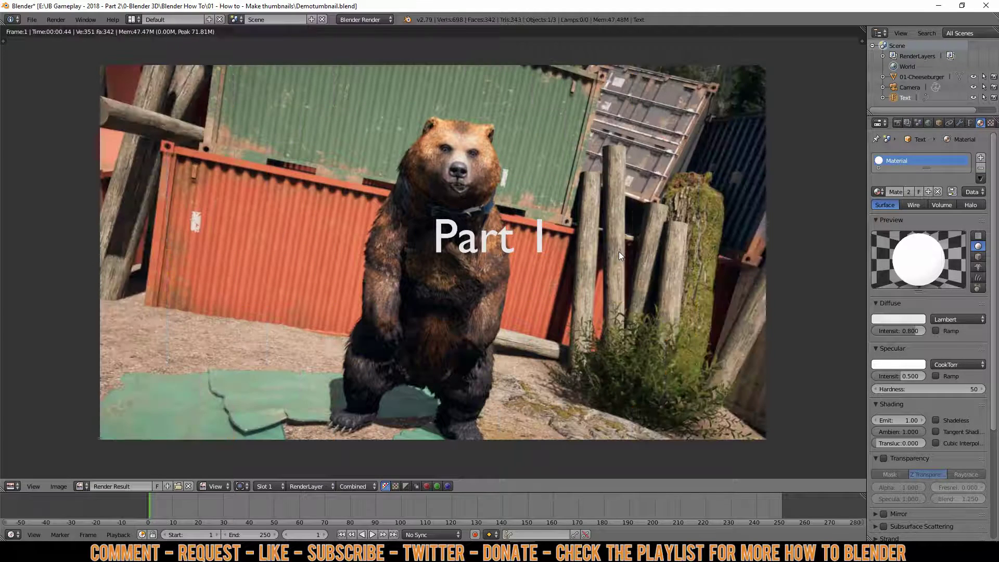
Step: Move the Part I title toward the top-left of the camera frame
key(ctrl+z)
key(g)
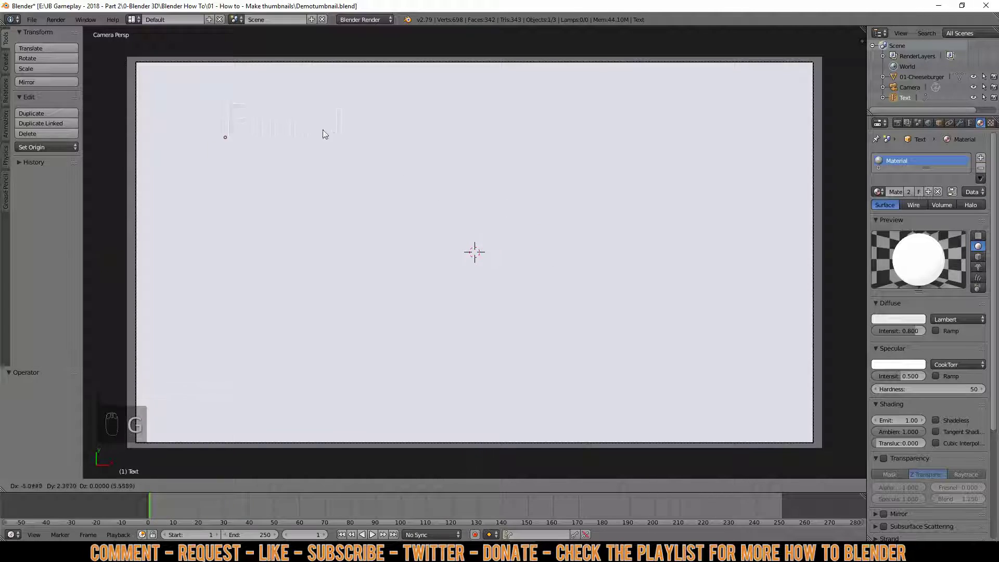
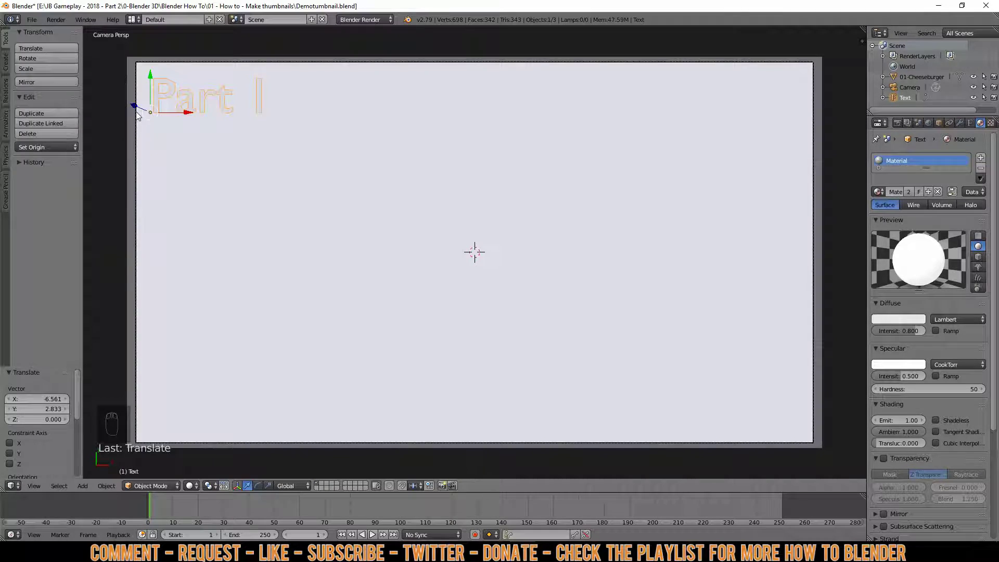
Step: From the side view, move the title slightly in front of the image plane
key(KP_3)
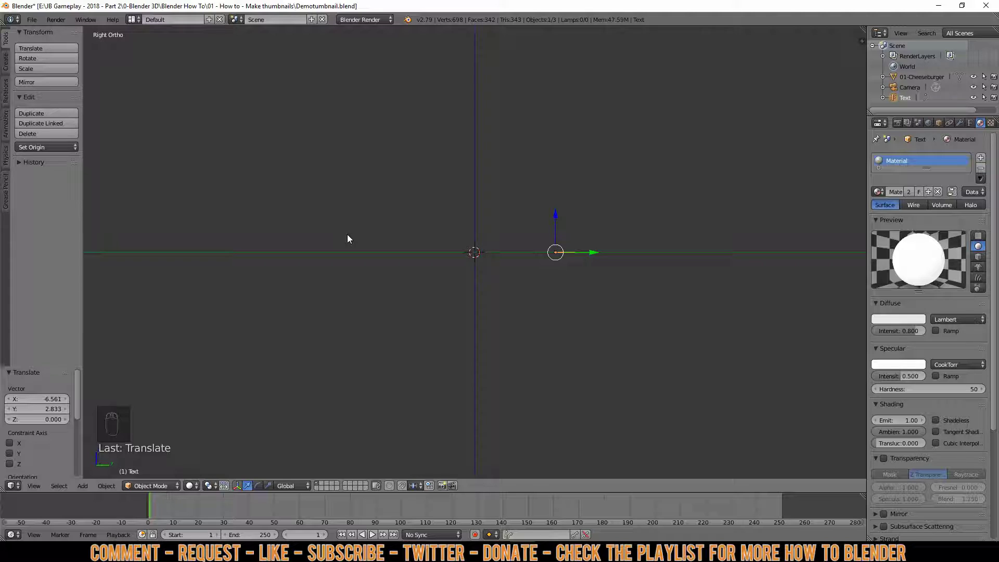
drag(388, 247, 388, 247)
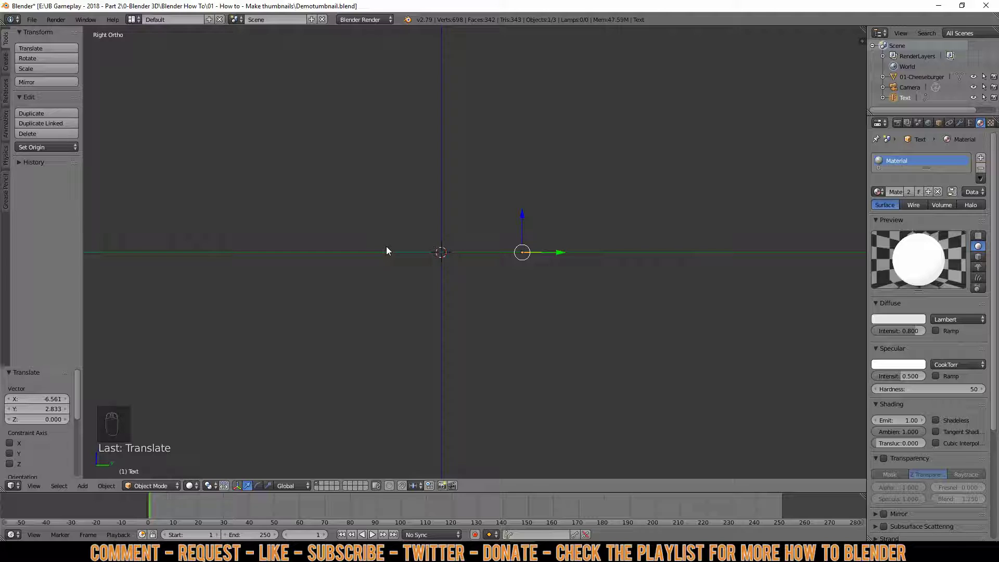
drag(488, 297, 585, 329)
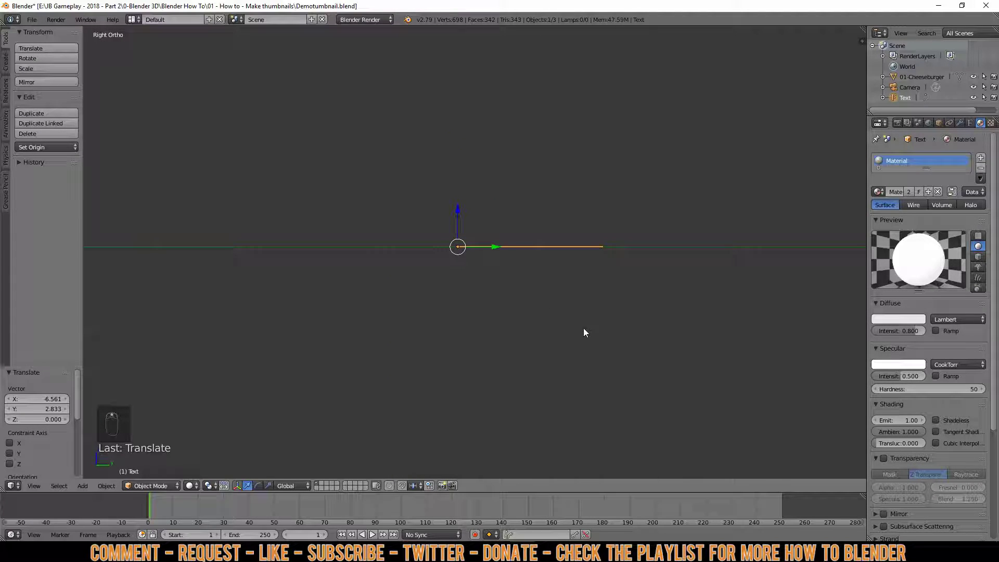
key(g)
middle_click(584, 329)
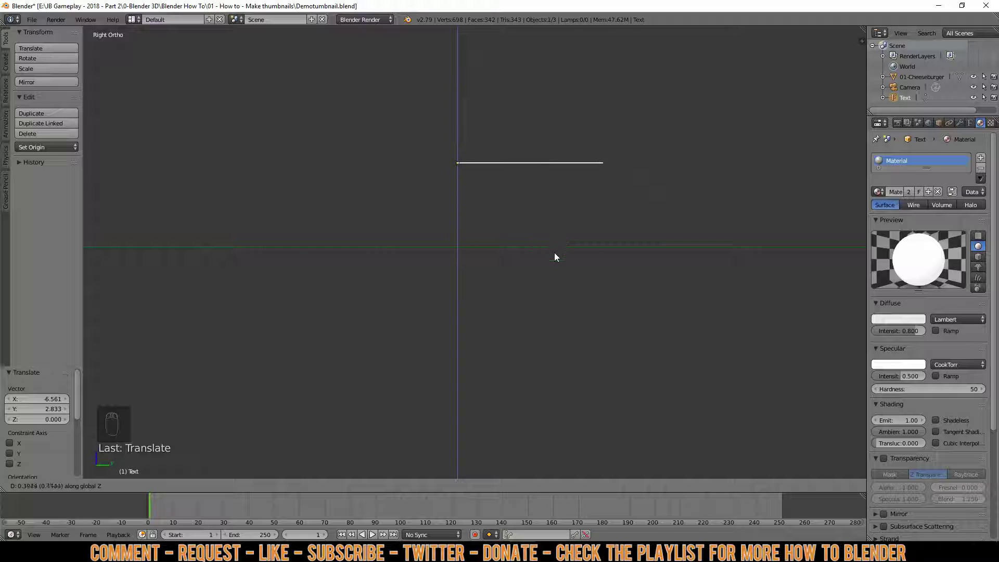
drag(571, 313, 528, 244)
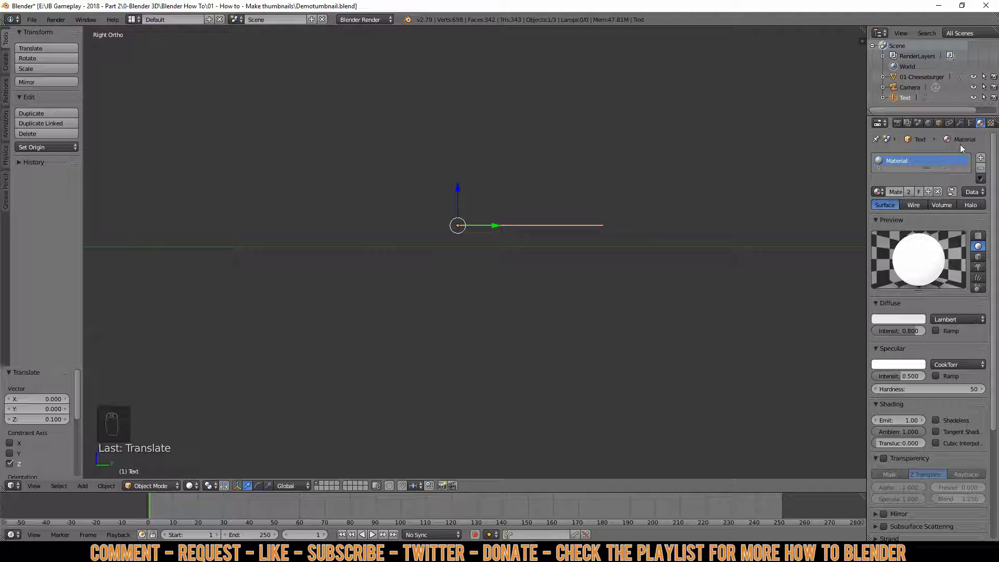
Step: Give the text Extrude 0.010, return to camera view and duplicate it
click(972, 127)
drag(972, 127, 966, 148)
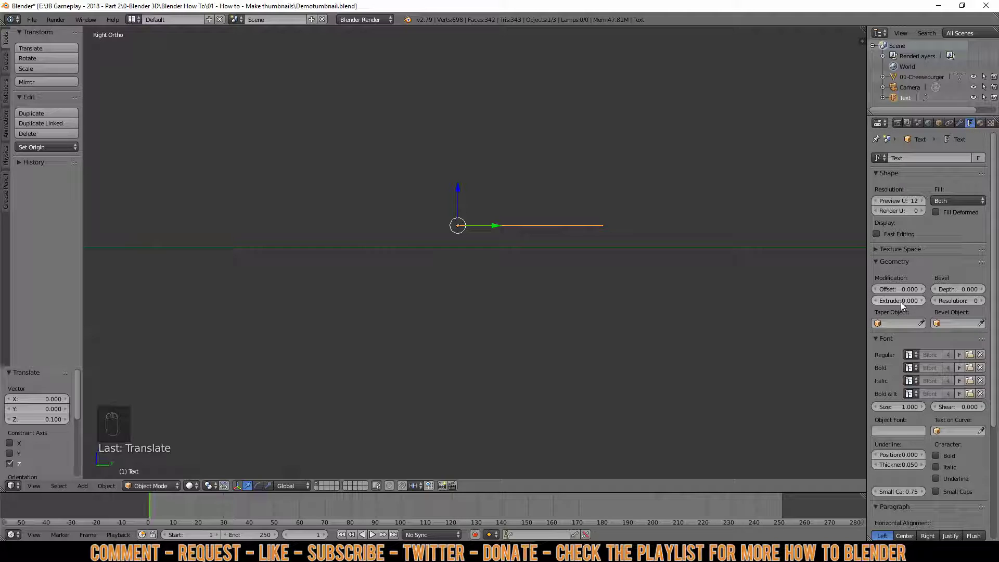
middle_click(908, 305)
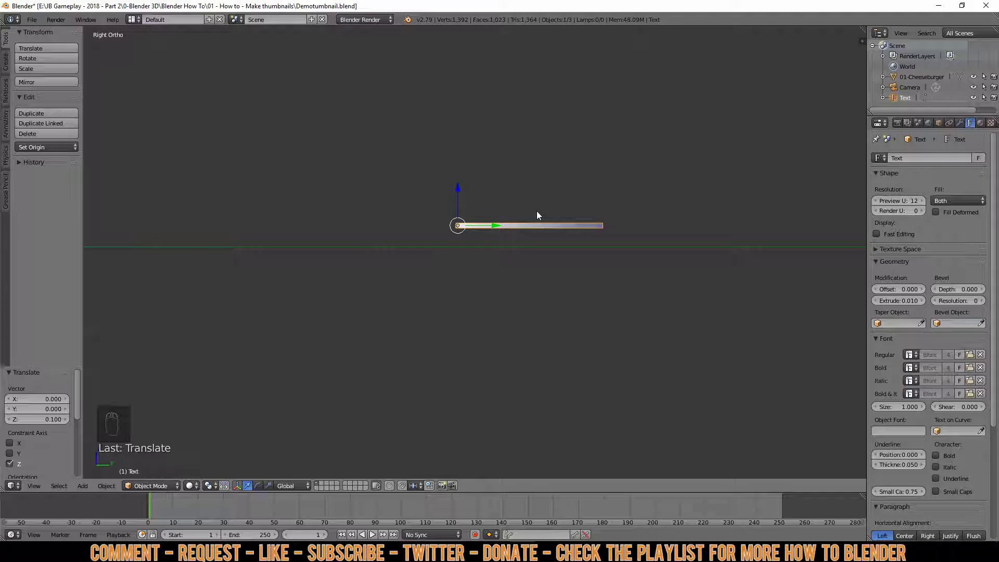
key(KP_0)
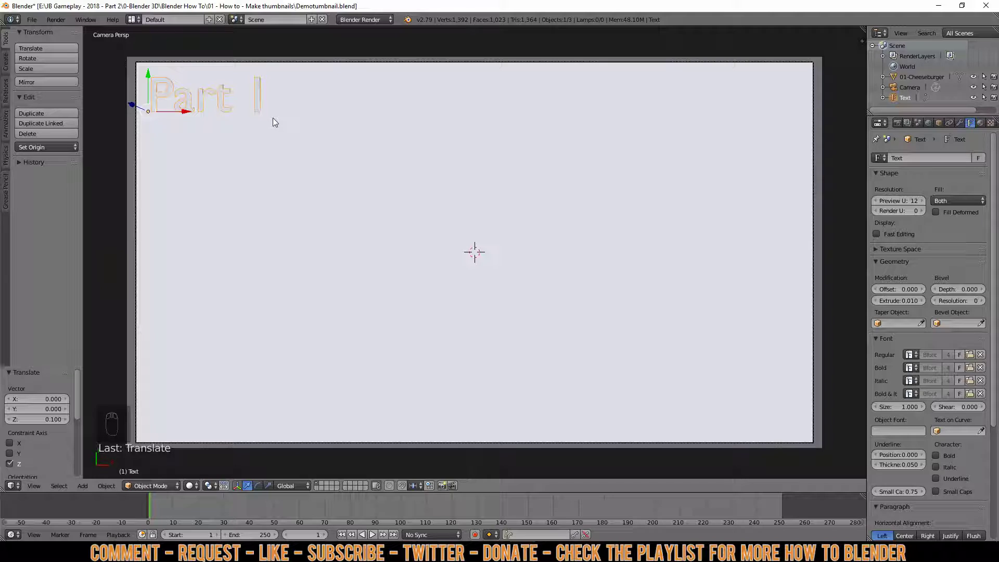
key(shift+d)
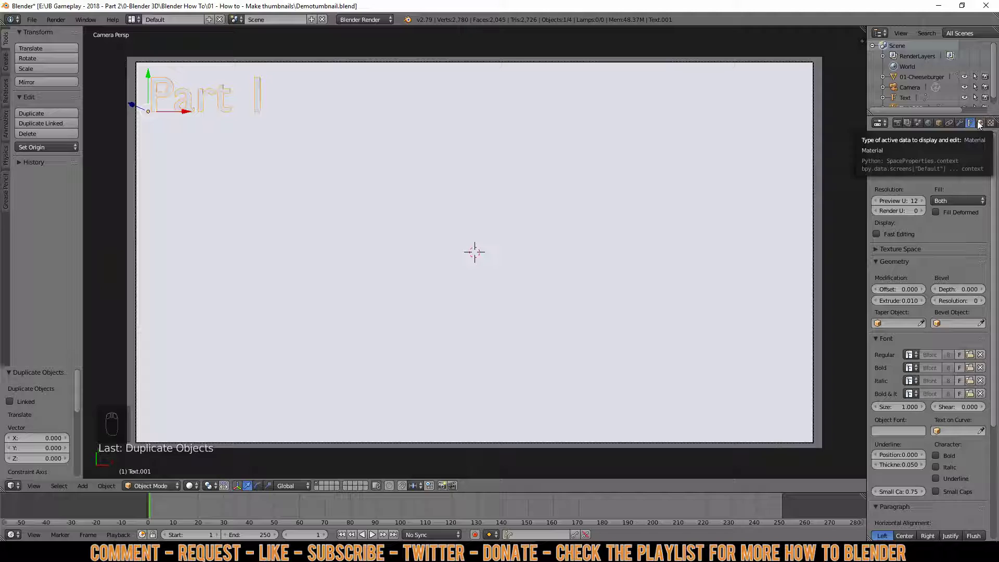
Step: Create a new material for Text.001 with a black diffuse colour
drag(983, 127, 884, 175)
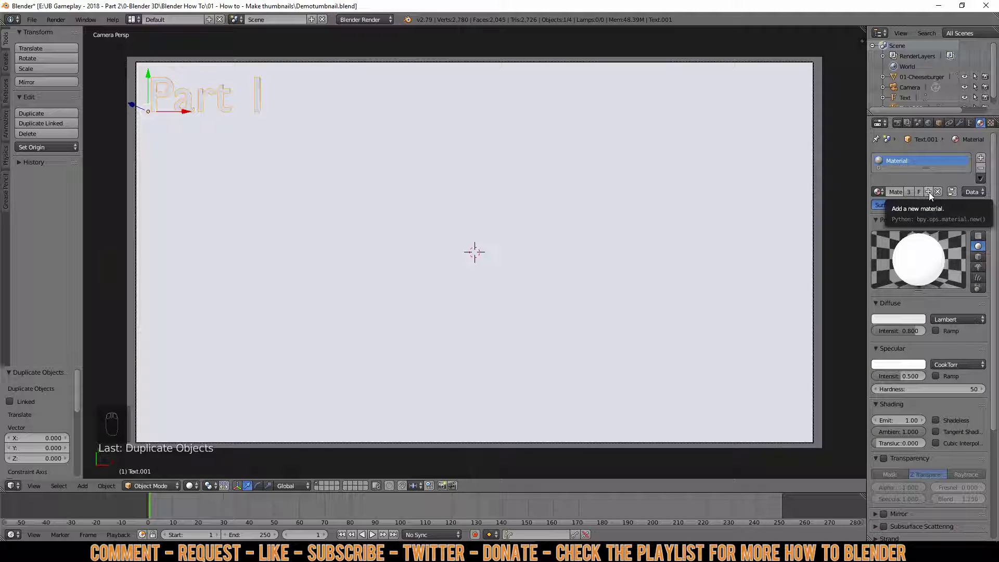
click(932, 196)
drag(887, 226, 905, 191)
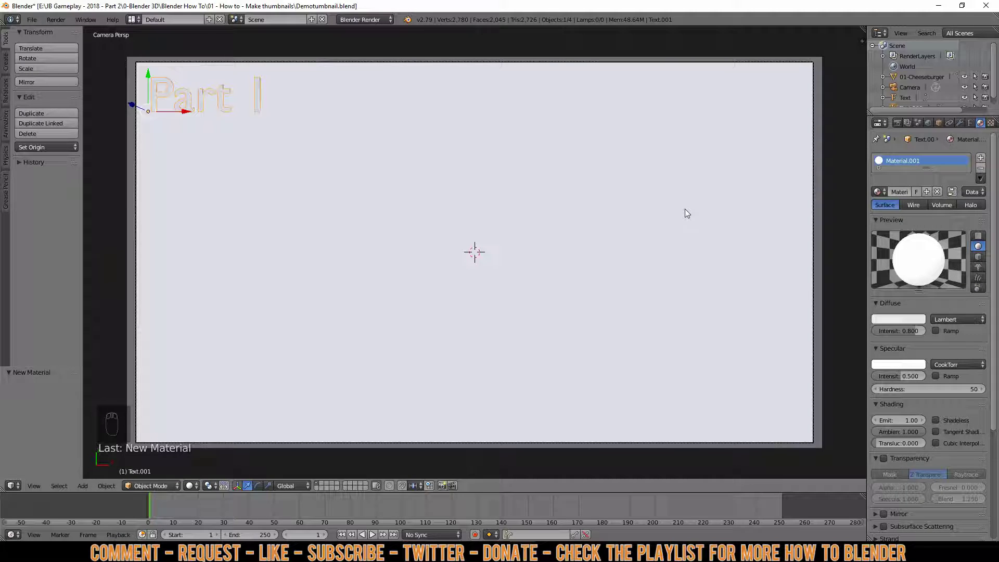
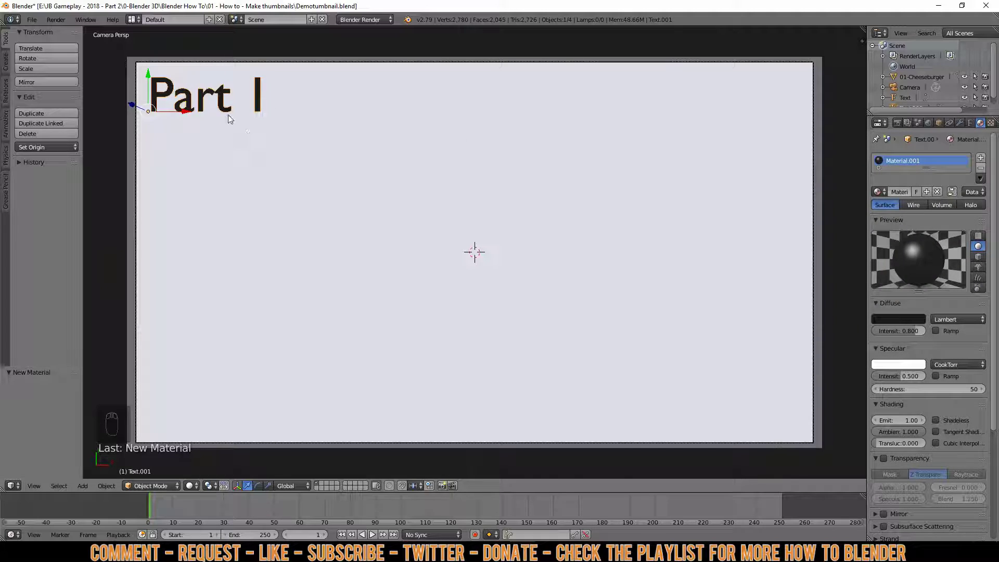
drag(971, 127, 909, 310)
middle_click(909, 309)
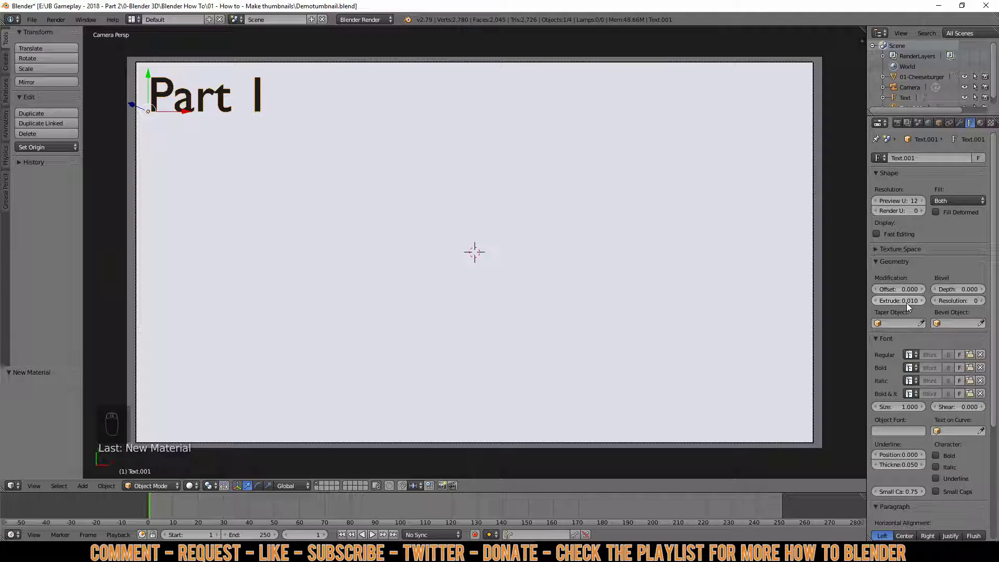
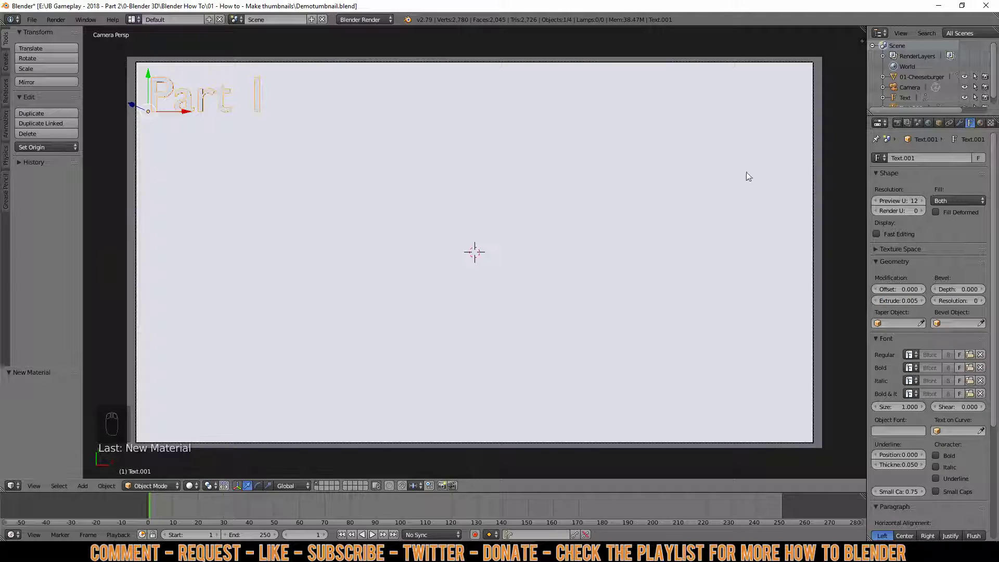
Step: Check a test render and save the file as Demotumbnail2.blend
key(F12)
key(Escape)
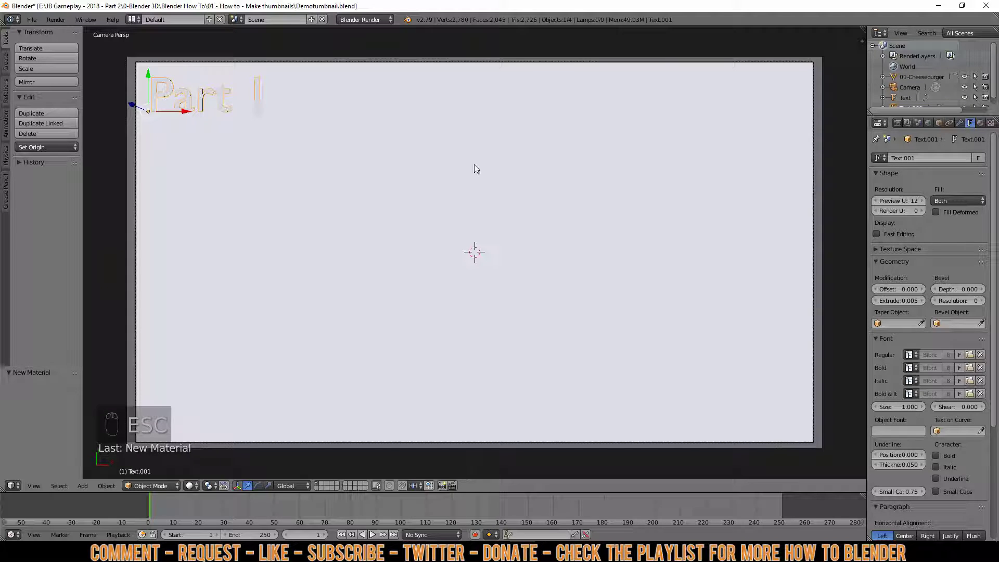
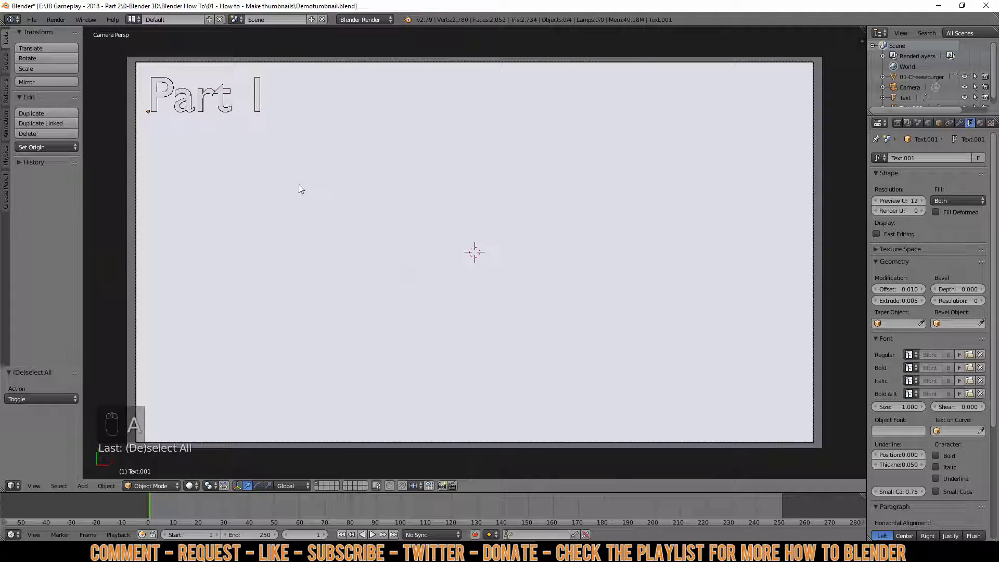
click(38, 22)
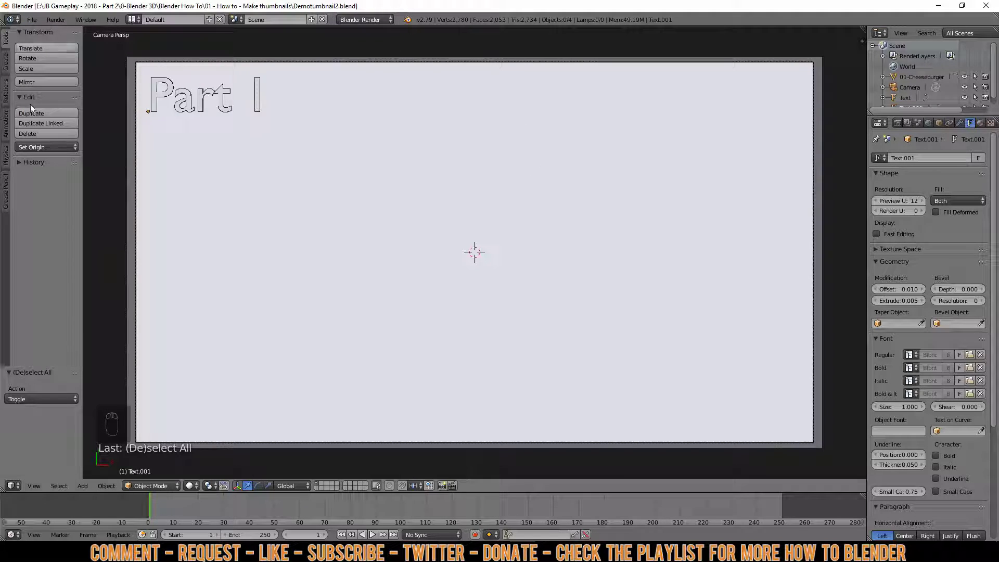
Step: Box-select the title objects in side view, duplicate them and send the copies to another layer
key(KP_3)
drag(306, 265, 365, 270)
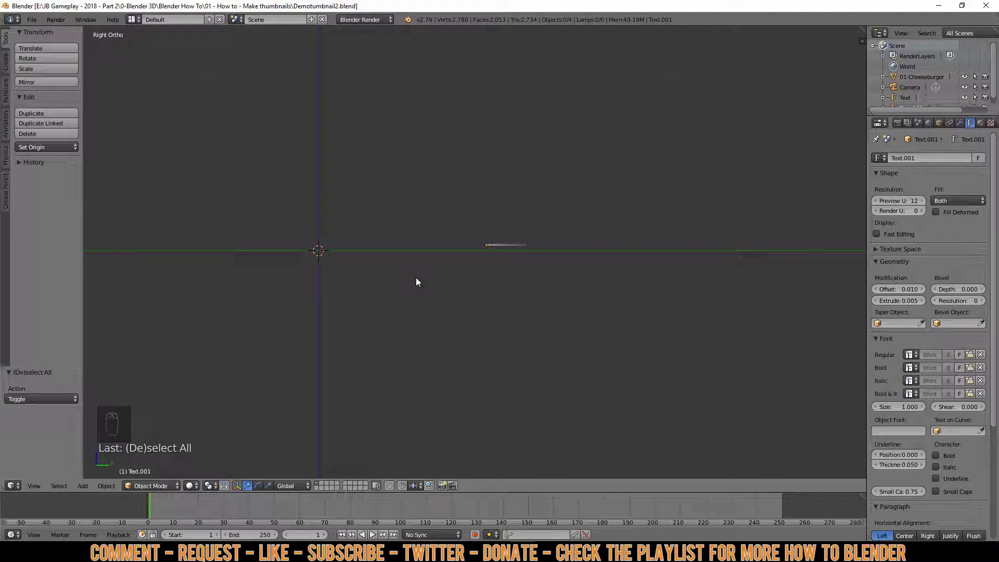
drag(420, 281, 420, 281)
key(b)
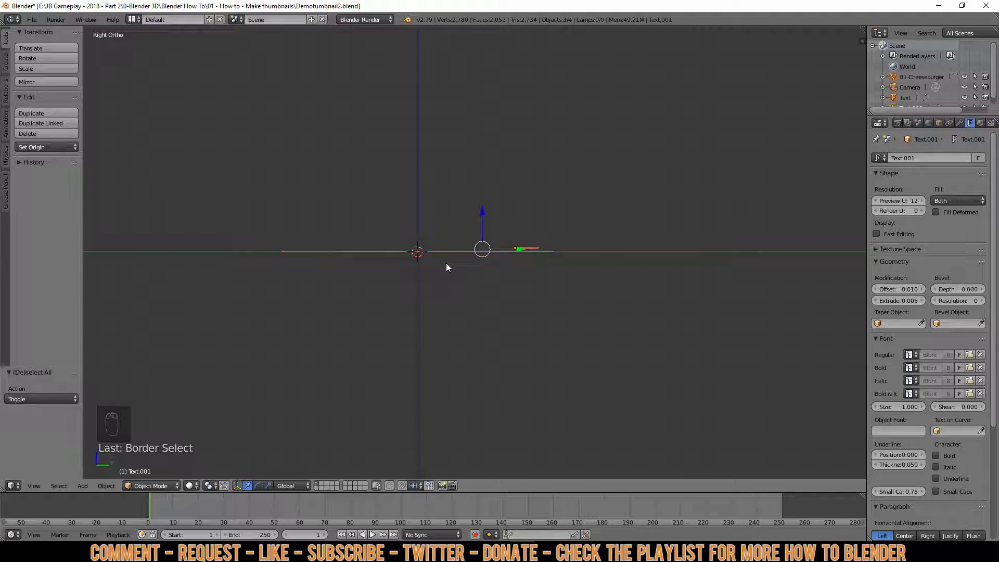
key(shift+d)
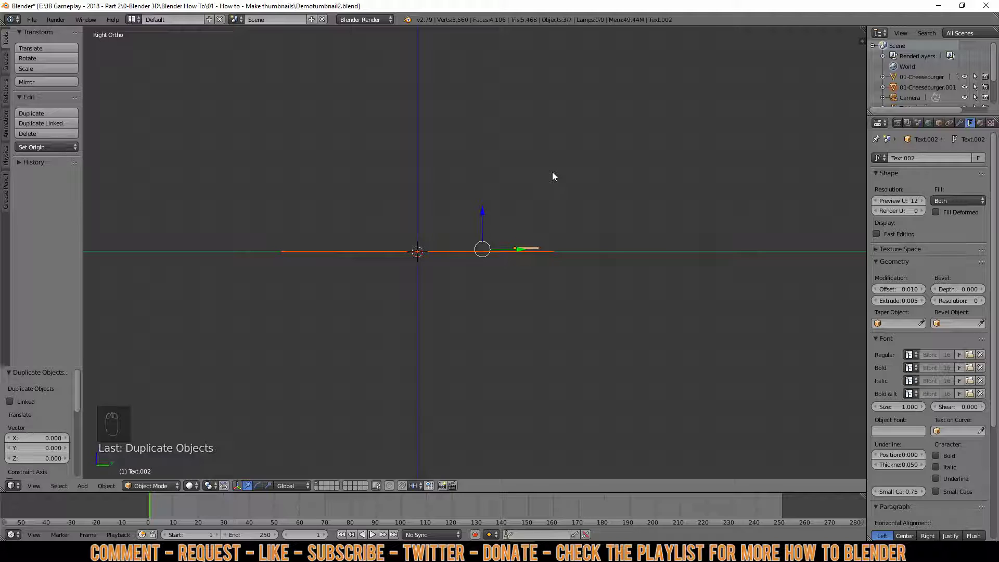
key(m)
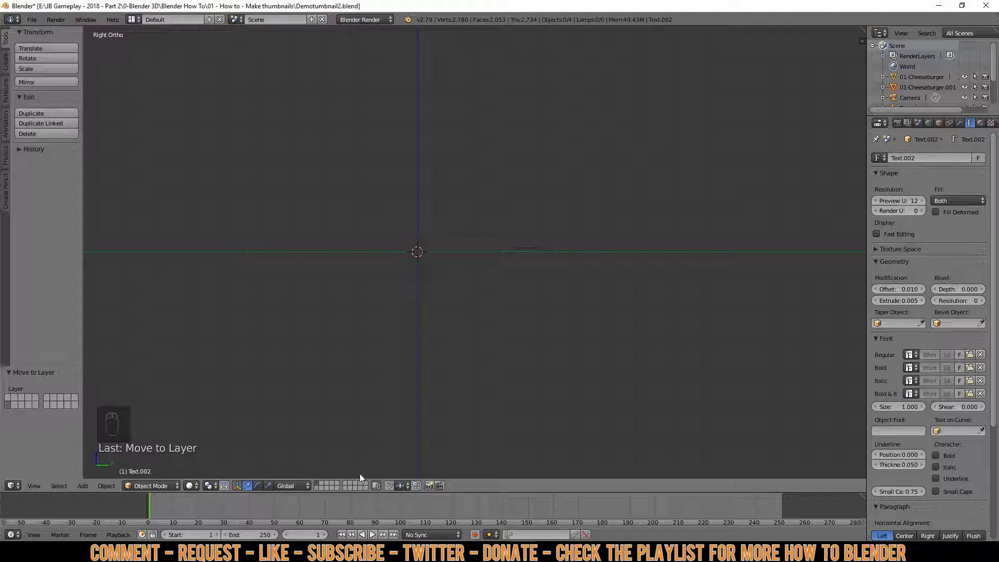
drag(319, 491, 343, 454)
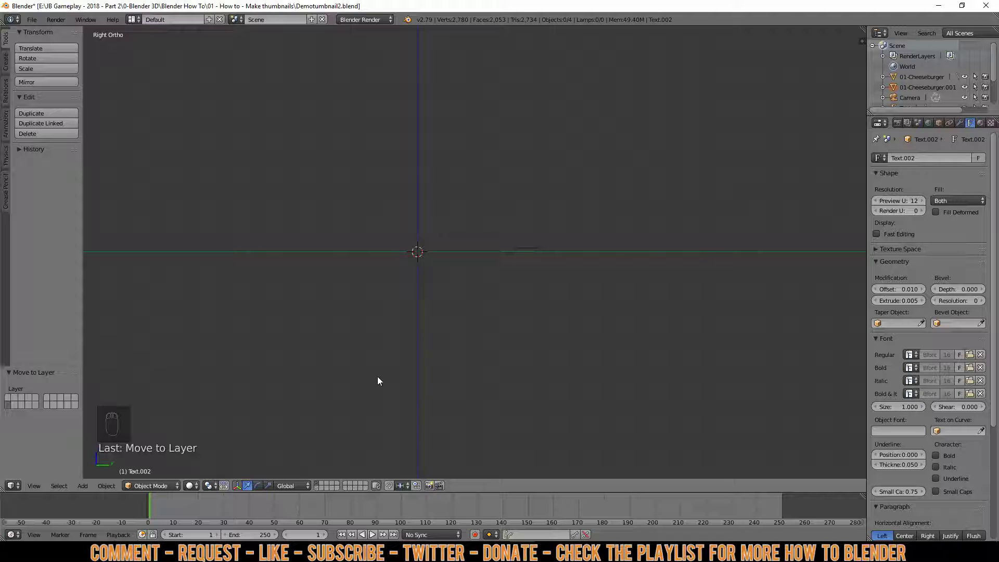
Step: In camera view, move the copied Part I title and outline to the bottom centre of the frame
key(KP_0)
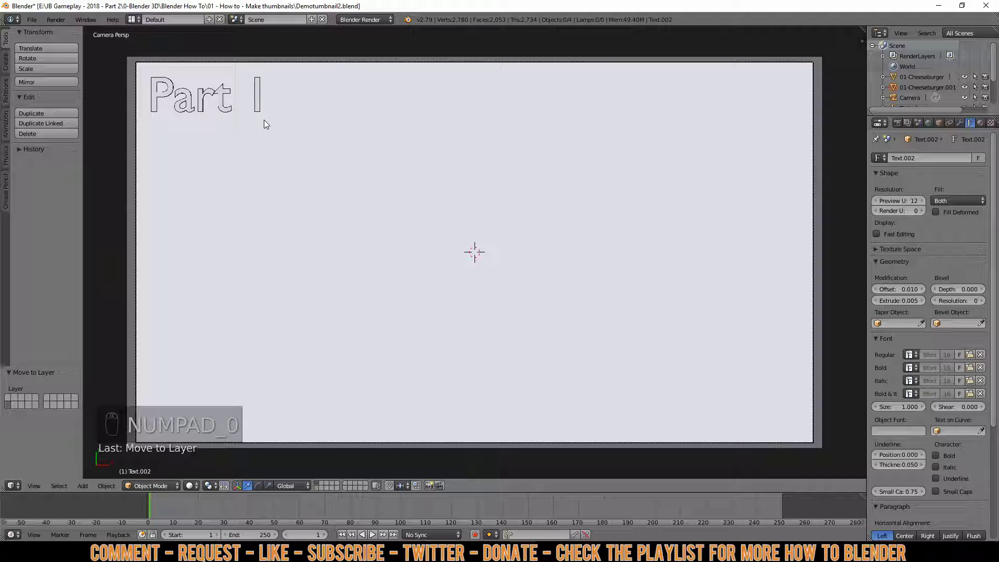
key(z)
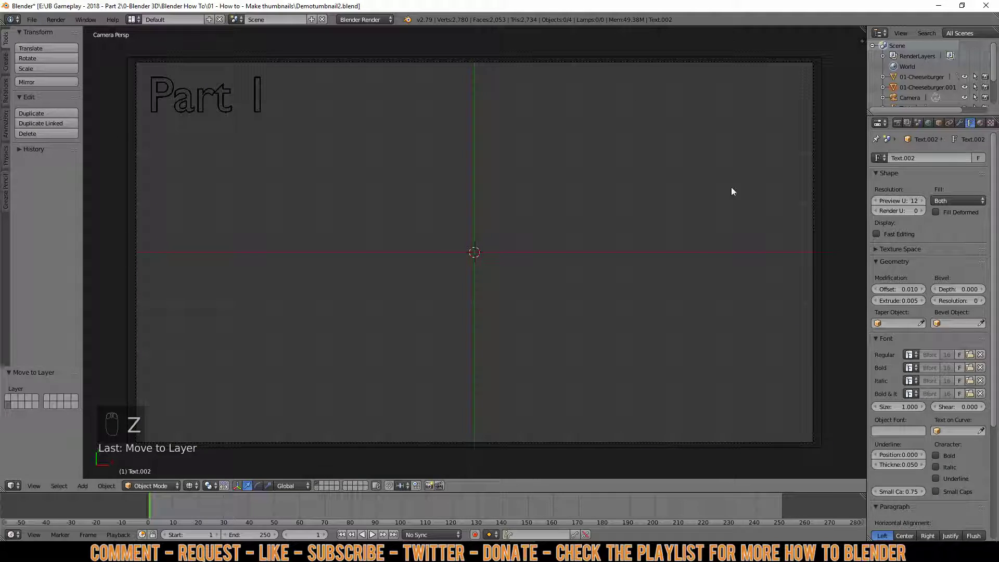
key(b)
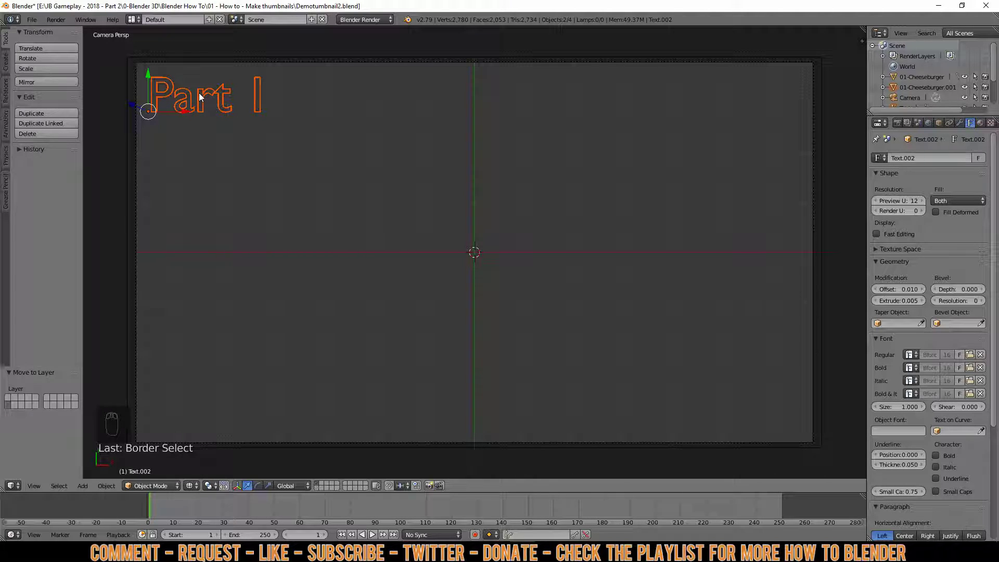
key(g)
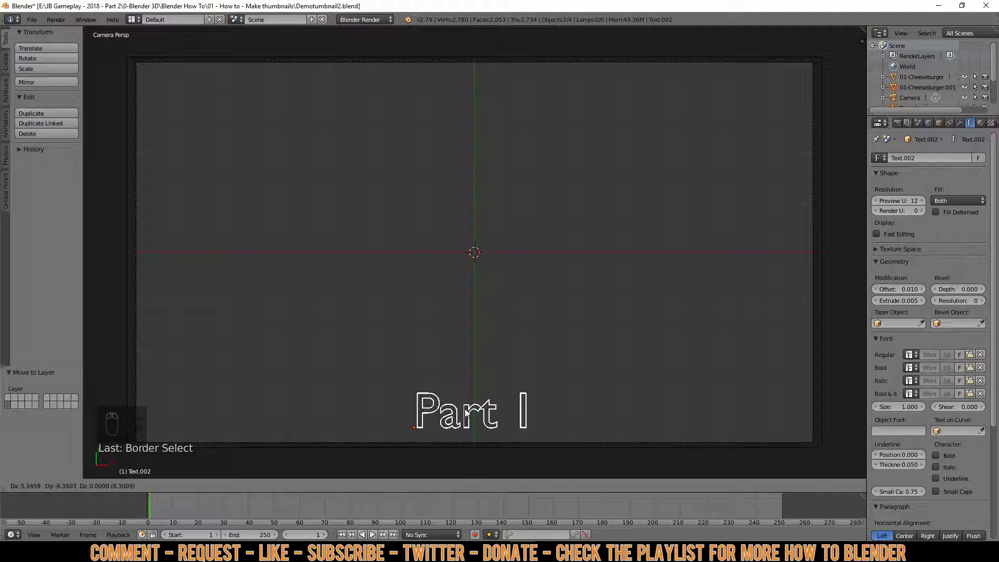
click(471, 412)
key(a)
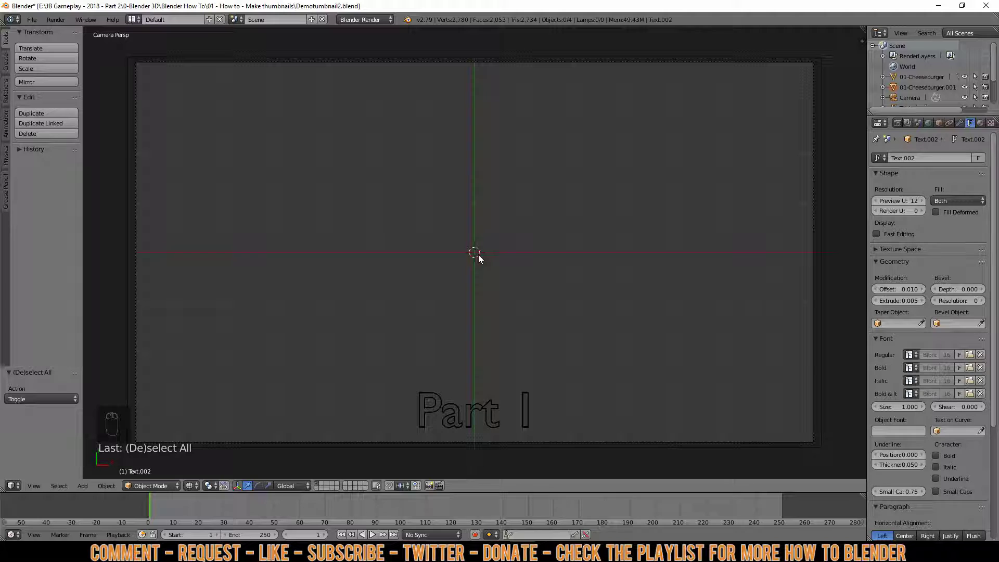
Step: Add a plane, lower it over the Part I title and enter Edit Mode on its mesh
key(shift+a)
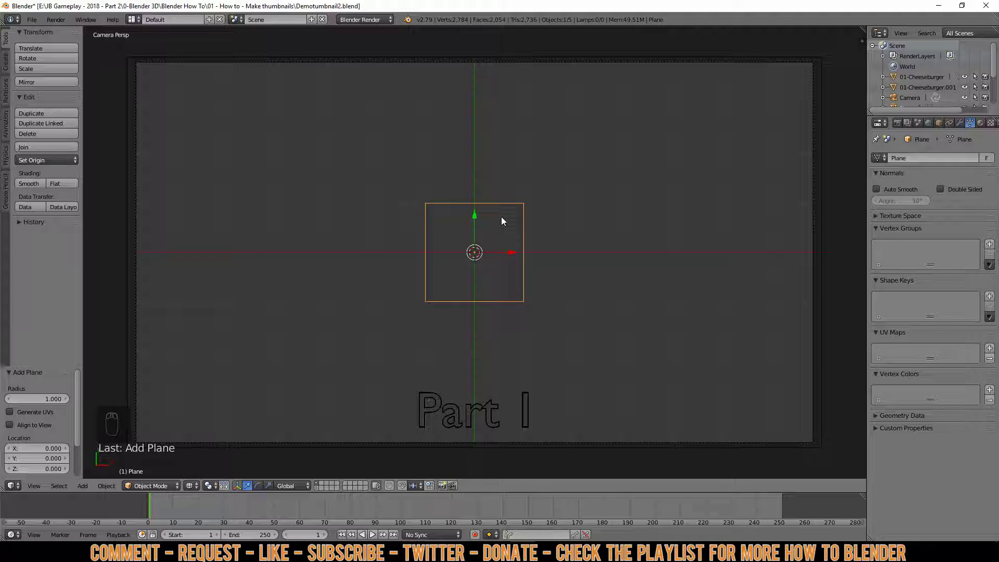
key(g)
drag(506, 220, 513, 286)
drag(513, 348, 510, 382)
drag(510, 385, 568, 406)
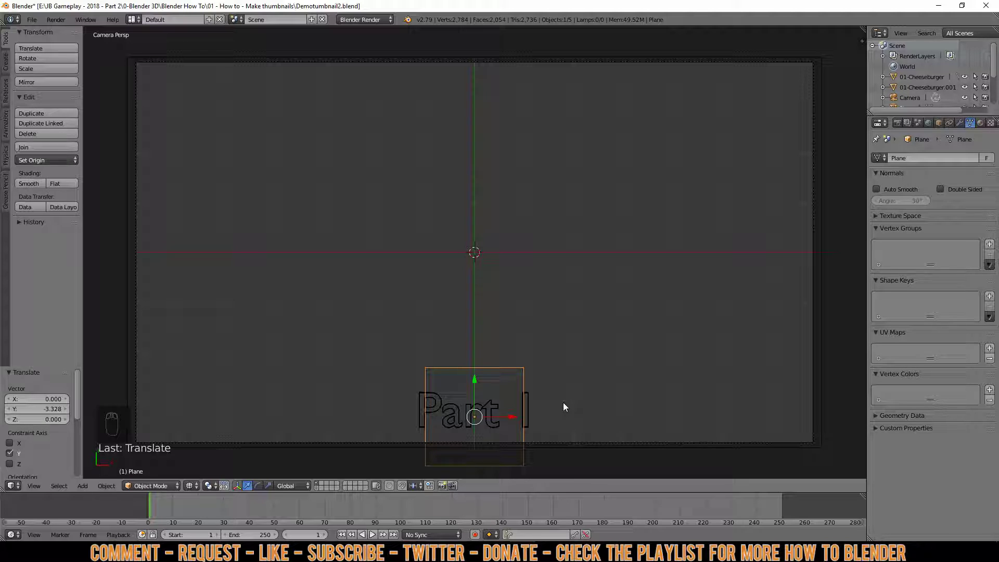
key(KP_7)
middle_click(513, 333)
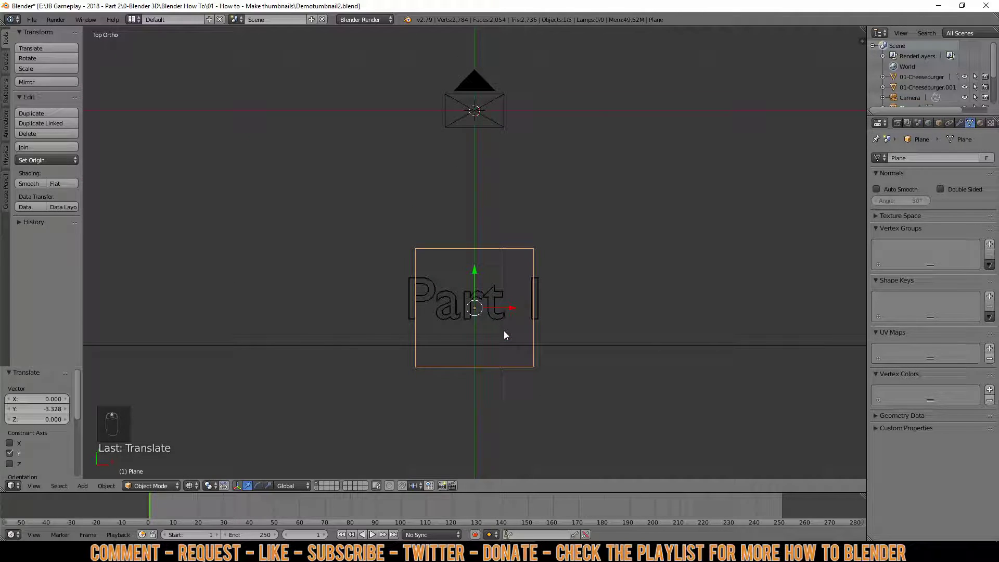
middle_click(490, 274)
key(Tab)
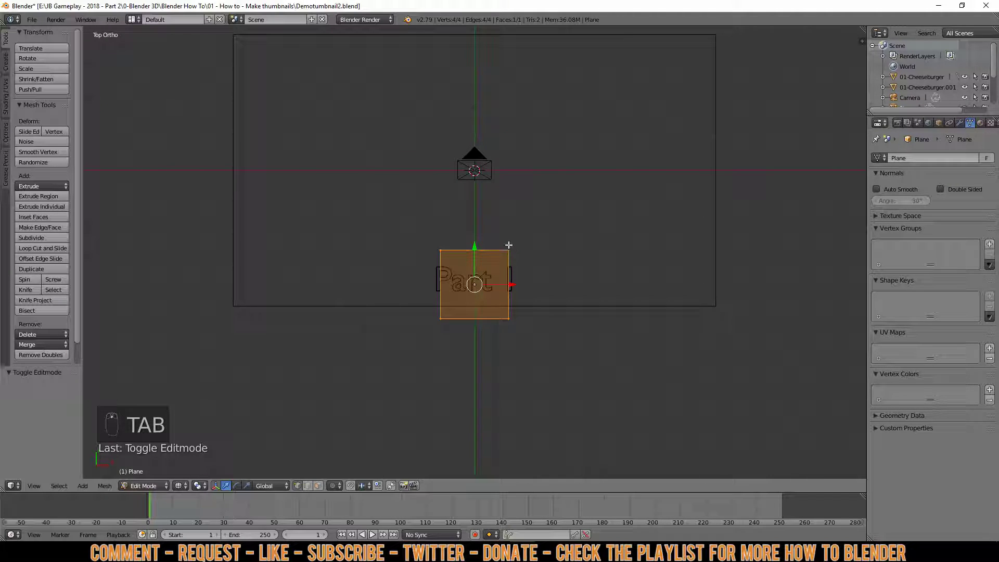
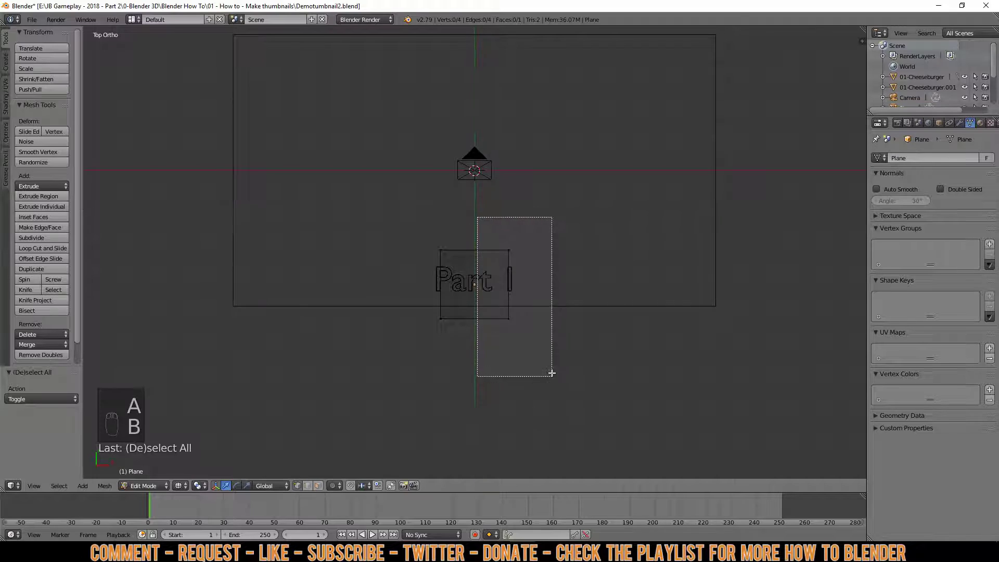
Step: Drag the plane's right vertices far right and select its left vertices for the centre line
key(b)
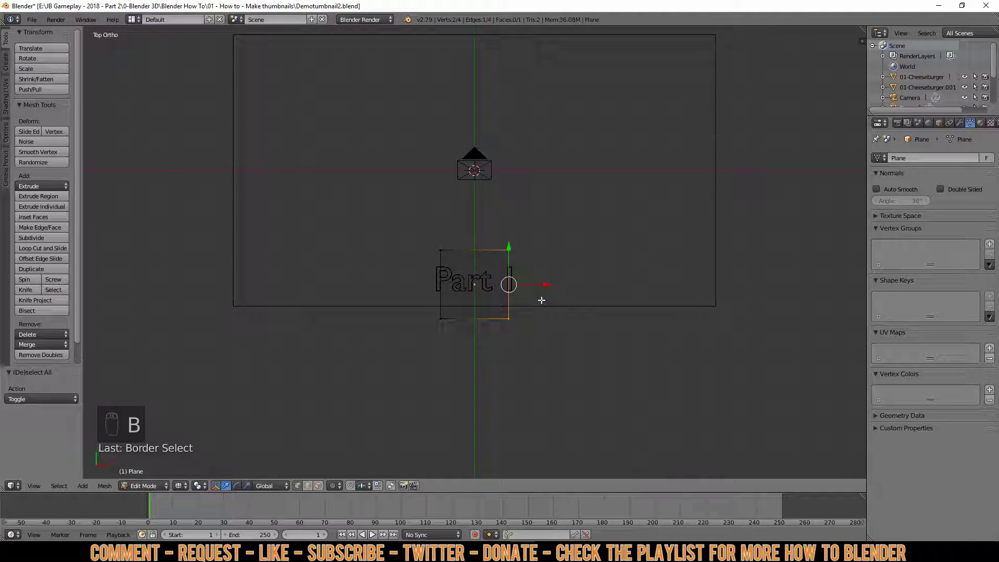
key(g)
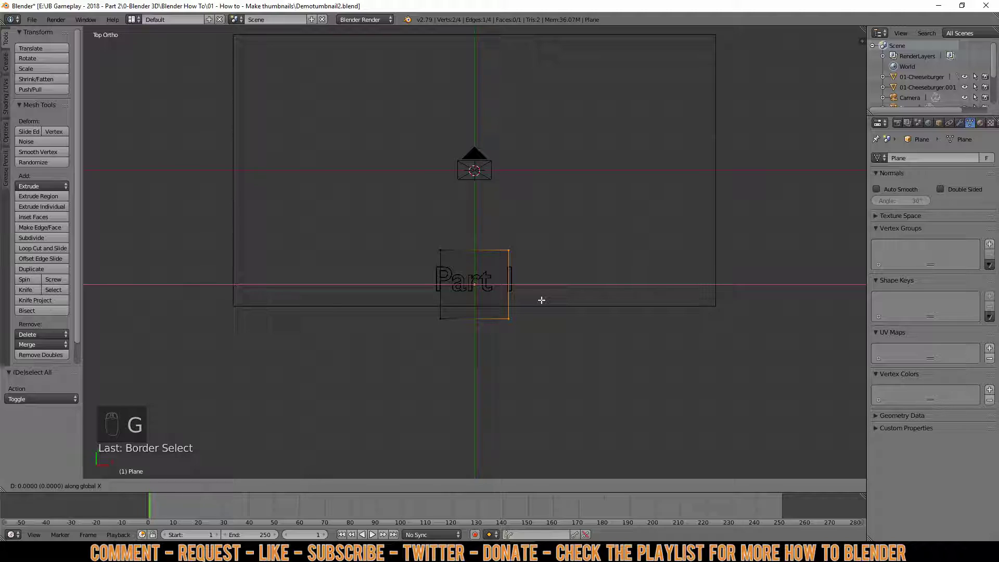
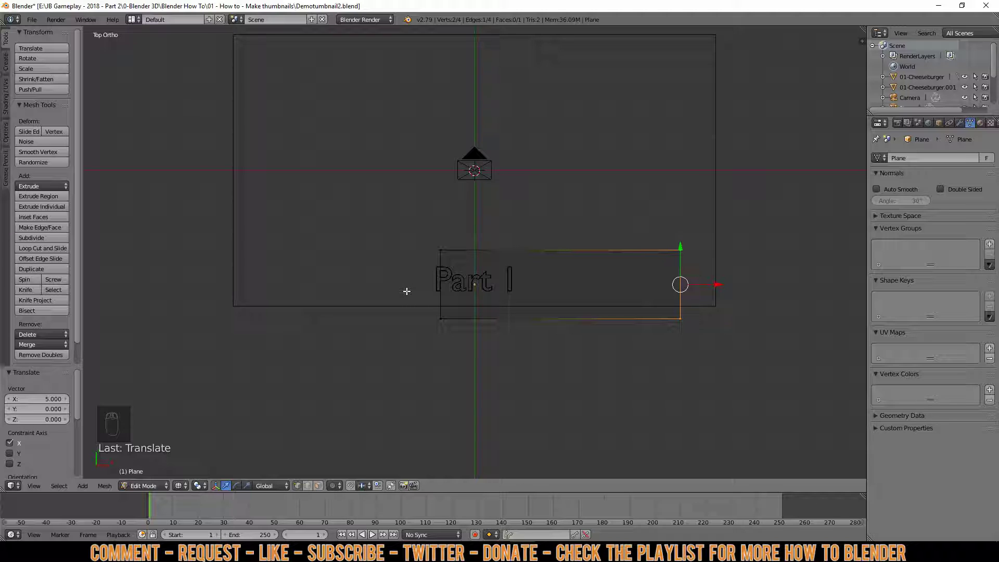
key(a)
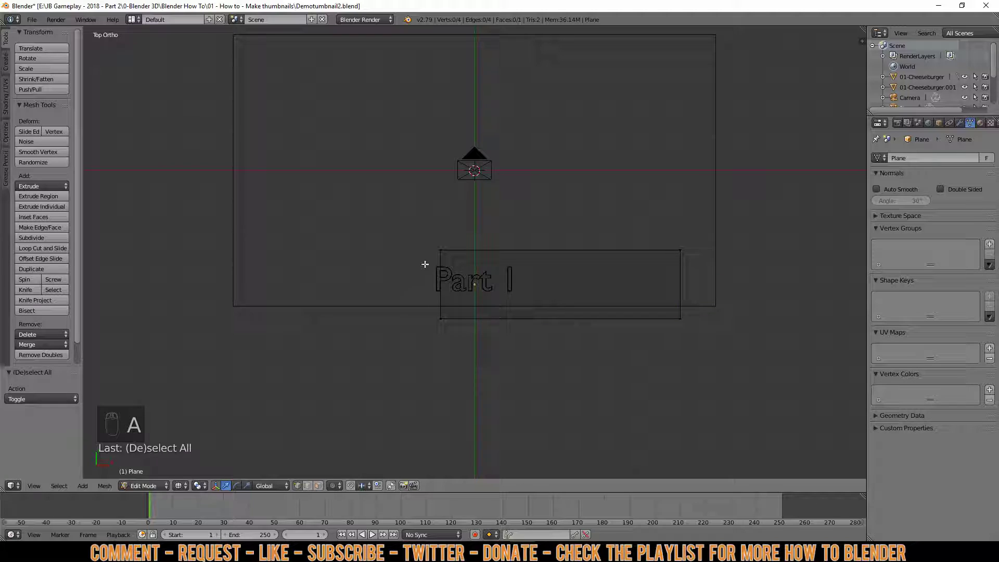
key(b)
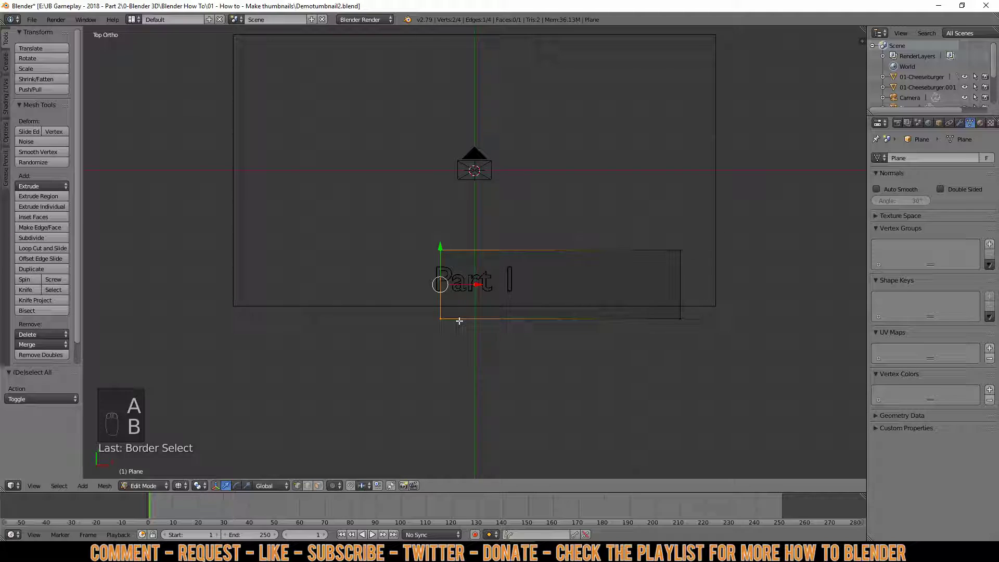
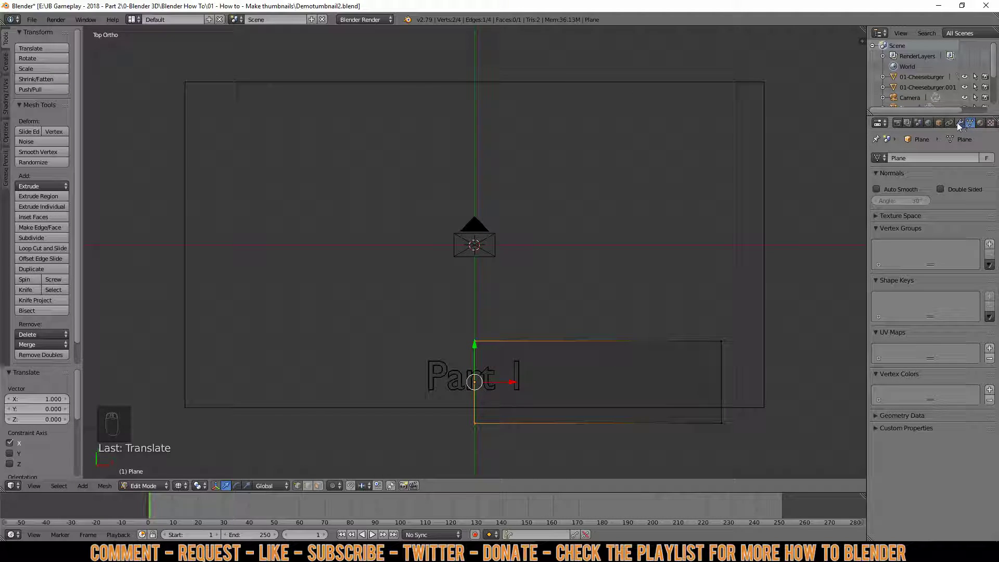
Step: Add a Mirror modifier to the bar and flatten it into a thin strip in camera view
click(961, 125)
drag(918, 164, 797, 267)
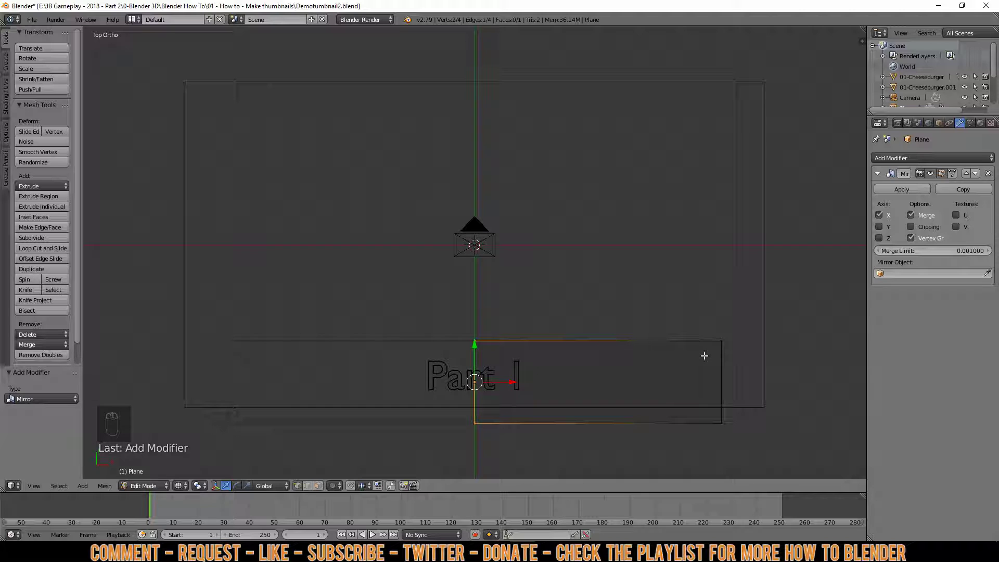
key(KP_0)
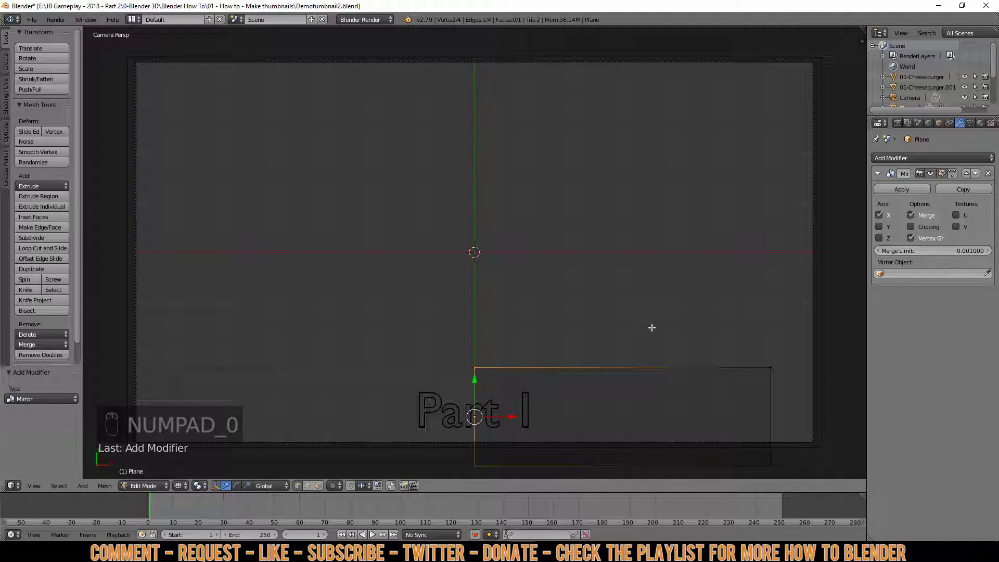
key(Tab)
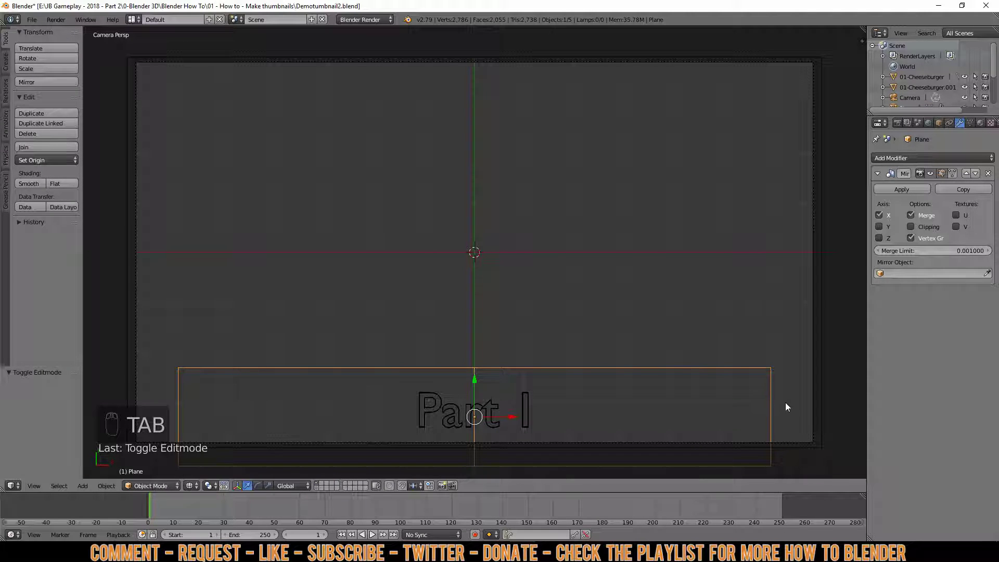
key(Tab)
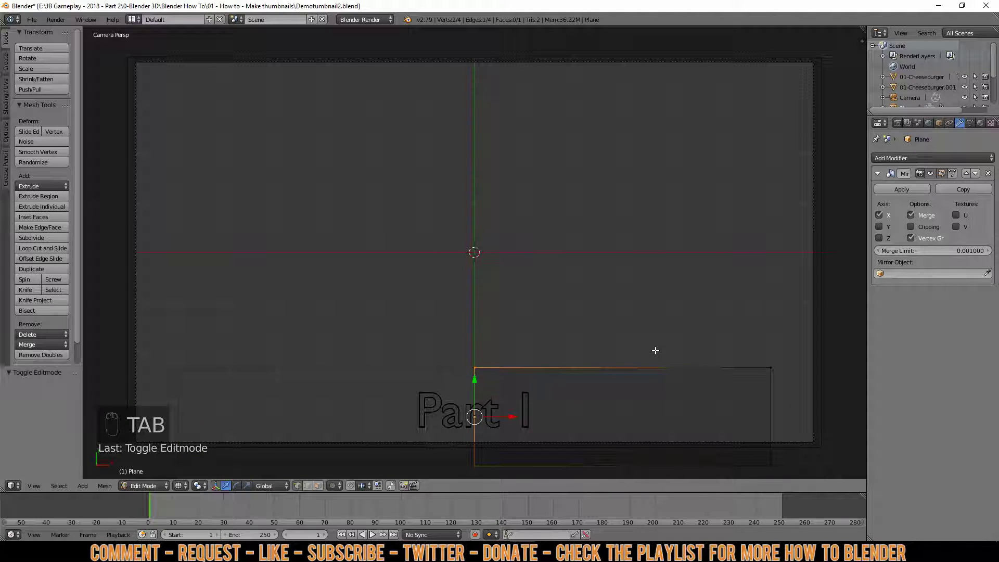
key(Tab)
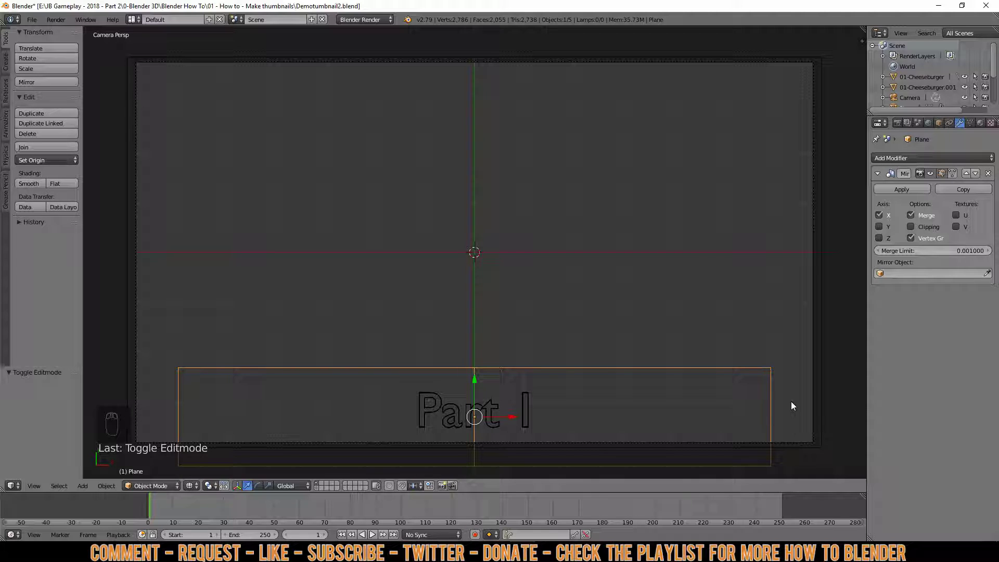
key(s)
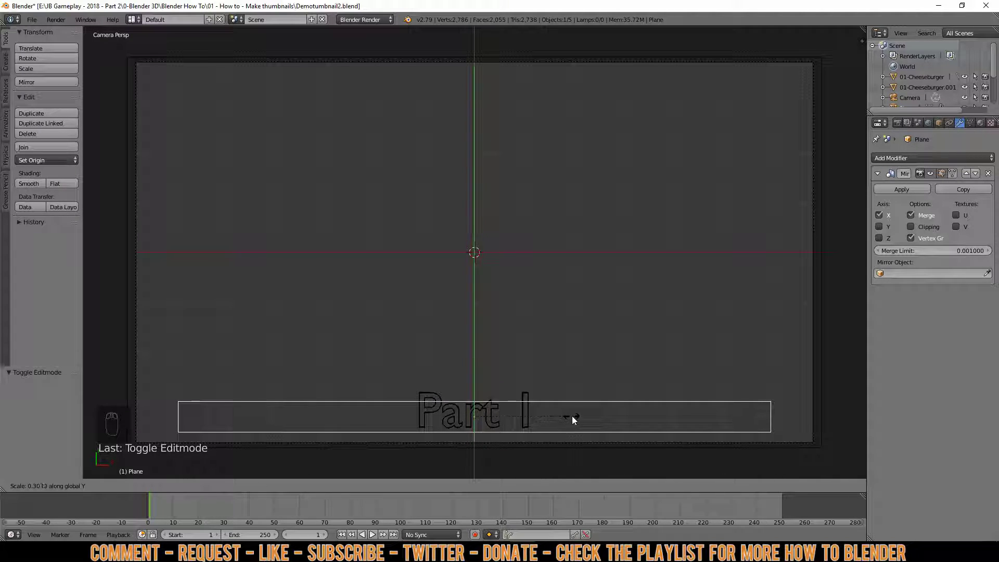
click(578, 419)
Step: Shrink the Part I title to about 0.62 and move it down inside the strip
click(556, 419)
key(a)
key(b)
drag(551, 421, 526, 418)
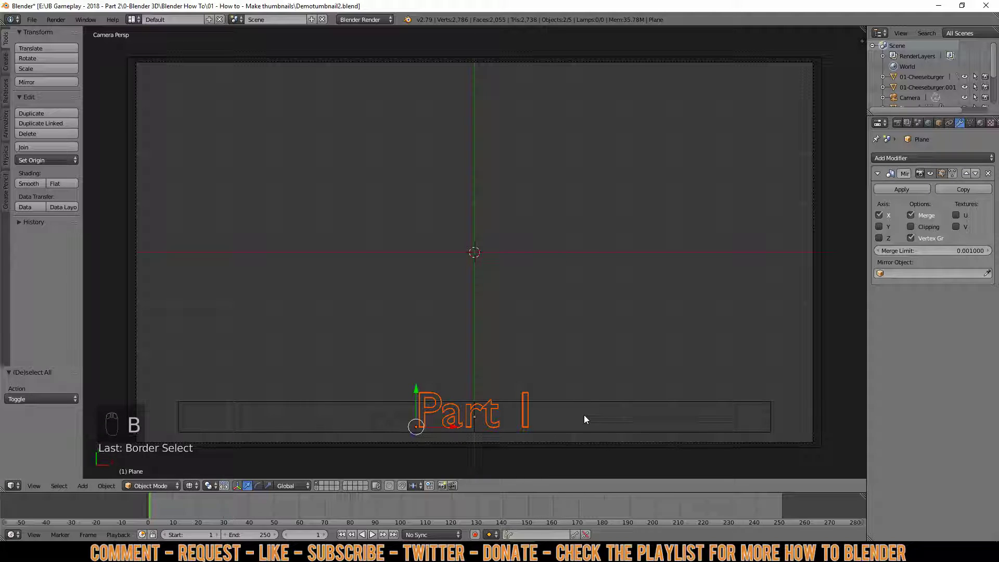
key(s)
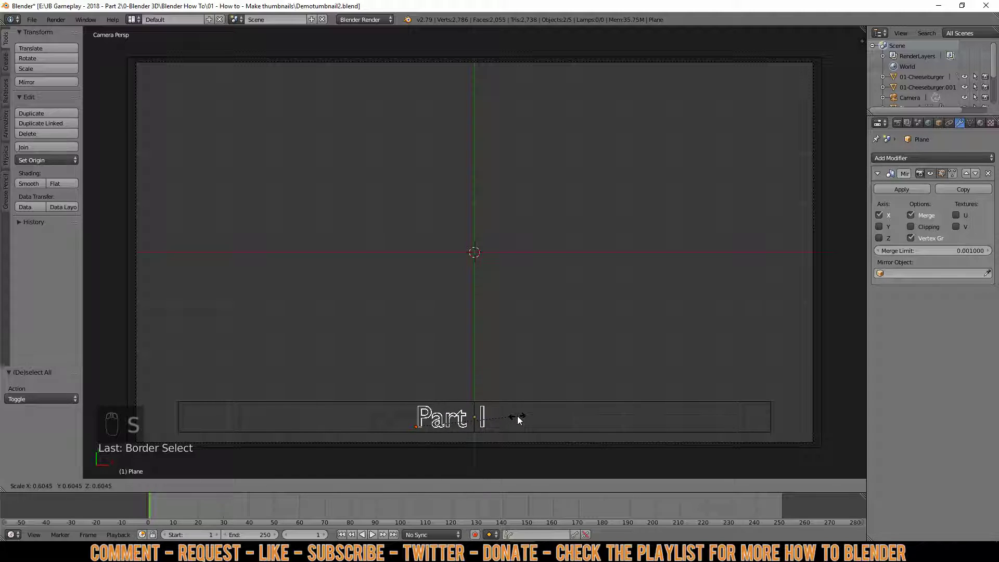
drag(525, 419, 514, 418)
key(g)
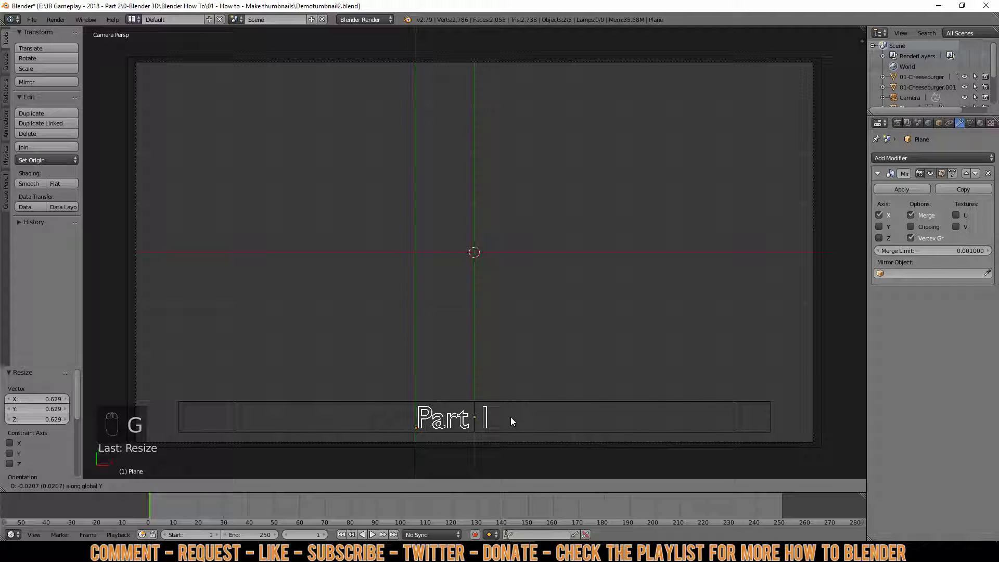
drag(513, 417, 779, 430)
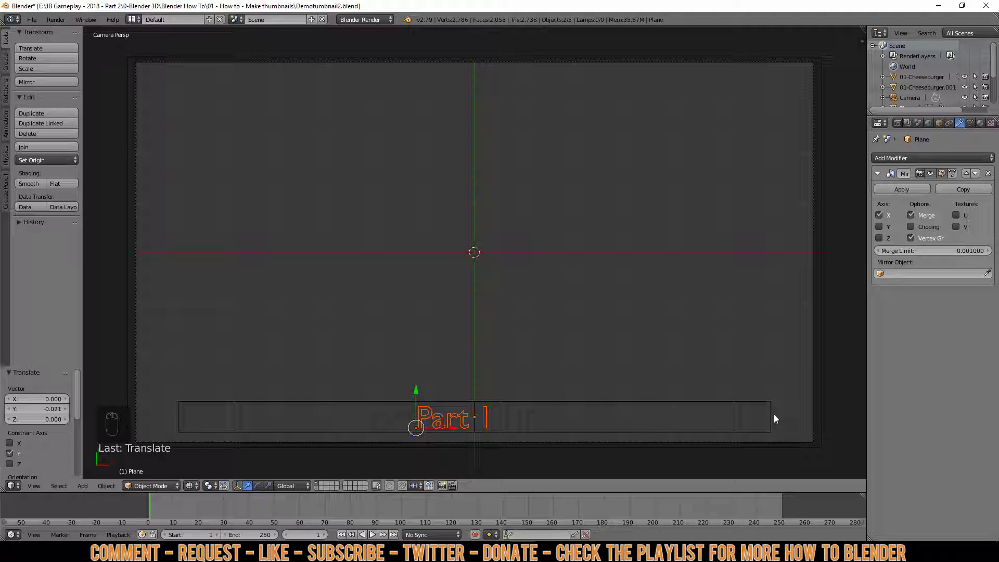
drag(774, 417, 676, 375)
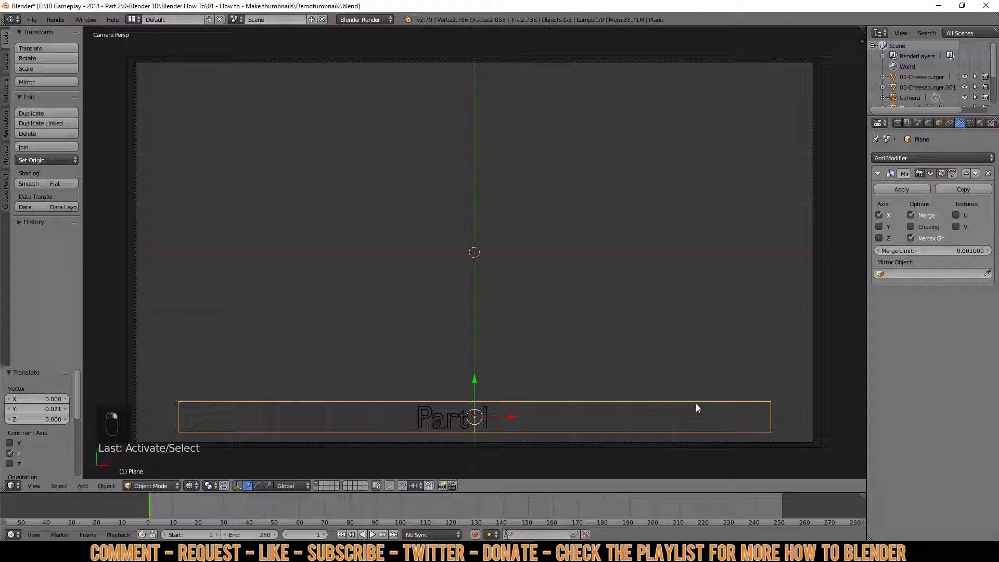
Step: Extrude a short extra section from the strip's right-end vertices
key(Tab)
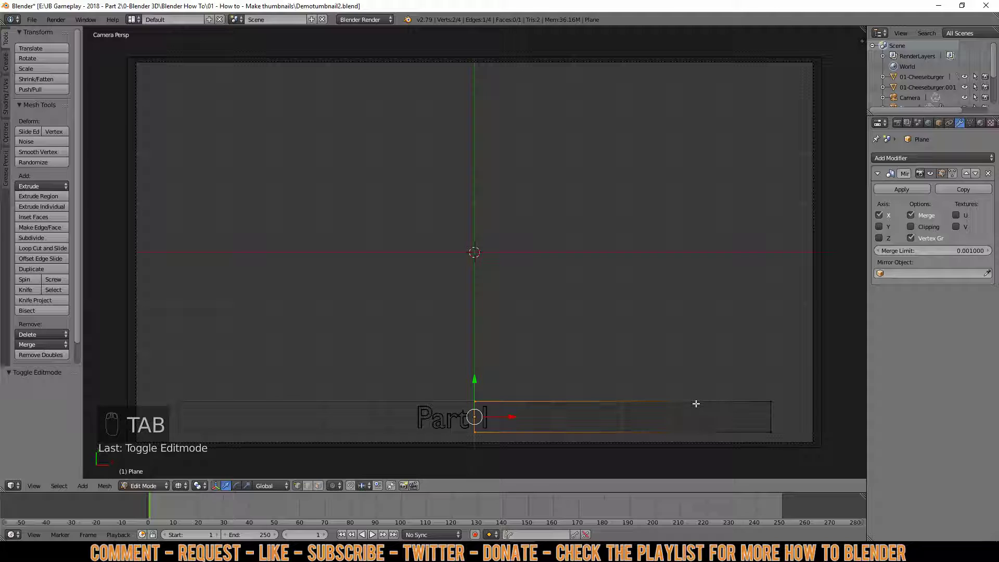
key(a)
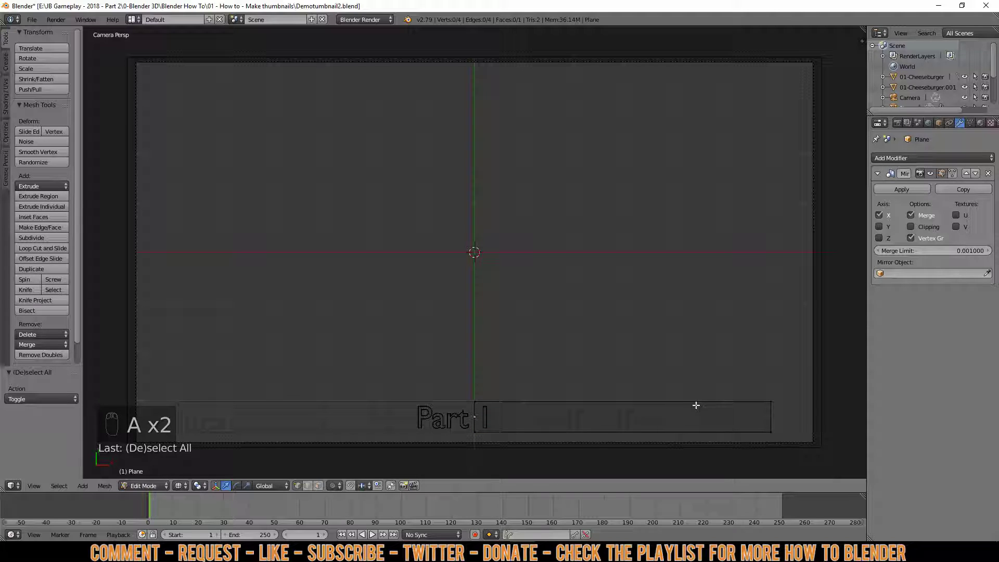
key(b)
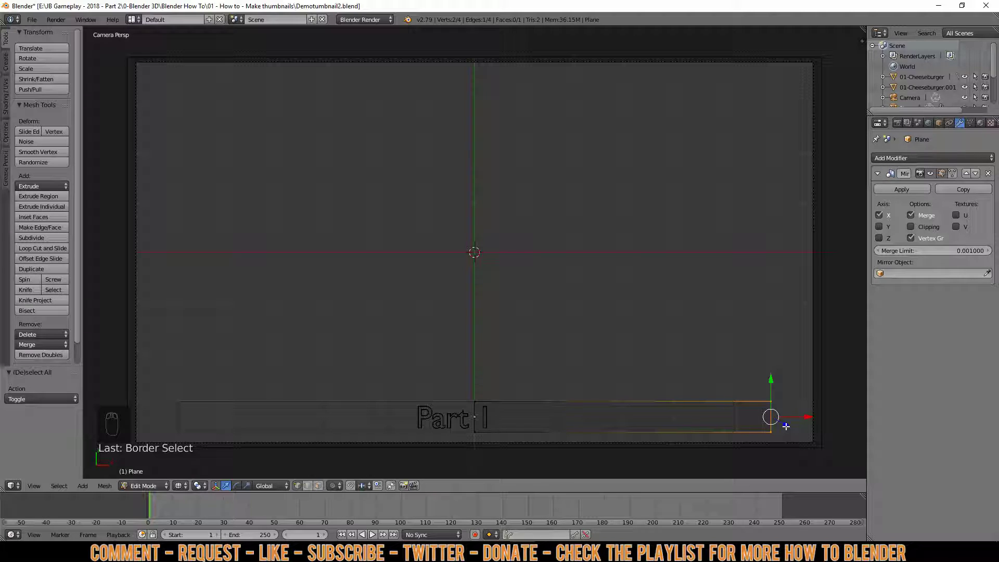
key(e)
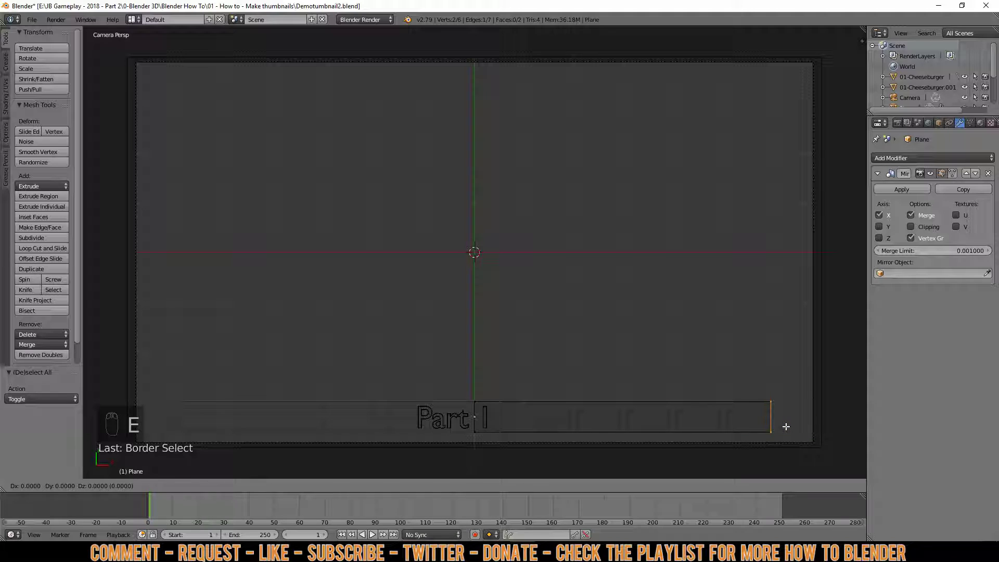
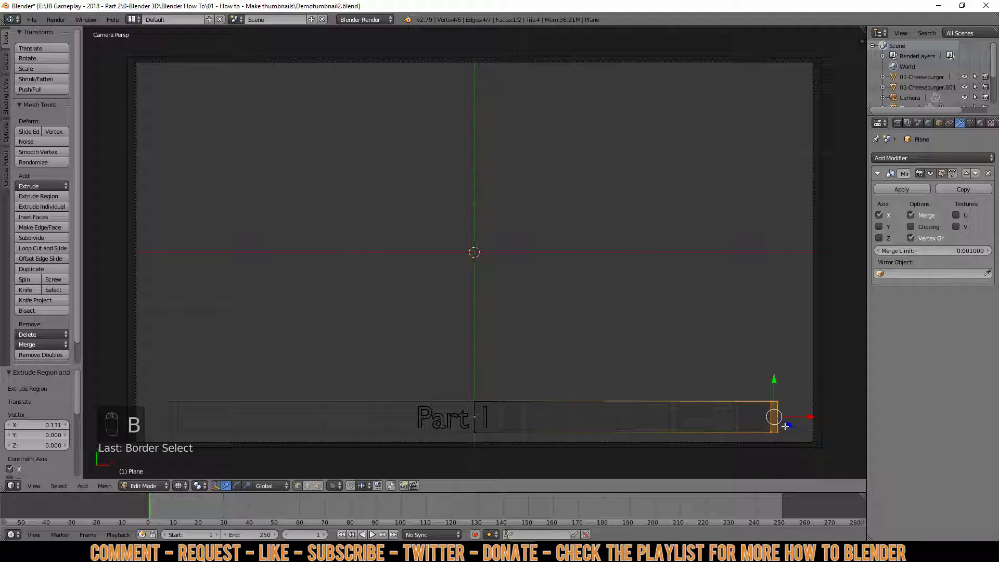
key(g)
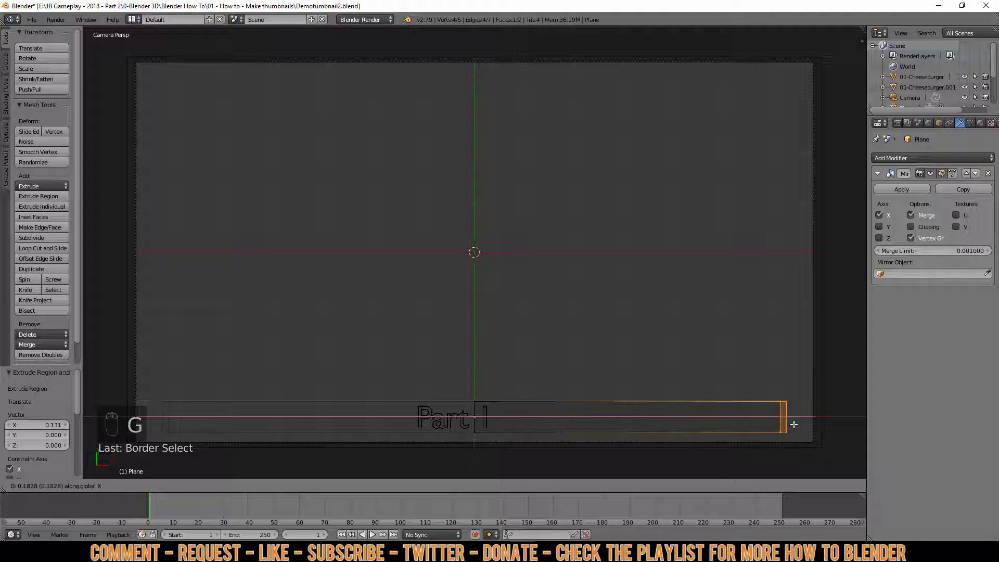
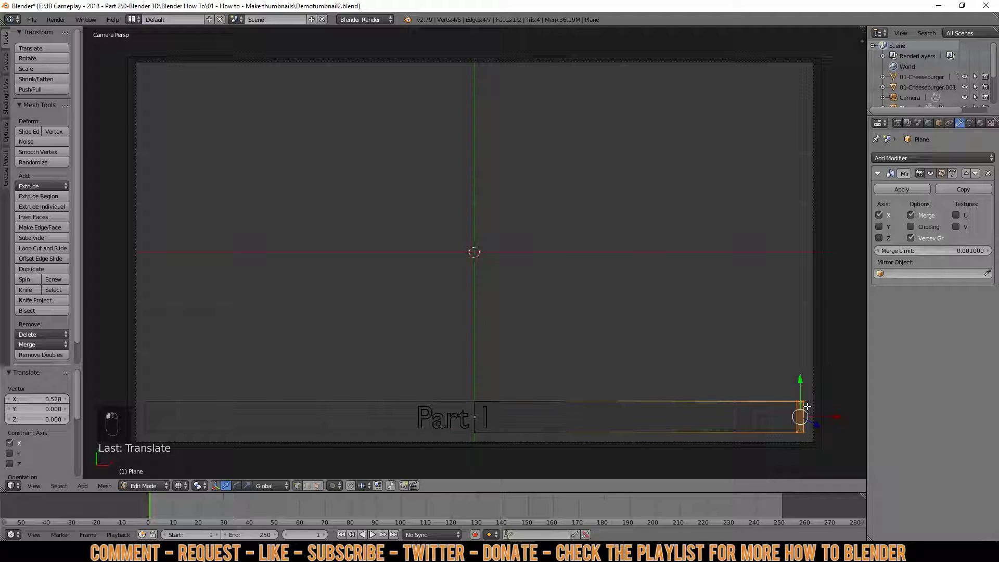
Step: Select the whole strip mesh and duplicate it, lifting the copy upward
key(a)
key(b)
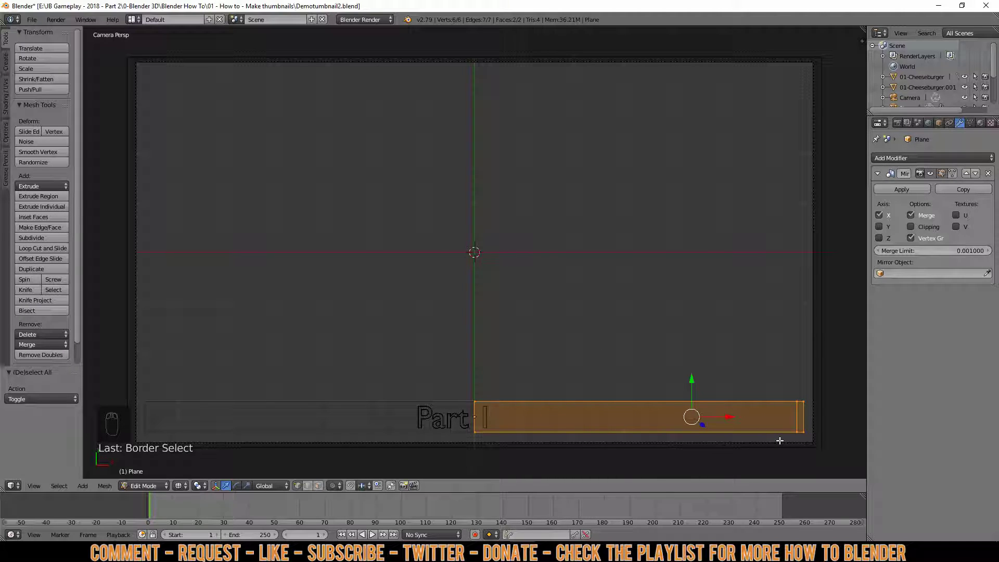
key(shift+d)
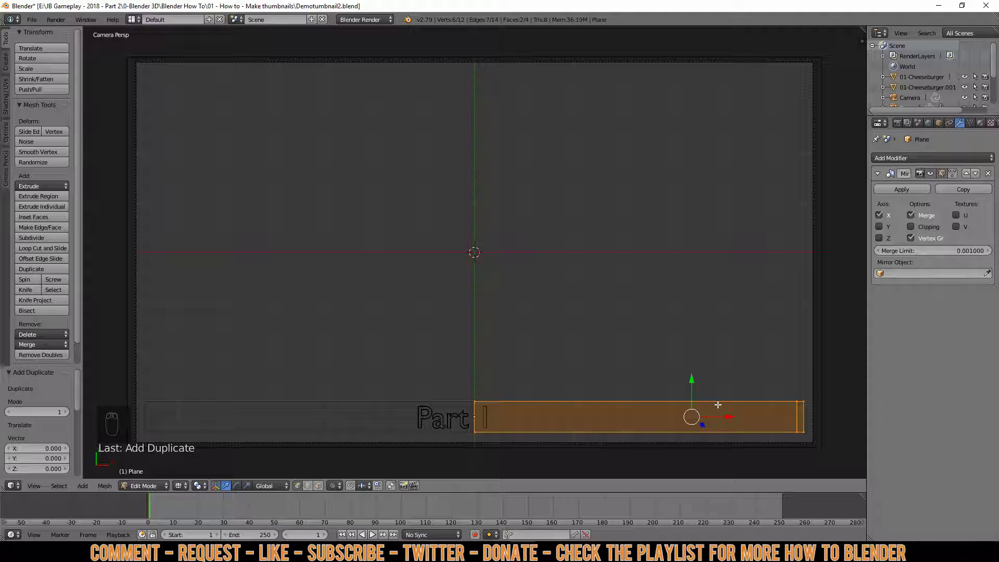
Step: Thin the top strip, then join it to the bottom strip with a right-side face to form a border
key(g)
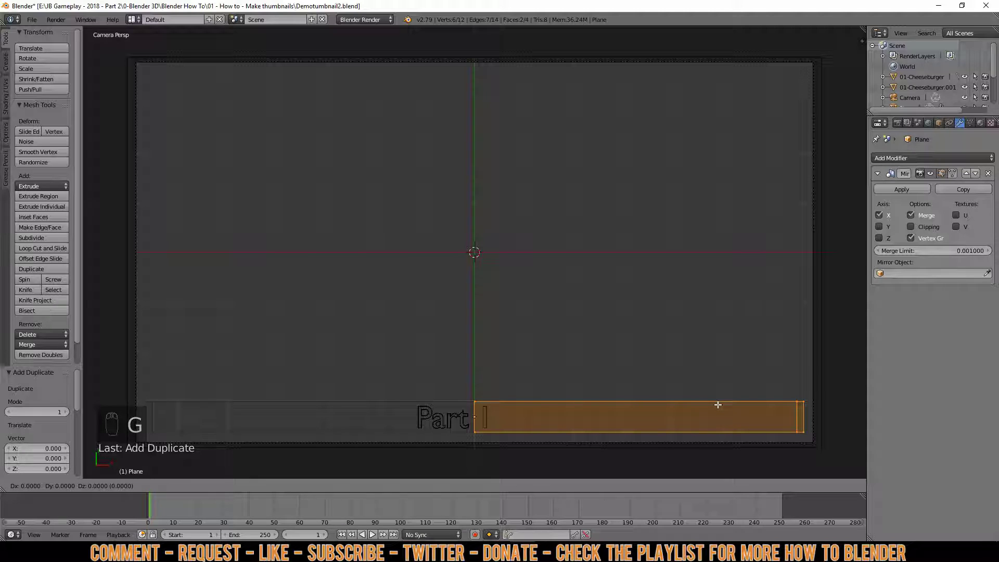
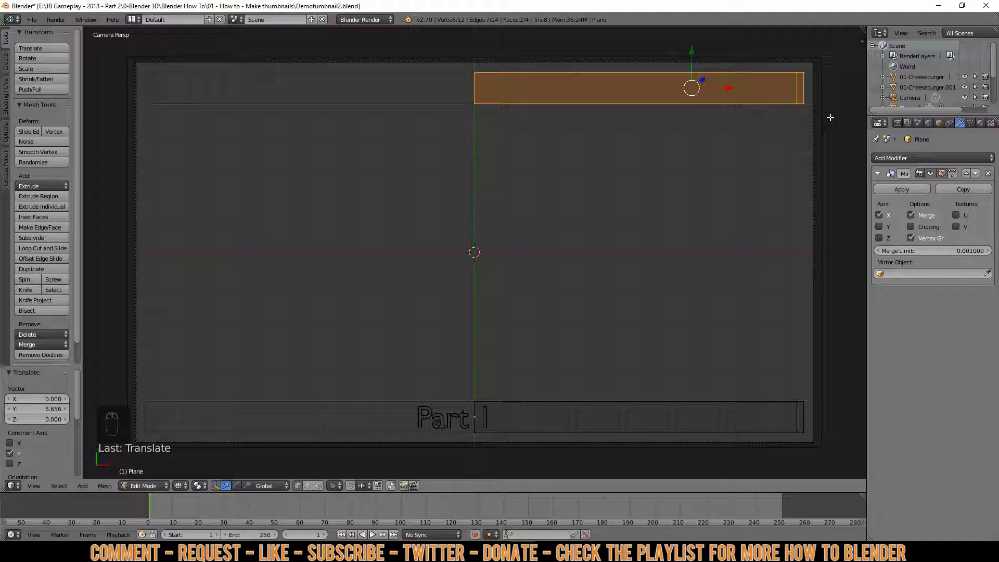
key(s)
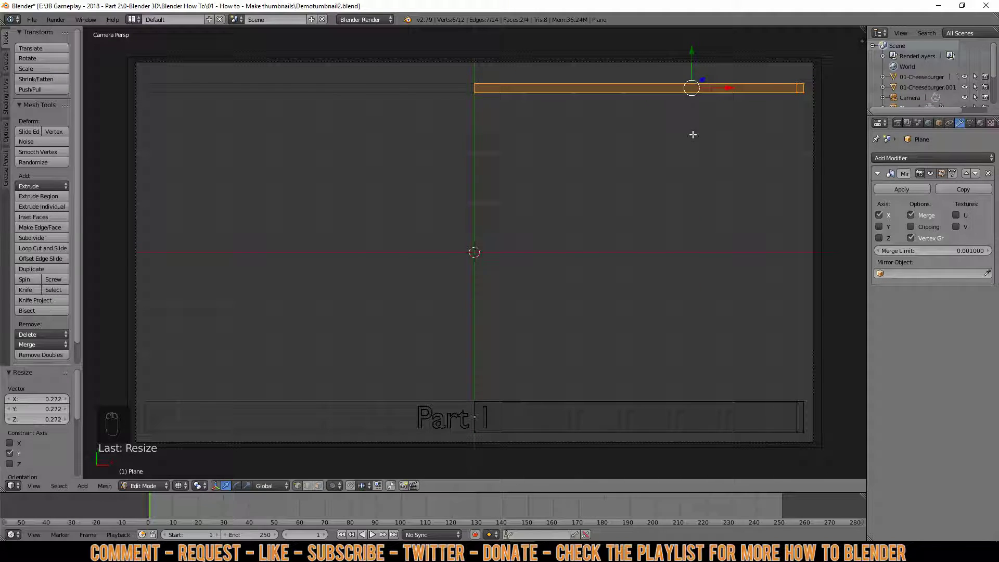
key(g)
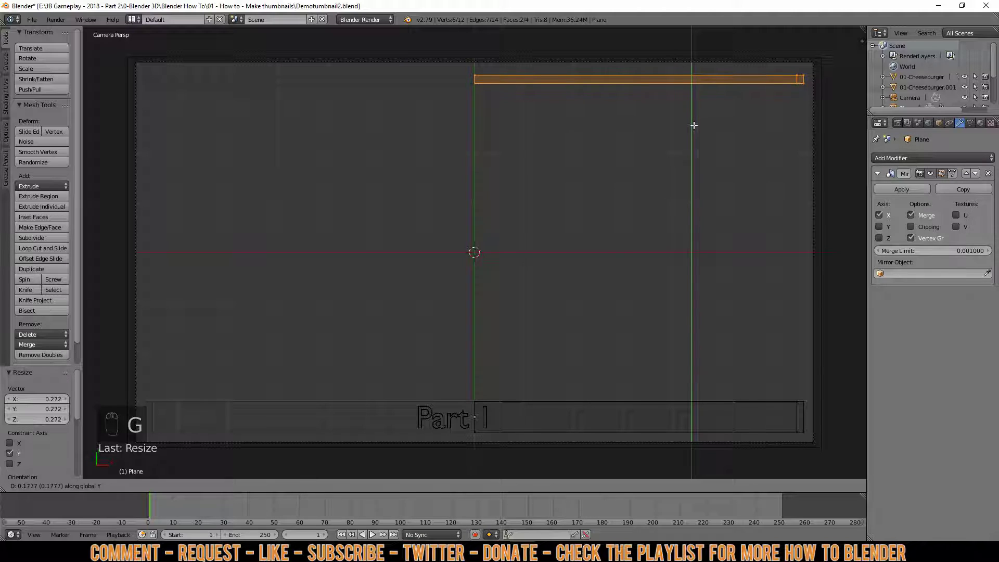
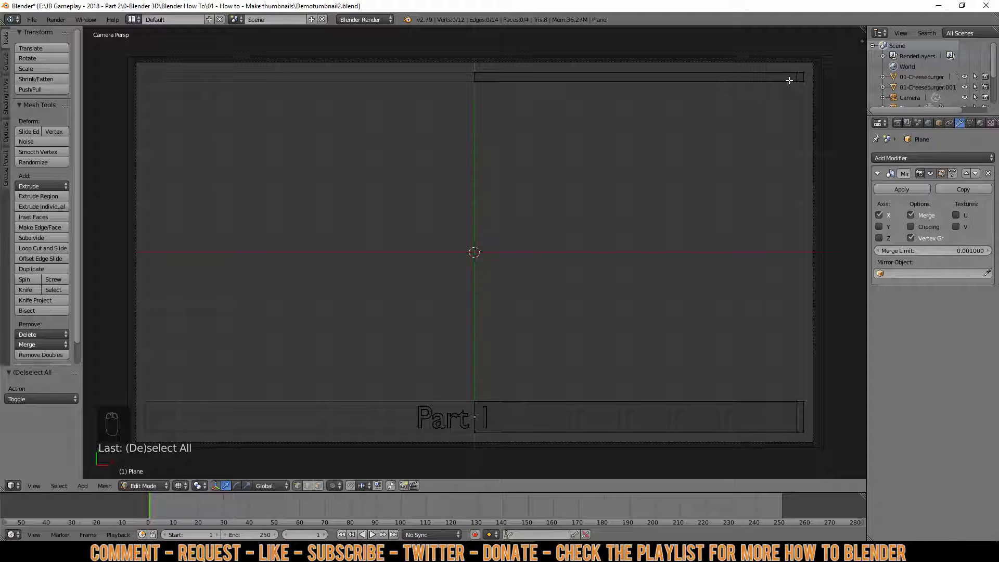
key(b)
key(b)
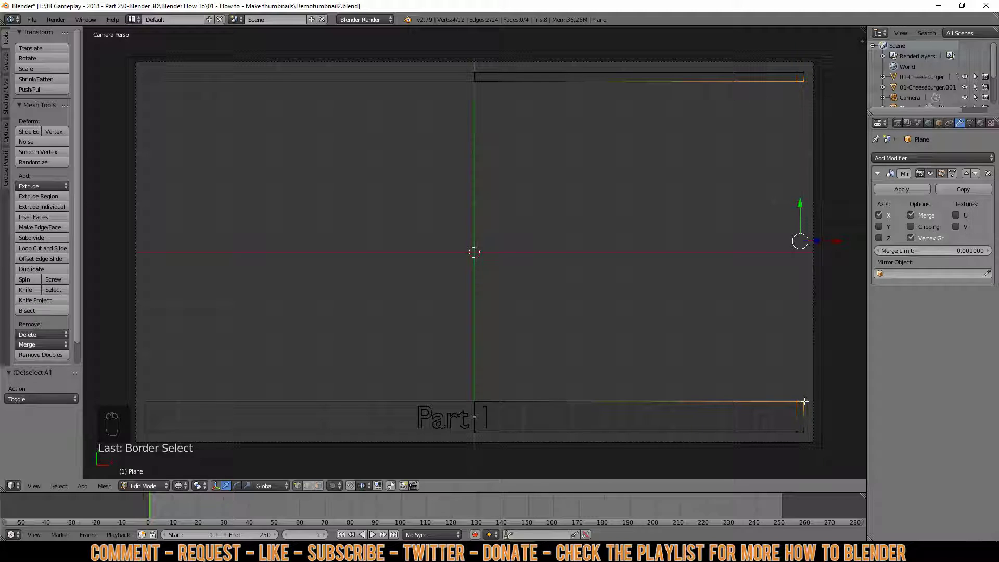
key(f)
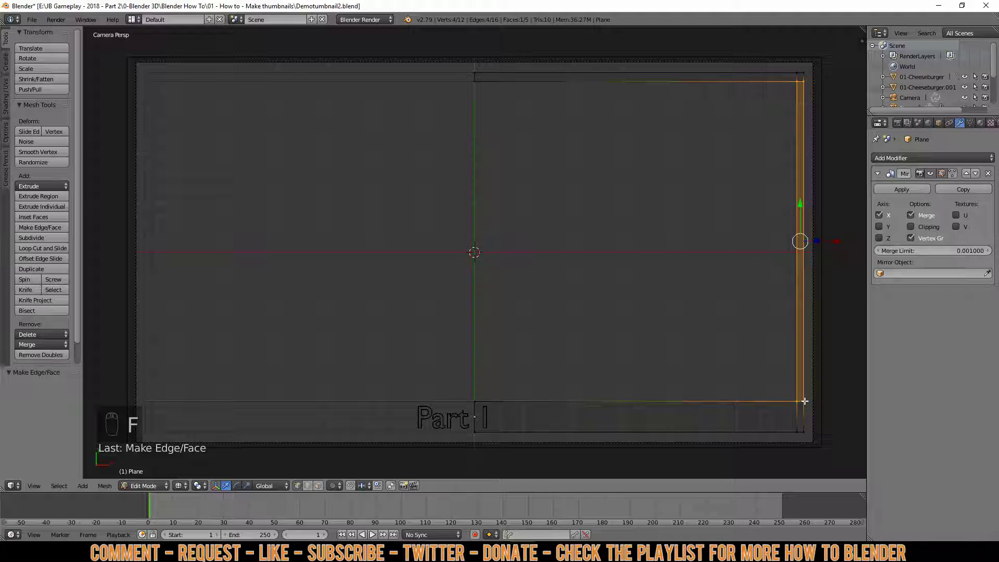
key(Tab)
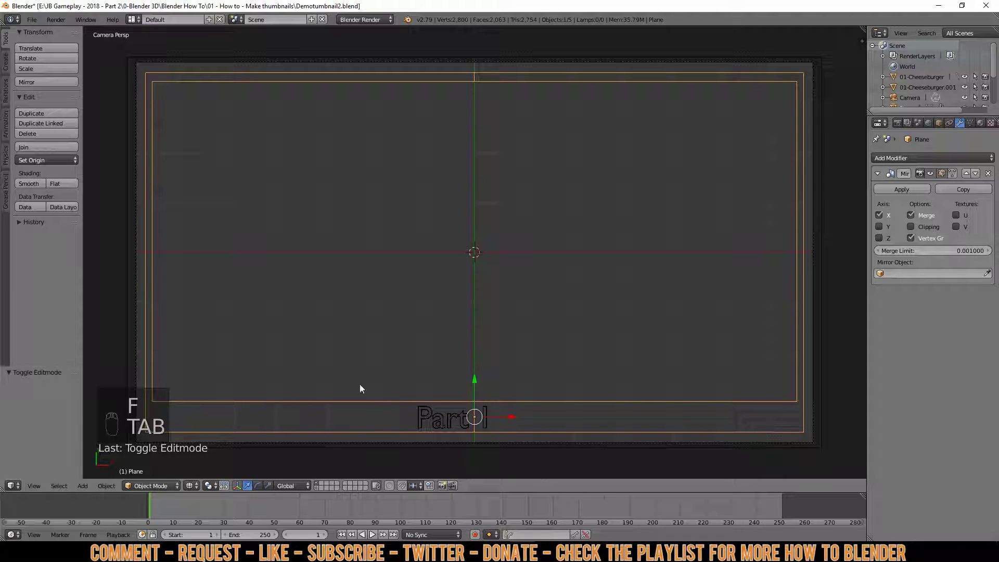
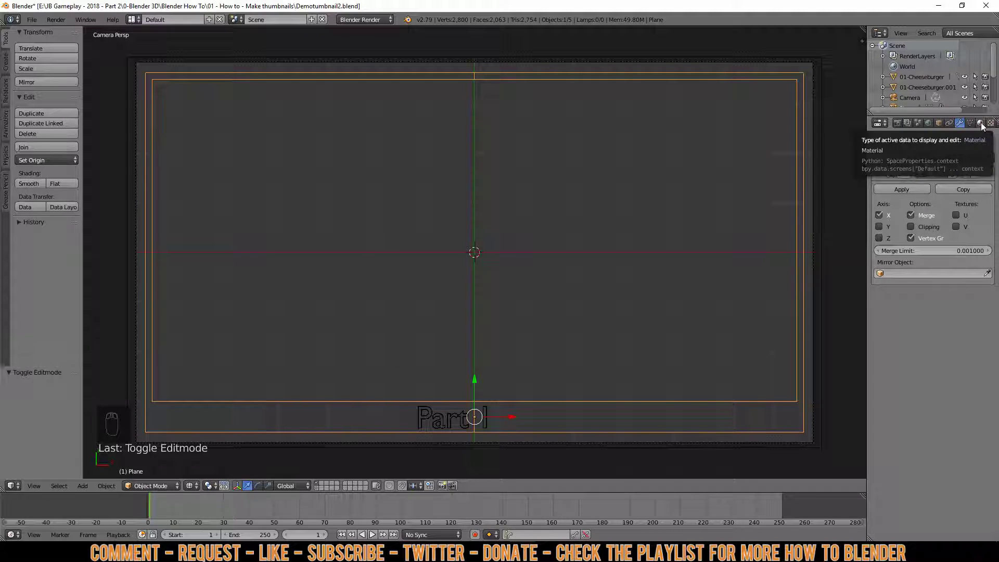
Step: Create a new yellow diffuse material for the frame with Emit set to 1.00
drag(984, 127, 896, 199)
drag(875, 192, 898, 190)
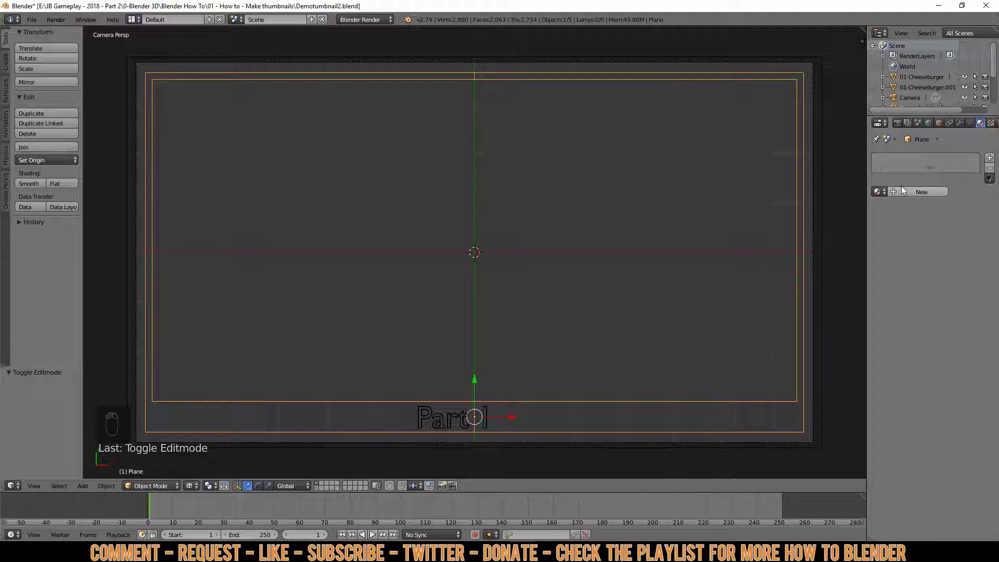
drag(918, 195, 908, 257)
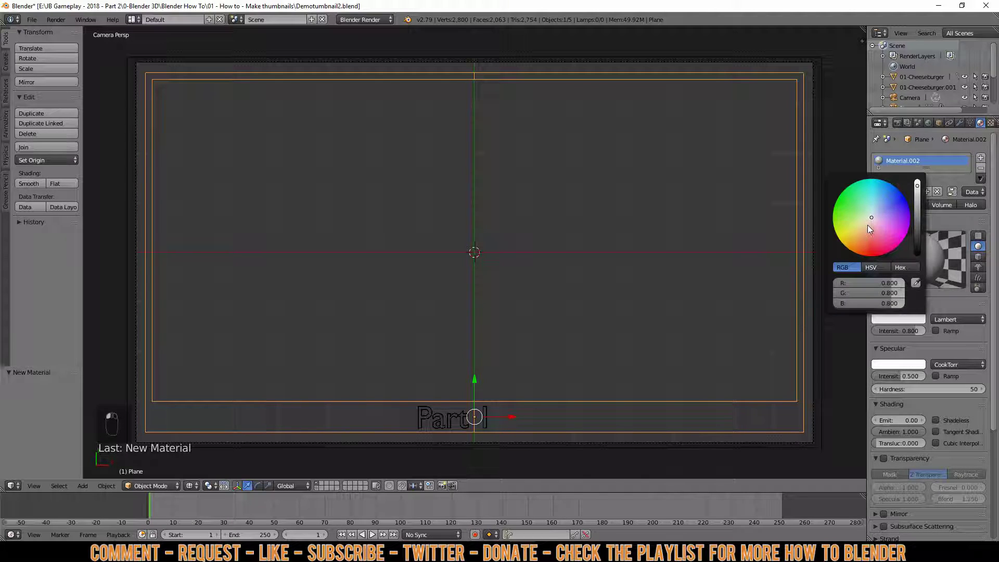
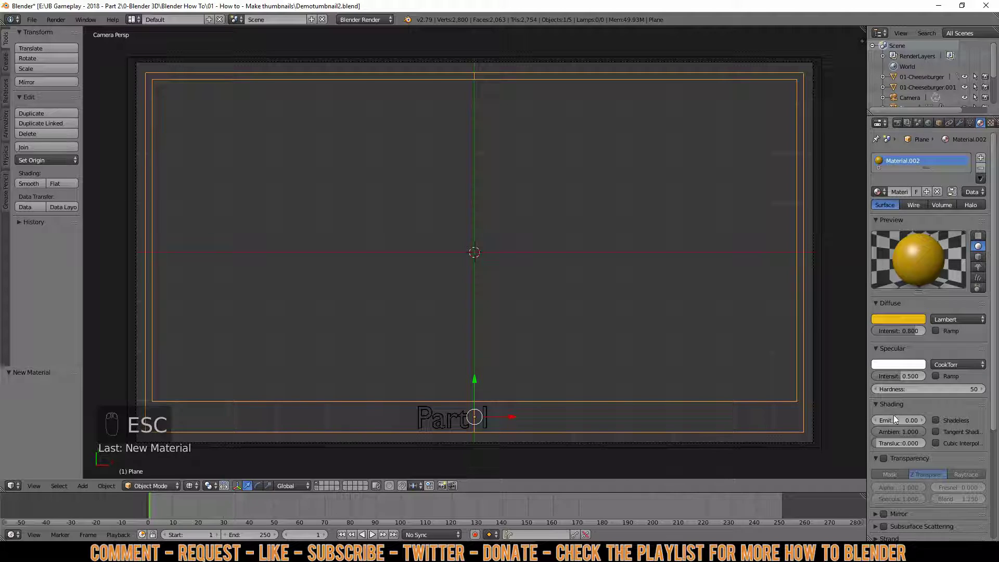
click(902, 424)
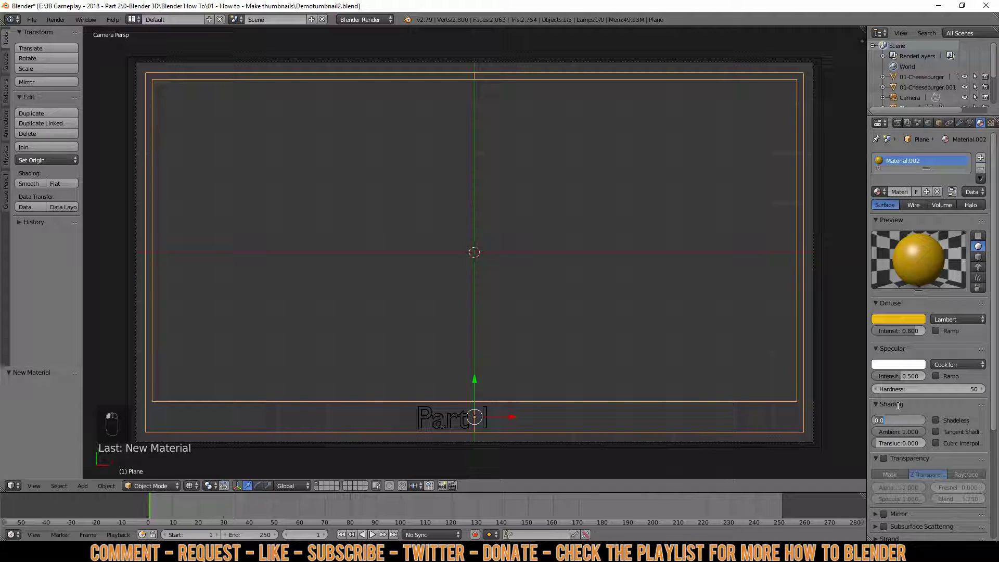
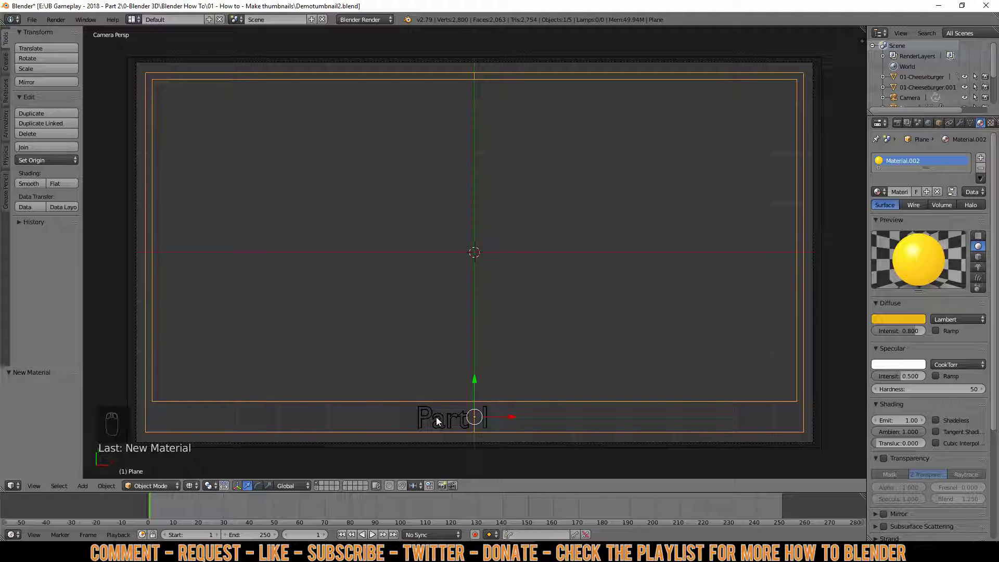
key(a)
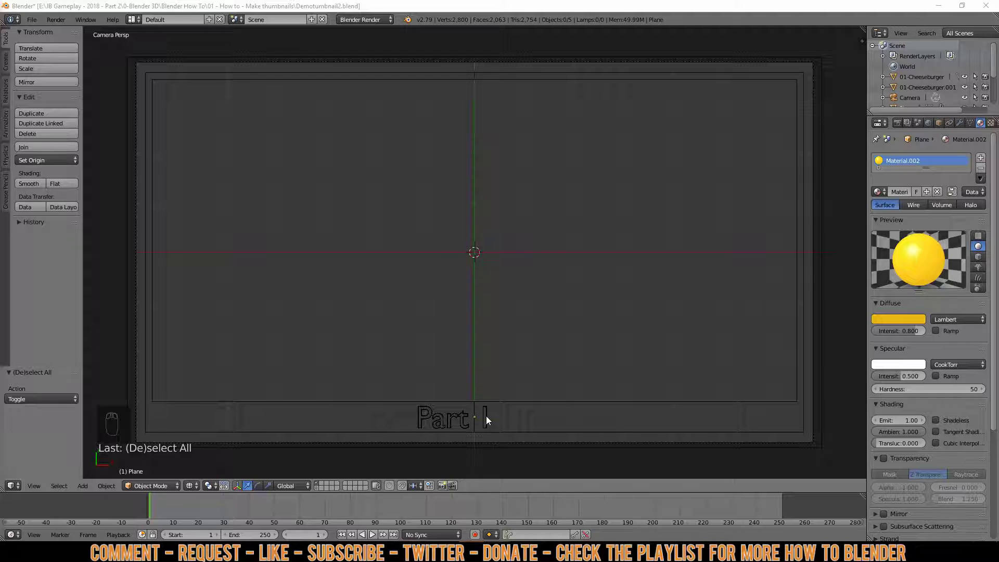
Step: Replace the first title's Part I text with the pasted 'Far Cry 5 : Cheeseburger'
drag(487, 417, 486, 424)
key(Tab)
key(BackSpace)
key(BackSpace)
key(BackSpace)
key(ctrl+v)
key(Tab)
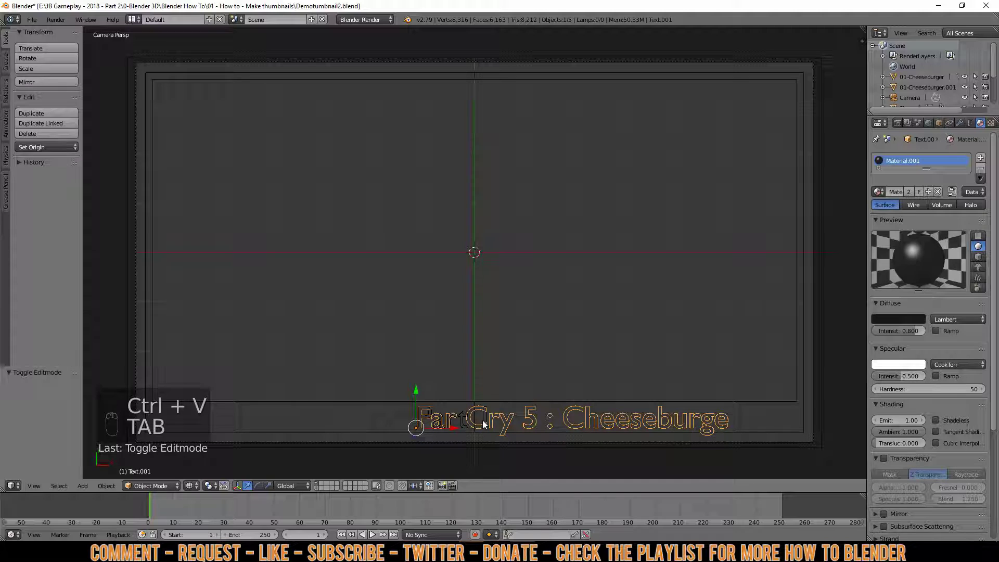
Step: Replace the second title layer's Part I text with 'Far Cry 5 : Cheeseburger' too
right_click(465, 425)
key(Tab)
key(BackSpace)
key(BackSpace)
key(BackSpace)
key(ctrl+v)
key(Tab)
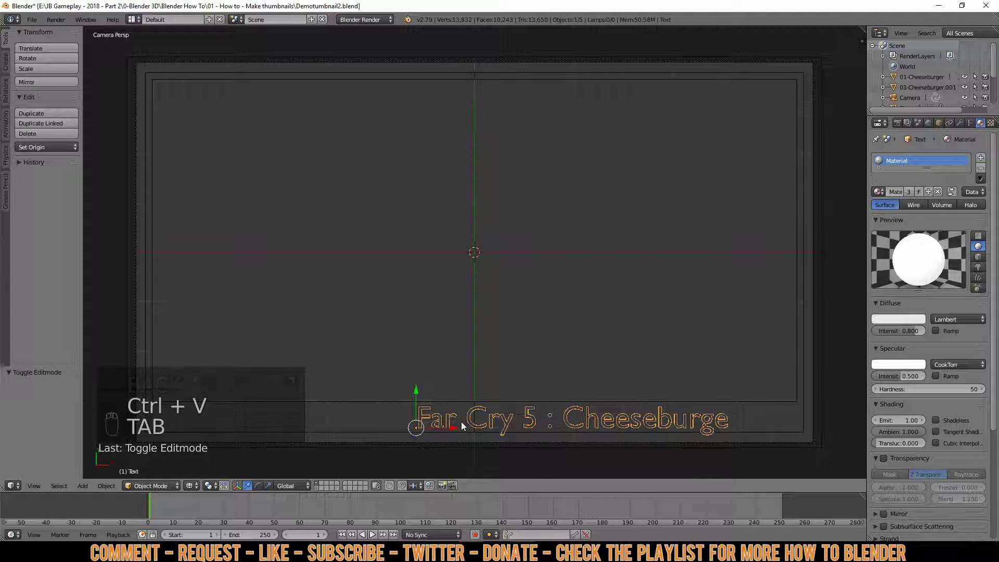
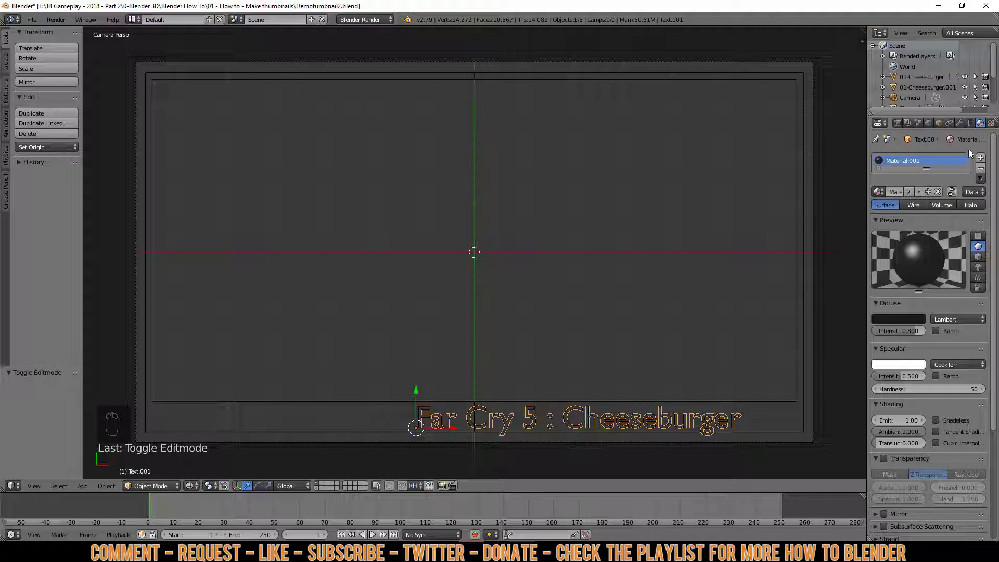
Step: Load the Bebas font for the title text and reposition both title layers
drag(974, 129, 973, 344)
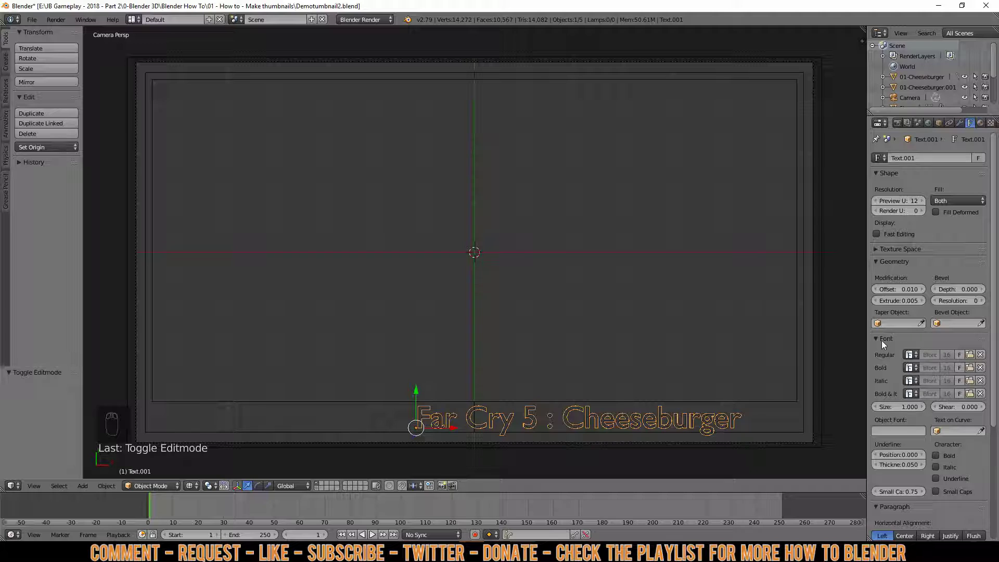
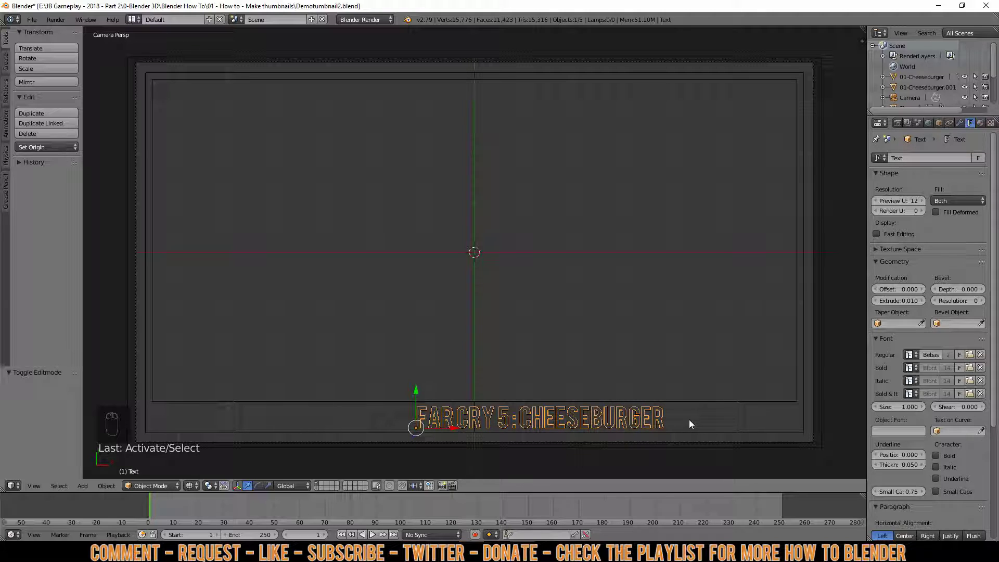
key(b)
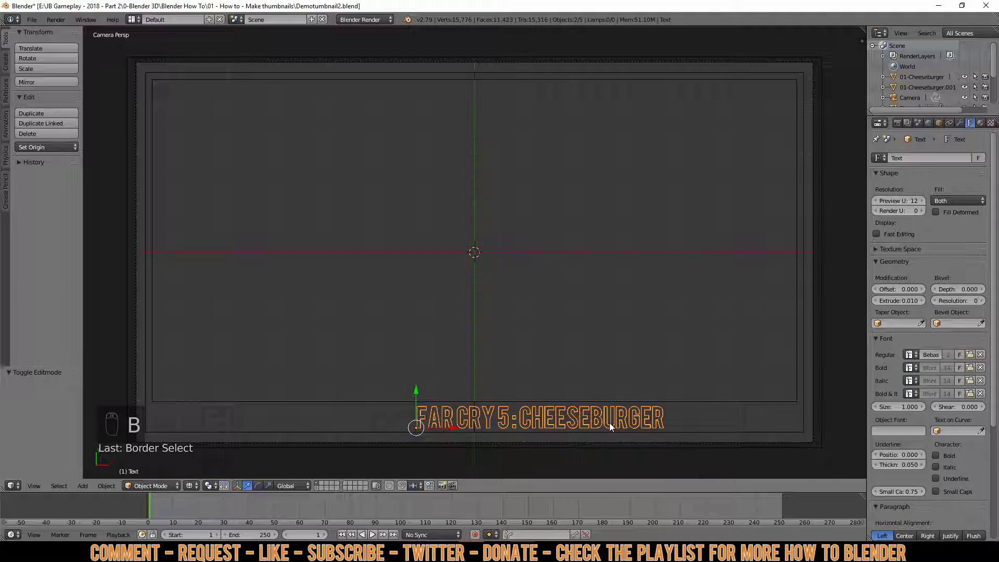
key(g)
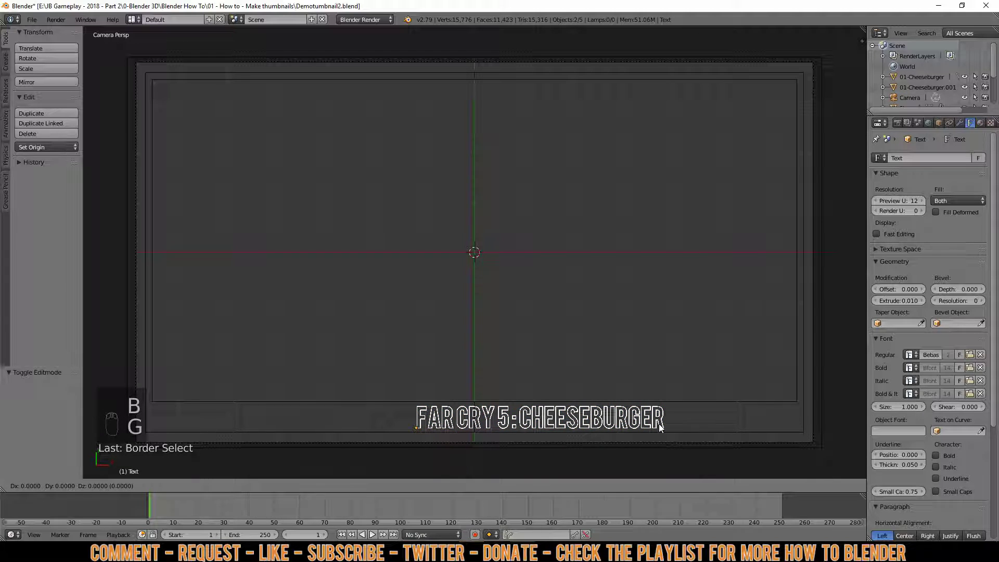
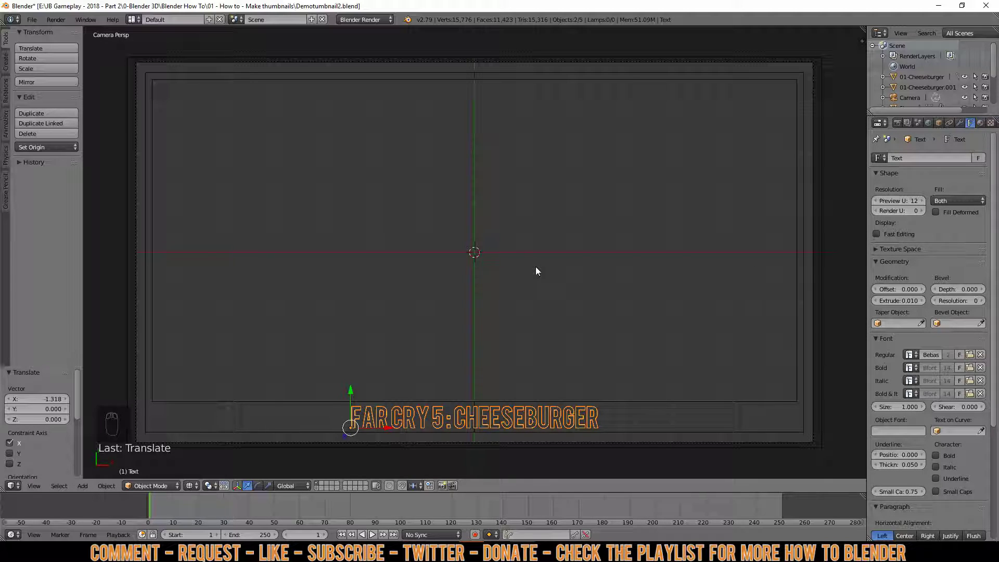
Step: View the title from straight above and bring the lettering closer into view
key(KP_7)
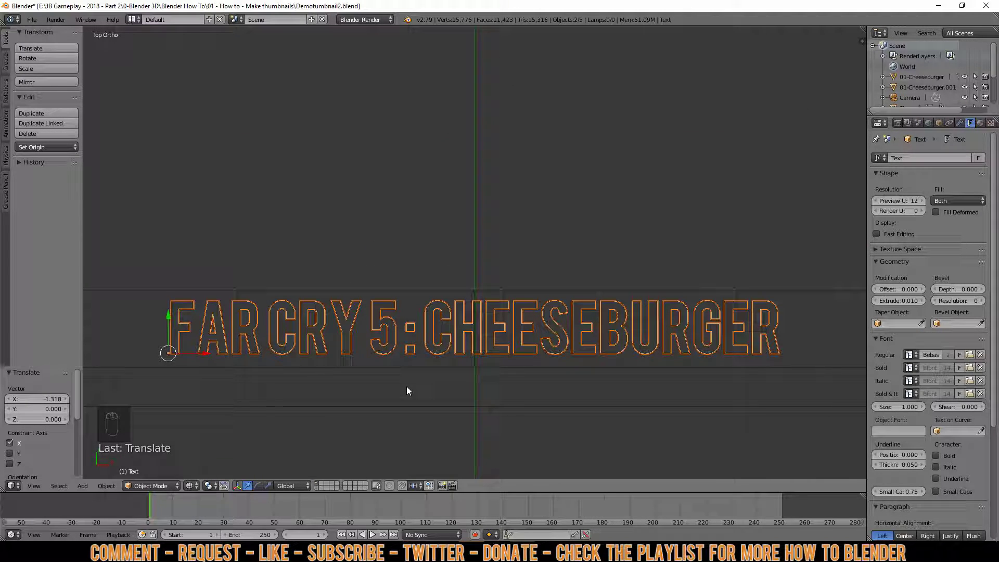
drag(408, 387, 409, 388)
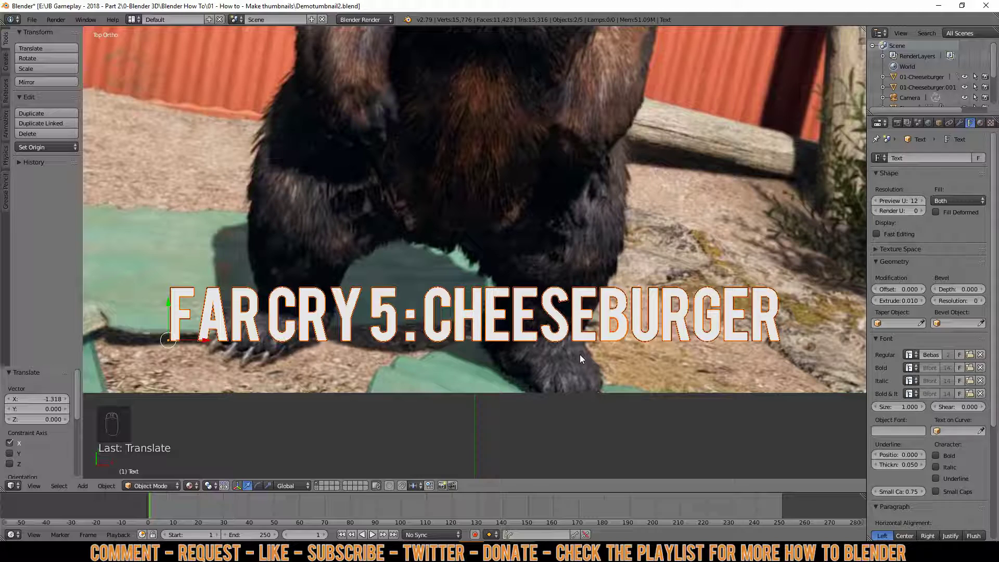
key(a)
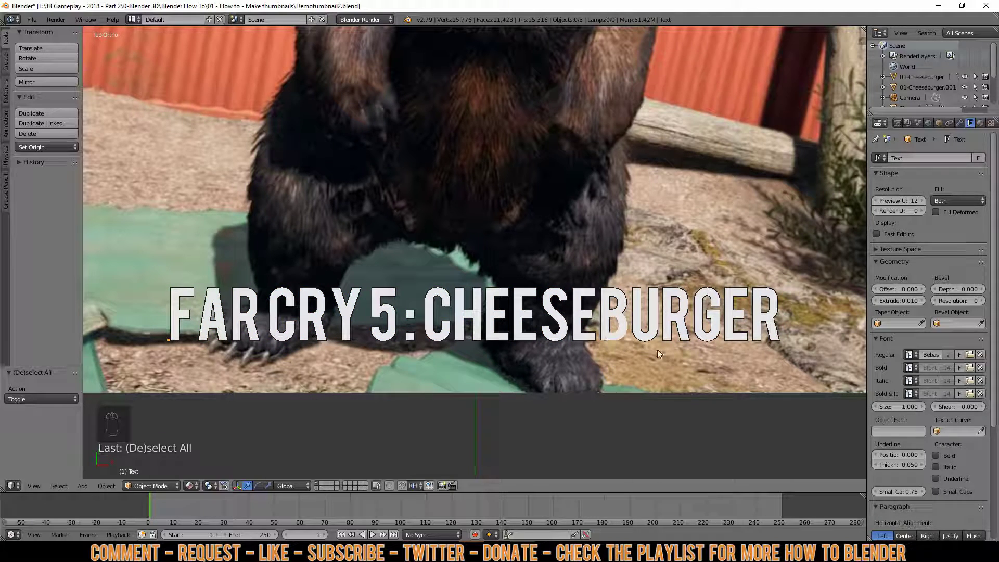
middle_click(619, 371)
drag(597, 364, 583, 345)
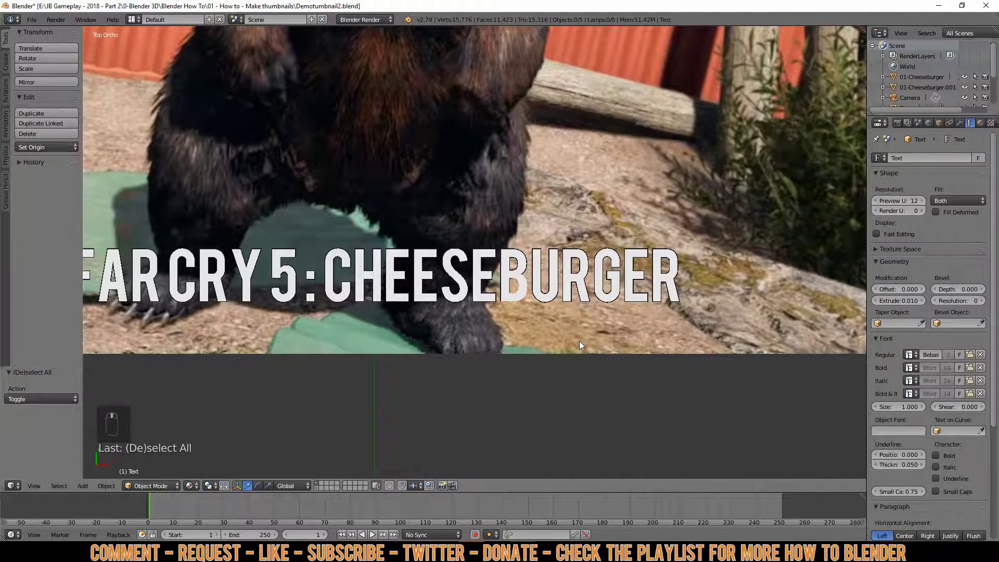
middle_click(583, 345)
middle_click(592, 348)
drag(596, 332, 608, 353)
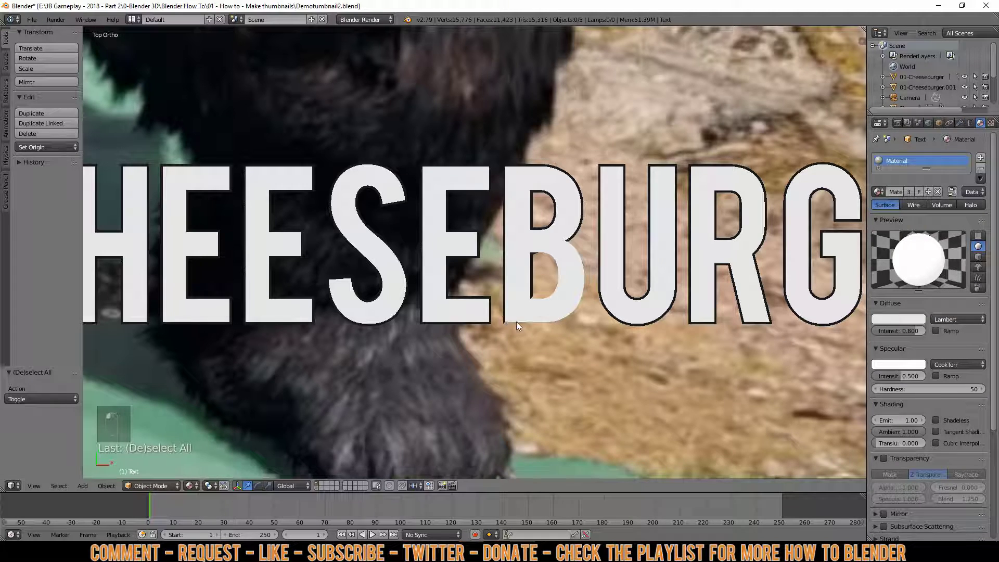
right_click(508, 311)
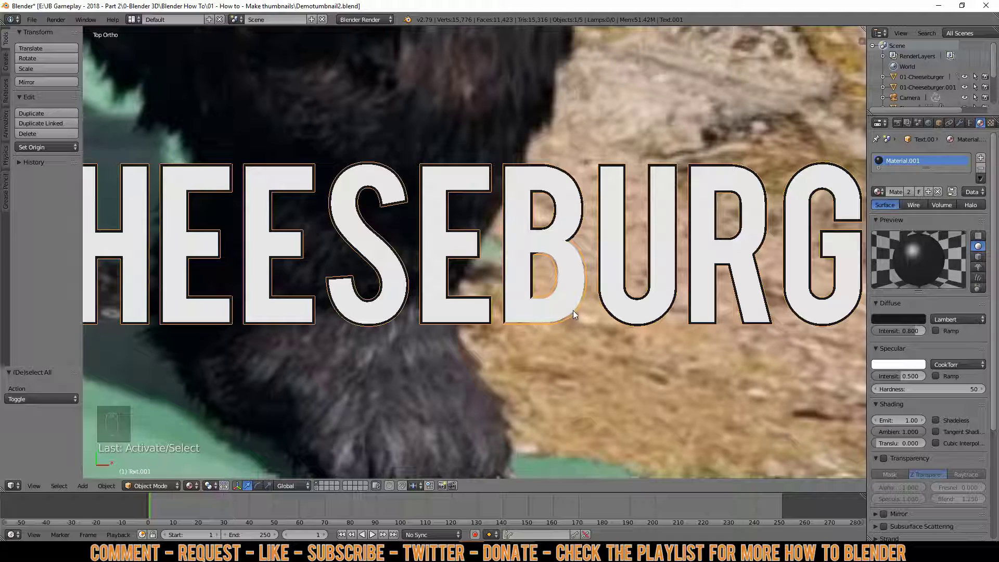
drag(975, 125, 920, 268)
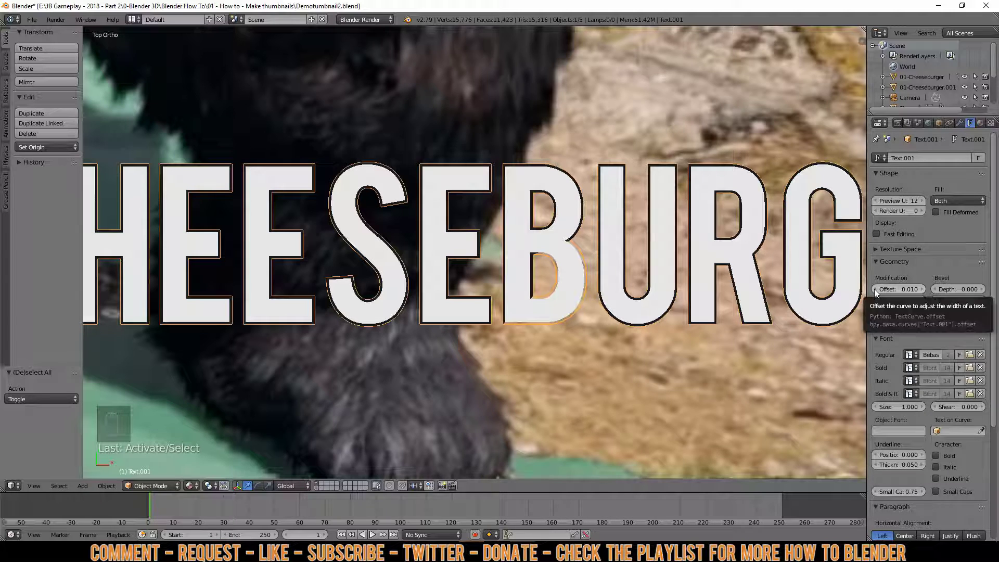
click(878, 294)
drag(879, 294, 526, 328)
drag(526, 329, 600, 301)
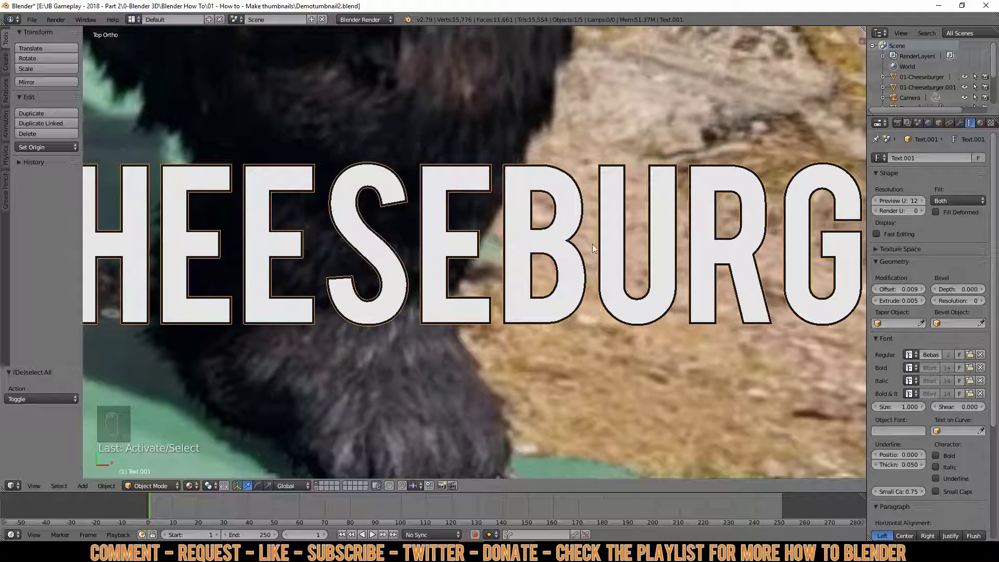
middle_click(677, 266)
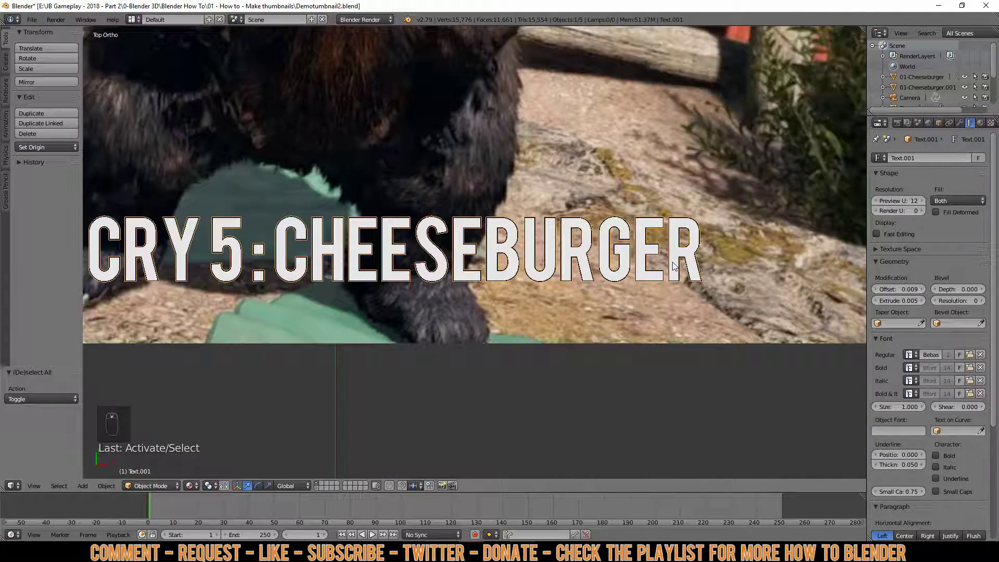
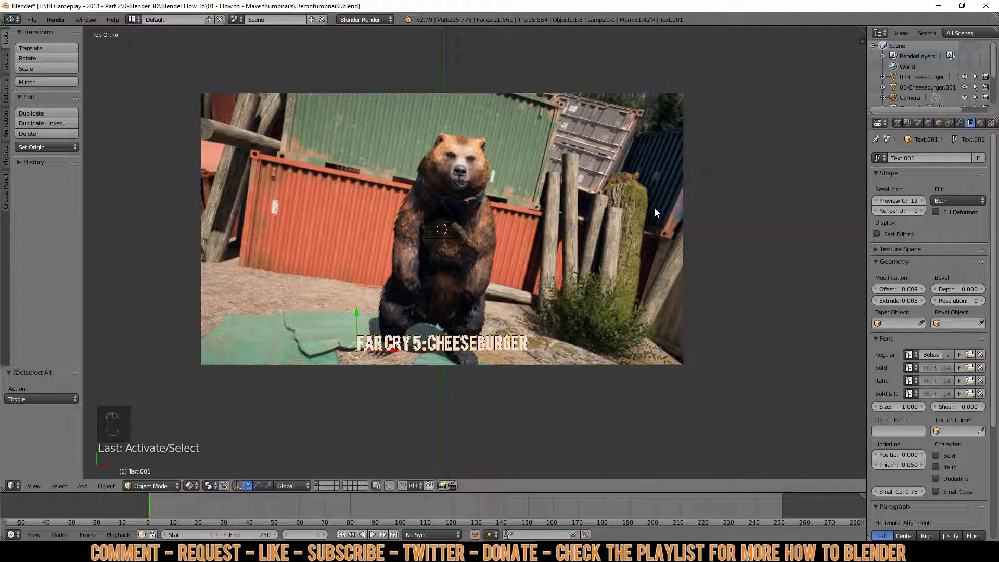
Step: Frame the scene from the right side so the Plane's height can be adjusted
key(z)
drag(668, 218, 611, 205)
key(KP_3)
drag(536, 304, 508, 248)
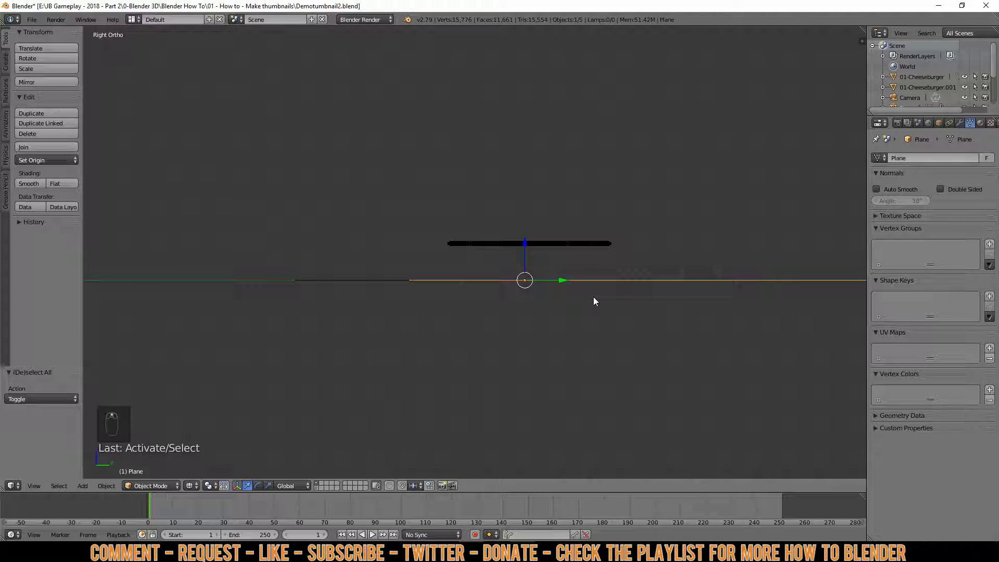
middle_click(594, 298)
Step: Raise the yellow border Plane 0.04 along Z and check it through the camera
key(g)
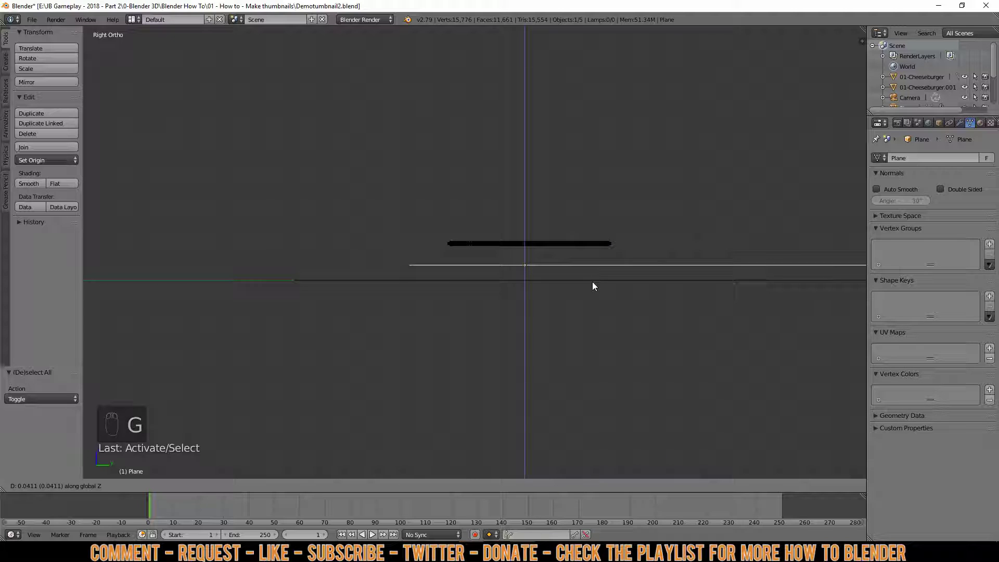
click(594, 281)
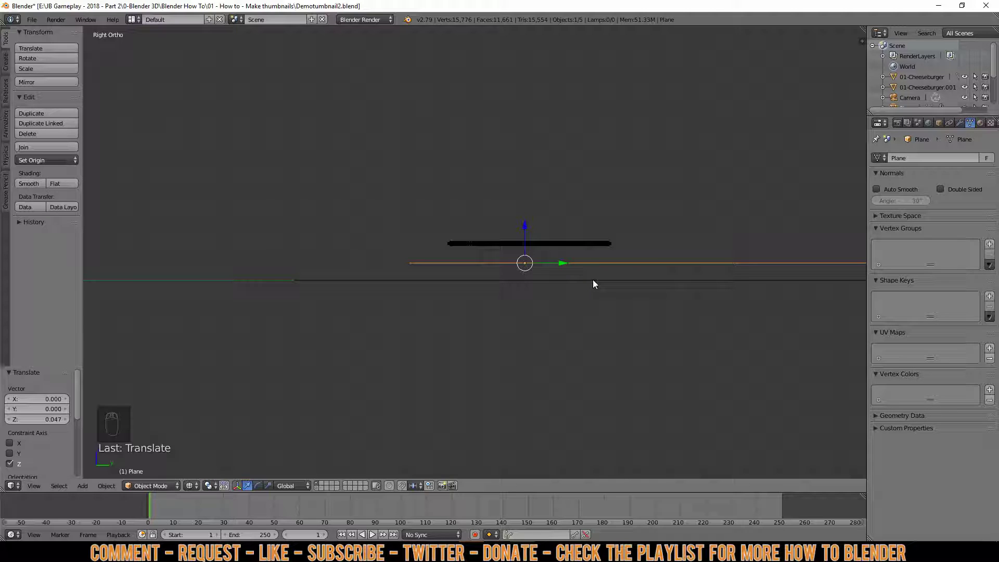
key(KP_0)
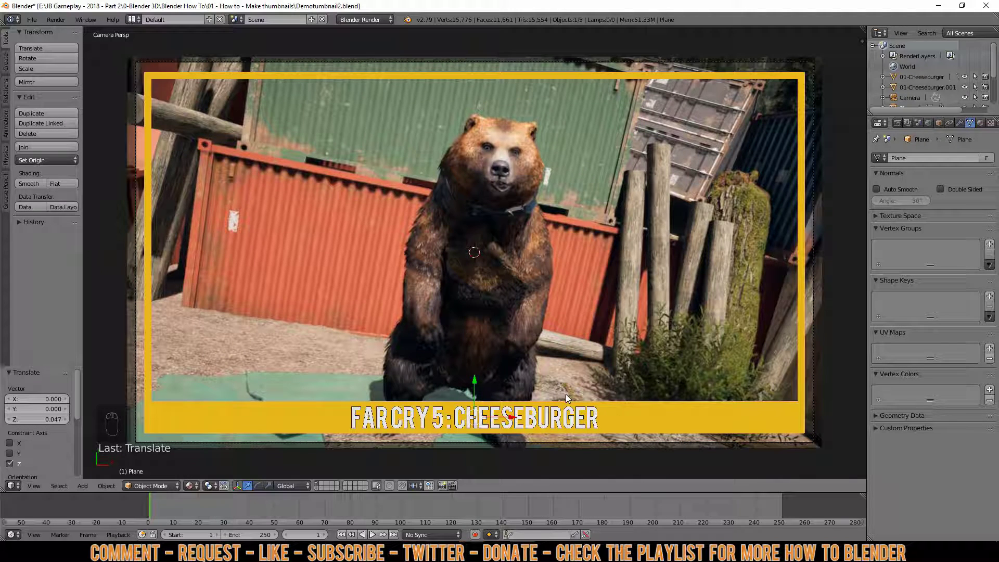
Step: Deselect everything, save the file, and select the 01-Cheeseburger bear image plane
key(a)
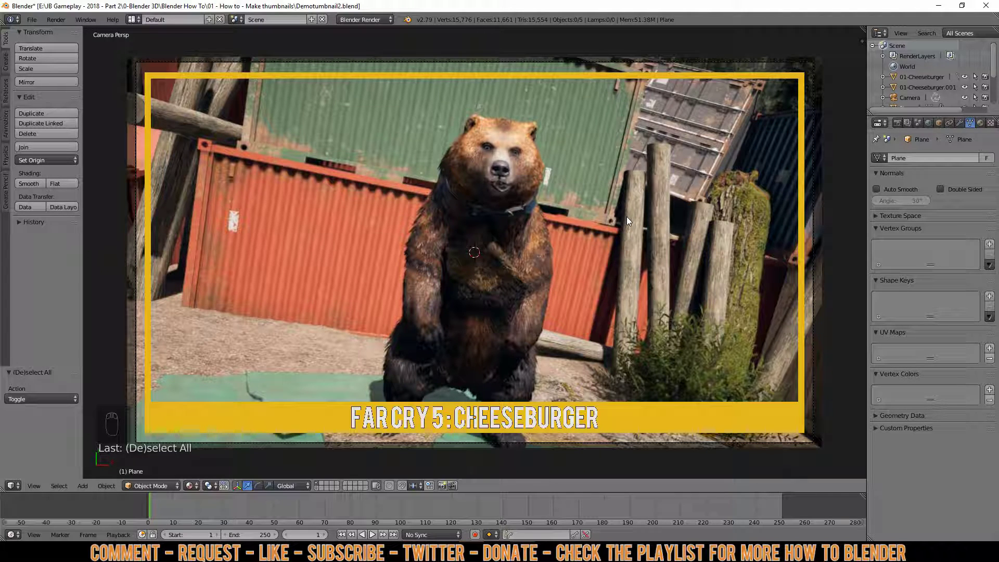
key(ctrl+s)
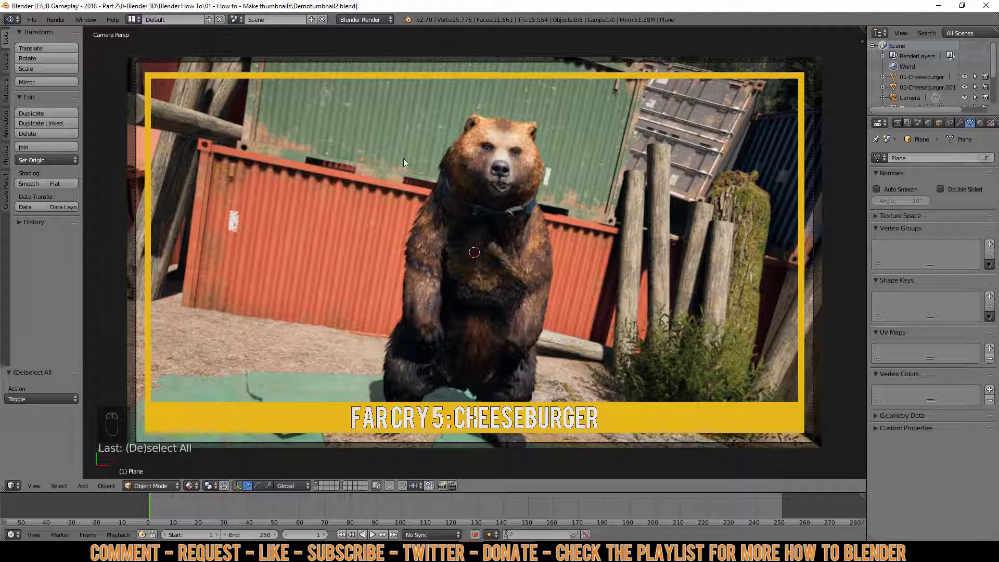
right_click(523, 254)
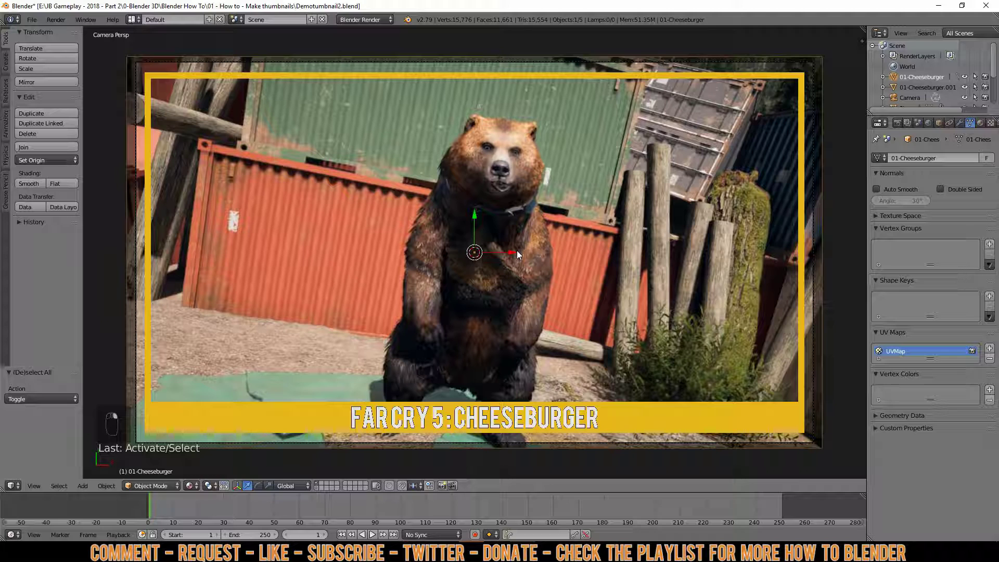
Step: Delete the bear plane and add the 02-Boomer image plane scaled about 7.77 to fill the frame
key(Delete)
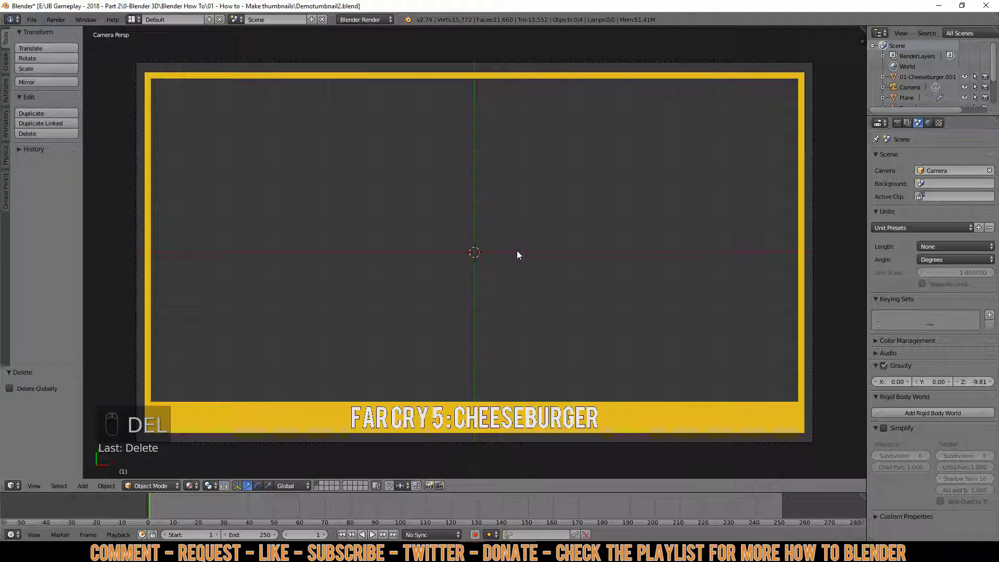
key(shift+a)
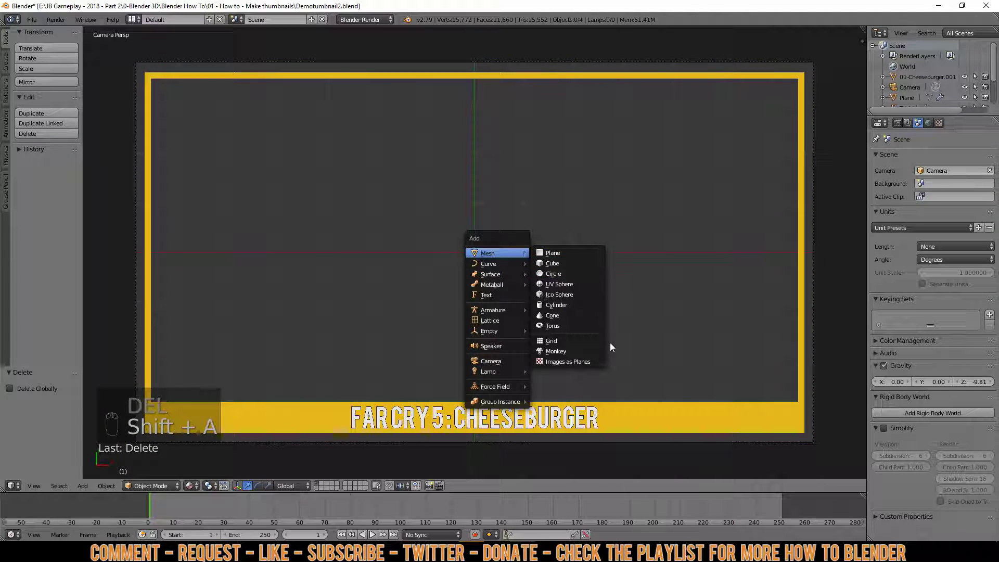
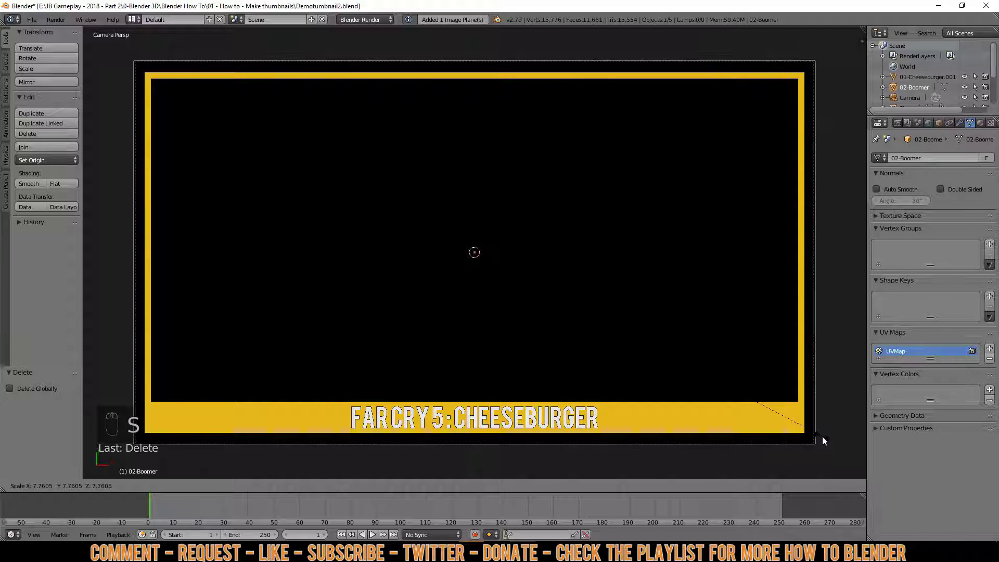
click(824, 437)
drag(824, 437, 982, 129)
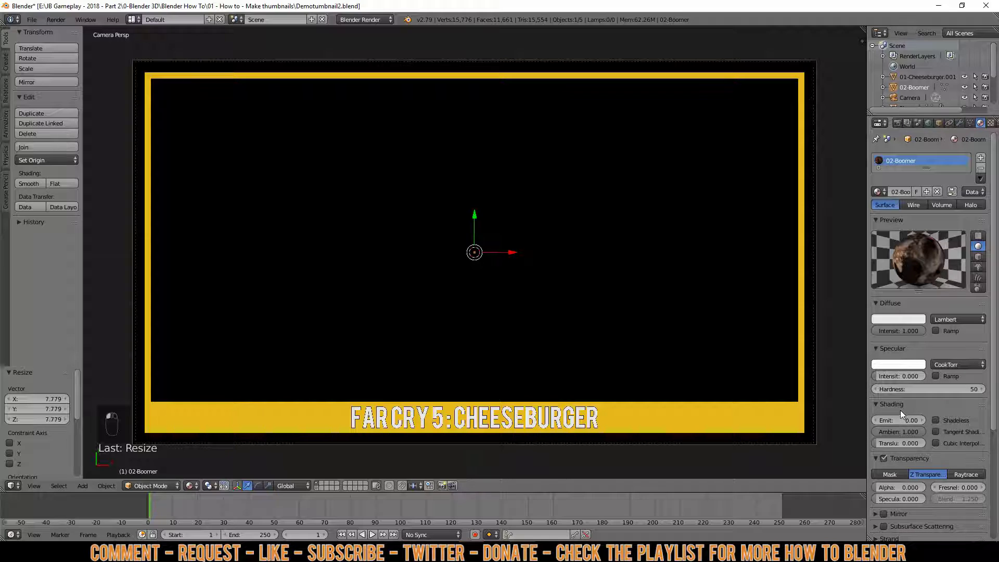
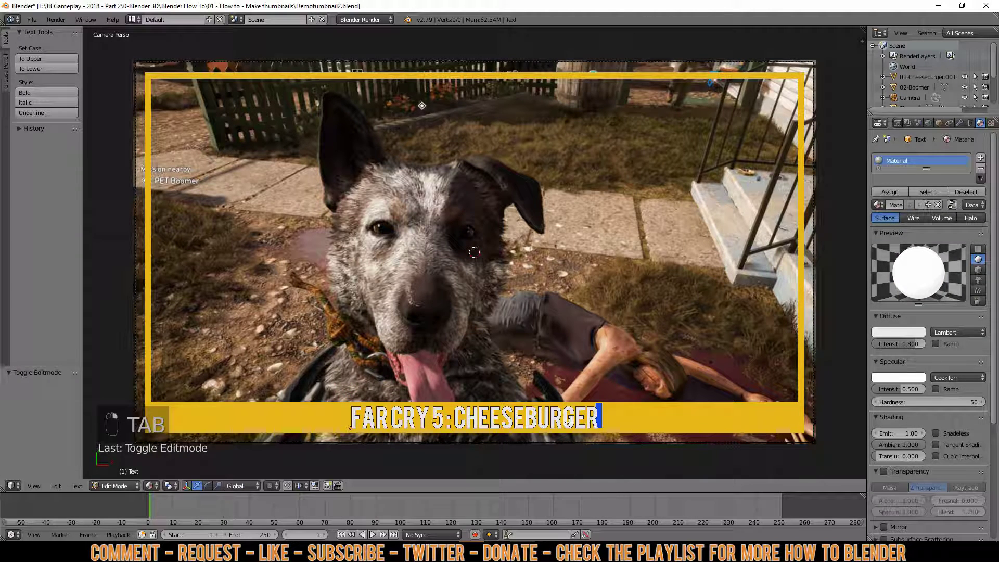
Step: Edit the first title text layer so it reads FAR CRY 5:BOOMER
key(BackSpace)
key(BackSpace)
key(BackSpace)
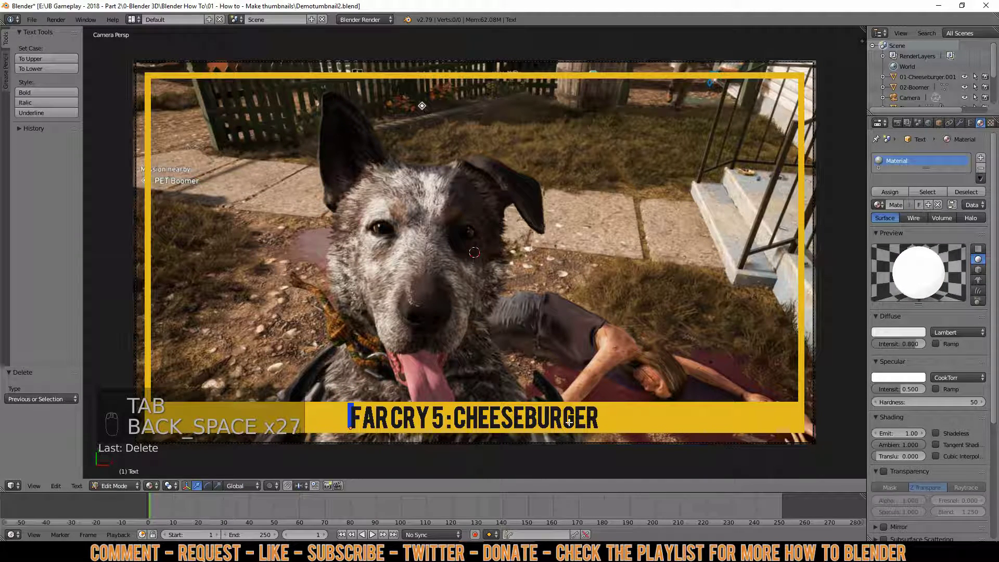
key(ctrl+v)
key(Tab)
Step: Edit the second title text layer to FAR CRY 5:BOOMER as well, then view as wireframe
right_click(595, 419)
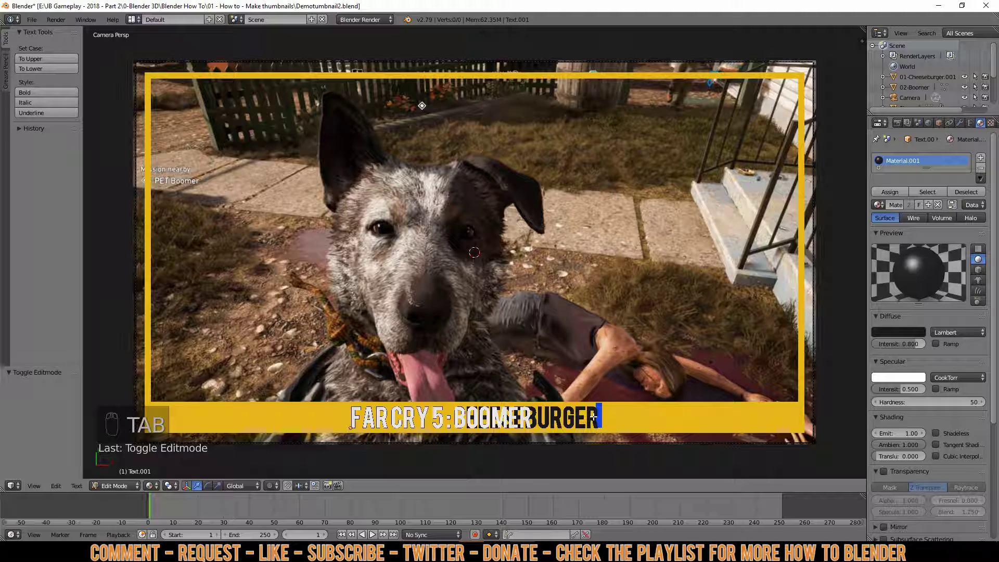
key(ctrl+a)
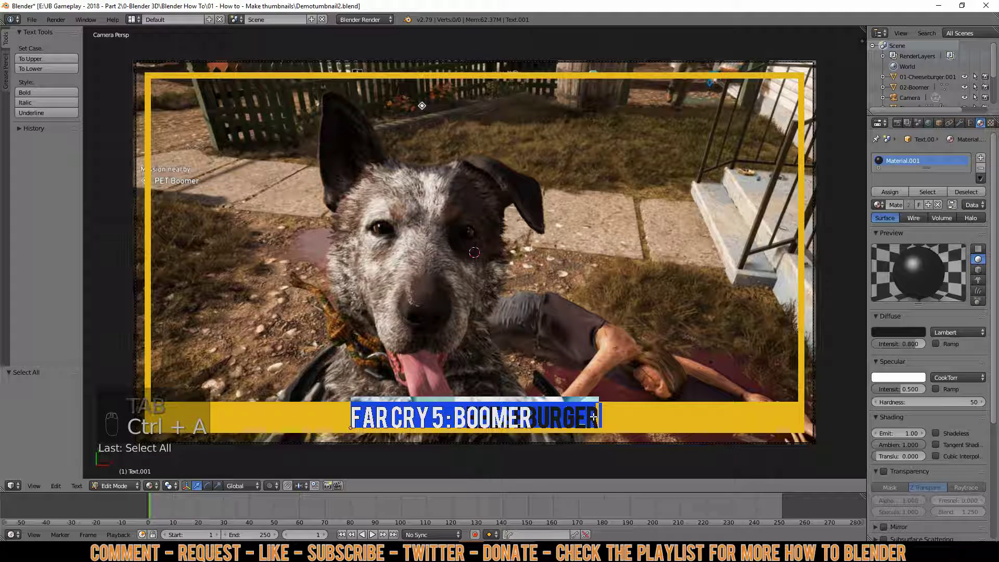
key(BackSpace)
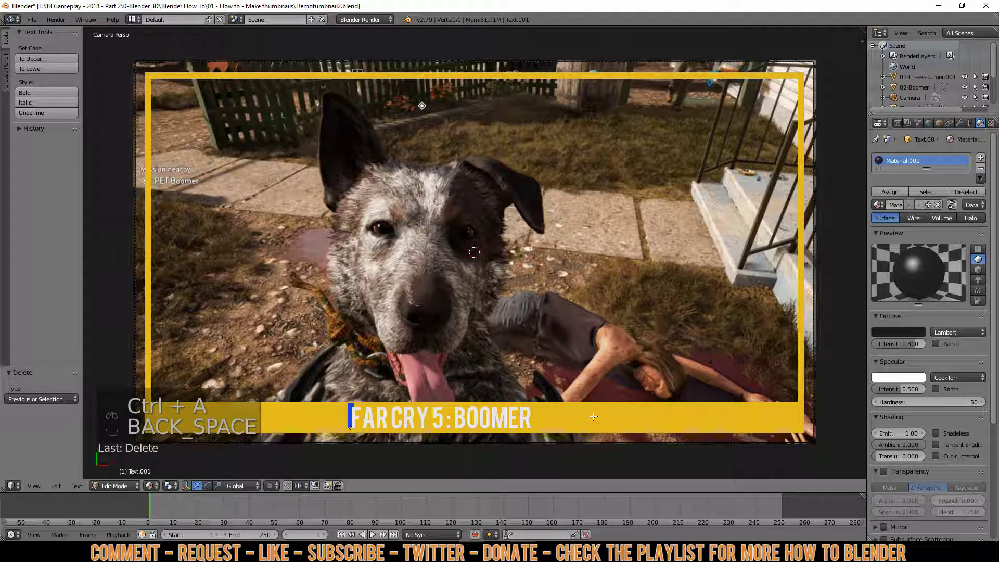
key(ctrl+v)
key(Tab)
key(z)
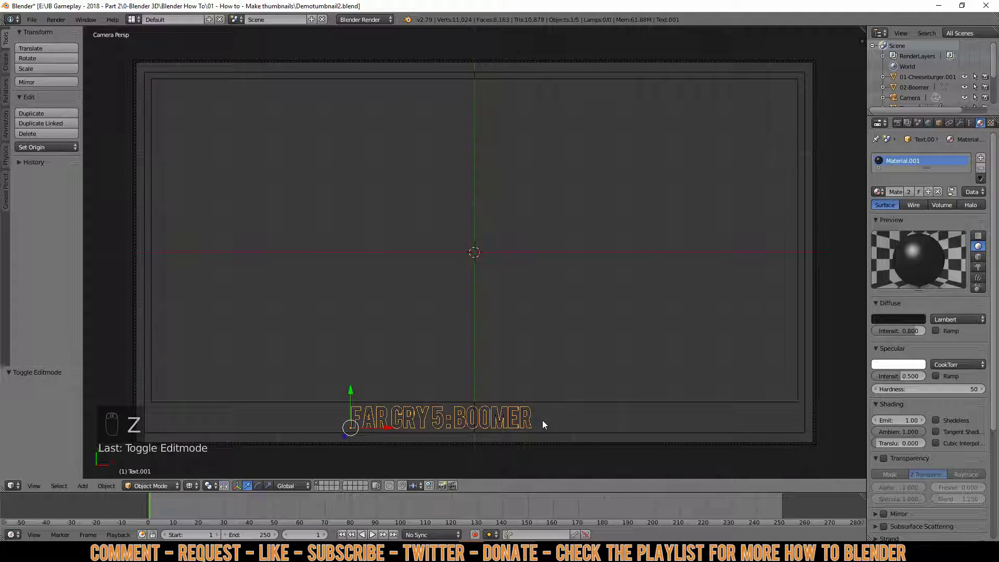
Step: Select both title texts and slide them about 0.69 along X into the yellow bar
key(b)
click(552, 425)
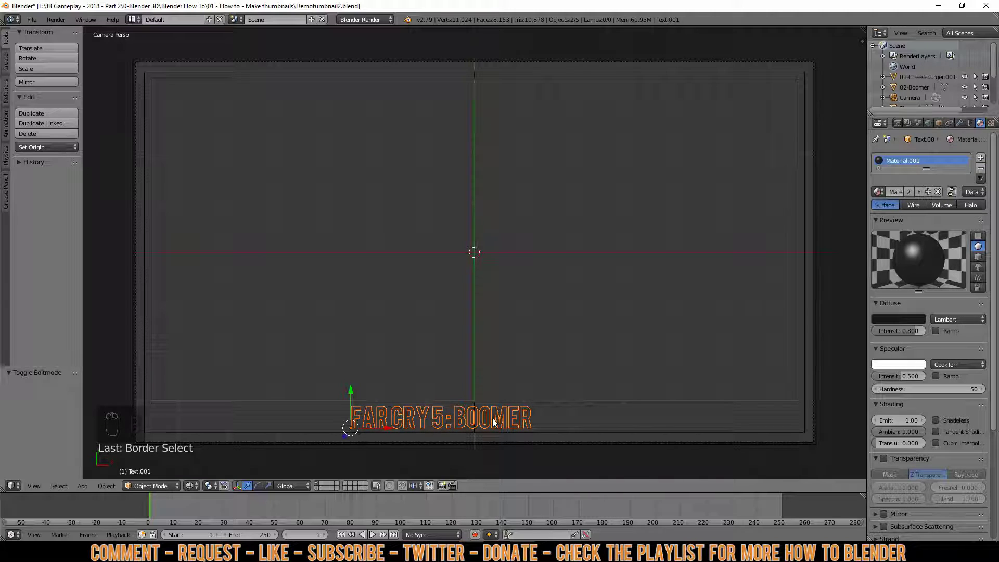
key(g)
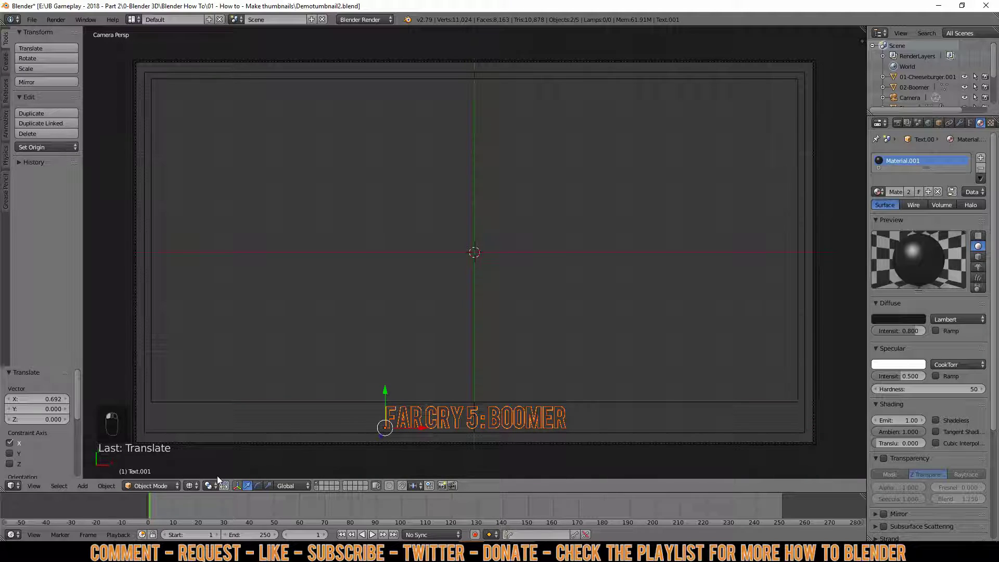
key(a)
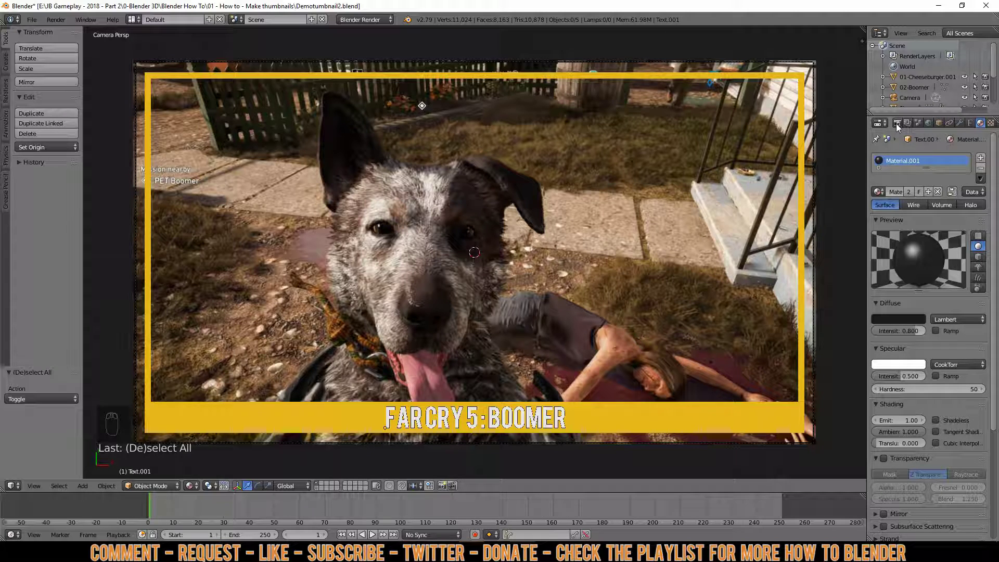
Step: Choose E:\renders\ as the render output folder and resave the project
click(900, 128)
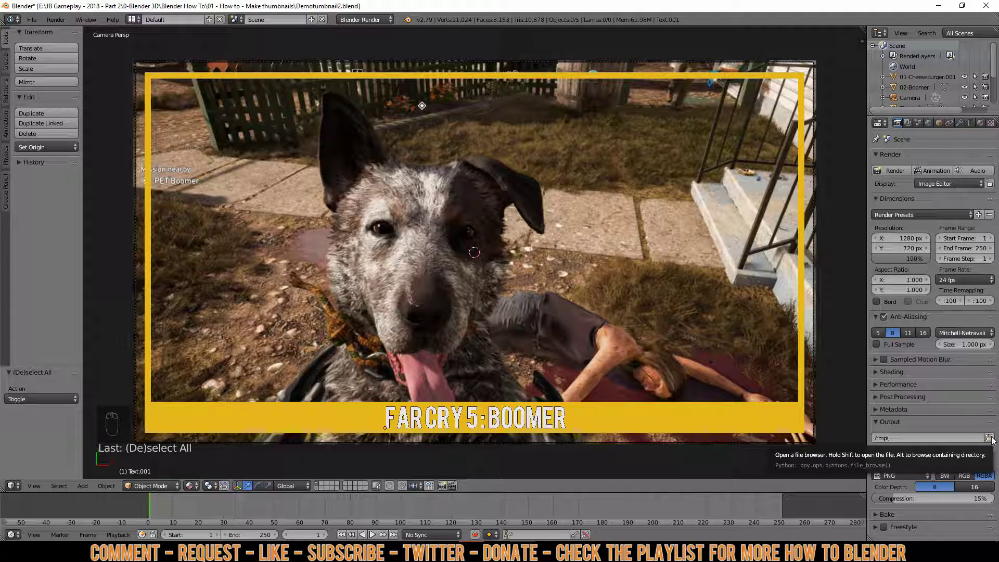
click(995, 441)
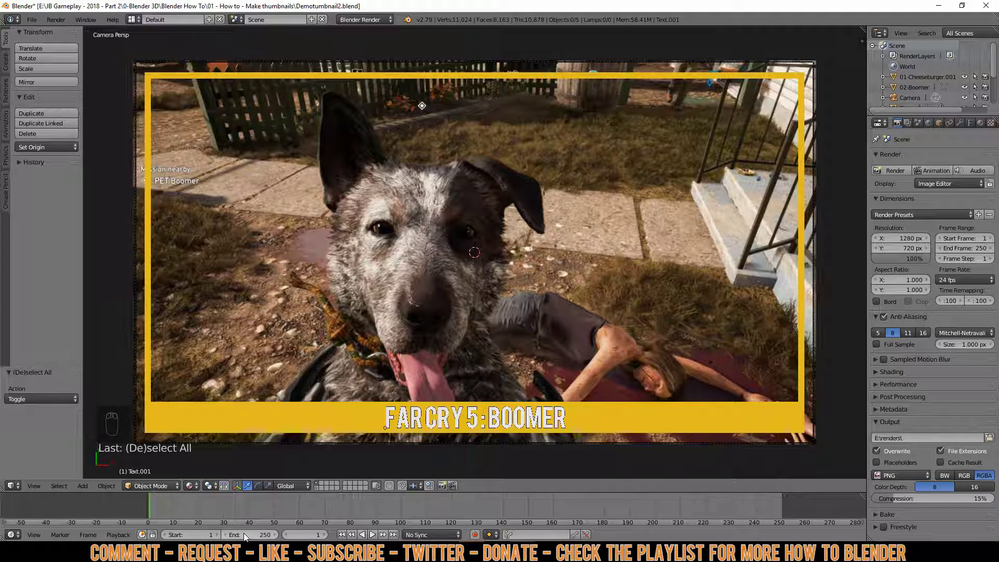
click(249, 540)
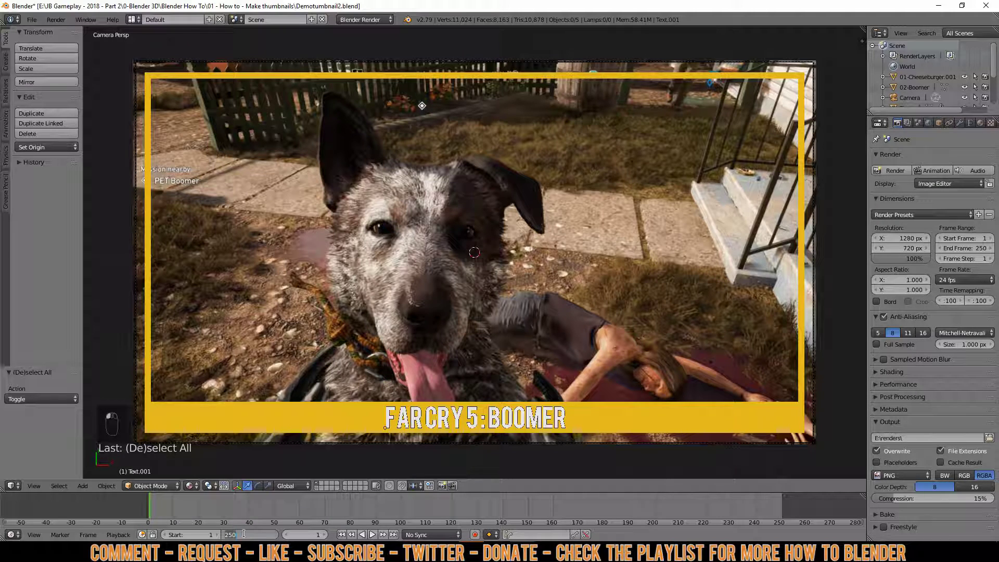
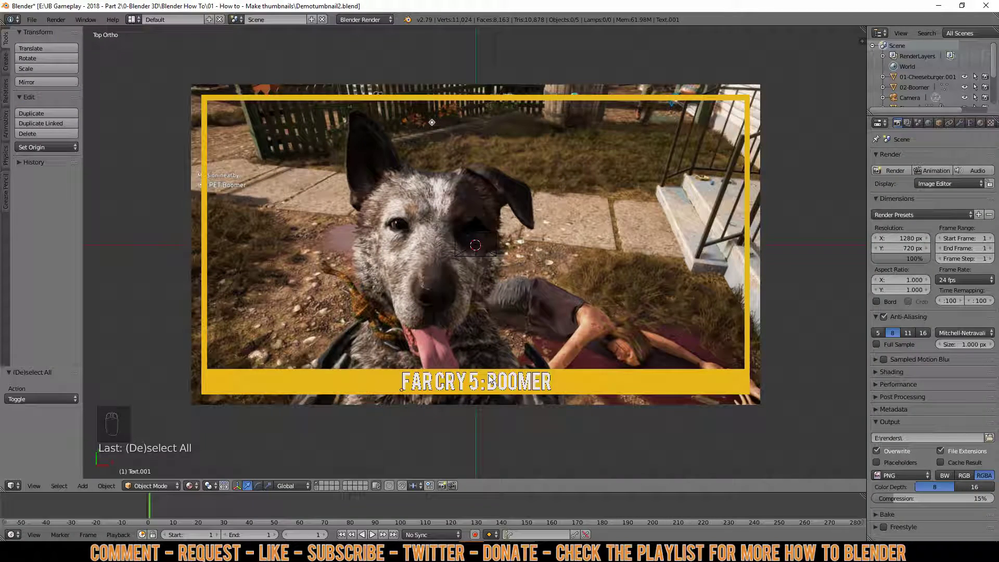
key(ctrl+s)
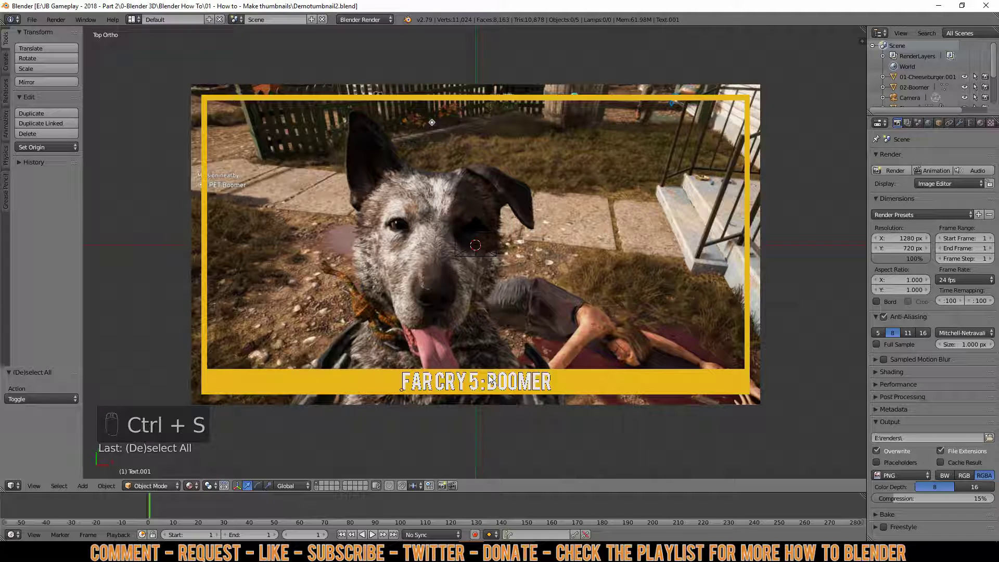